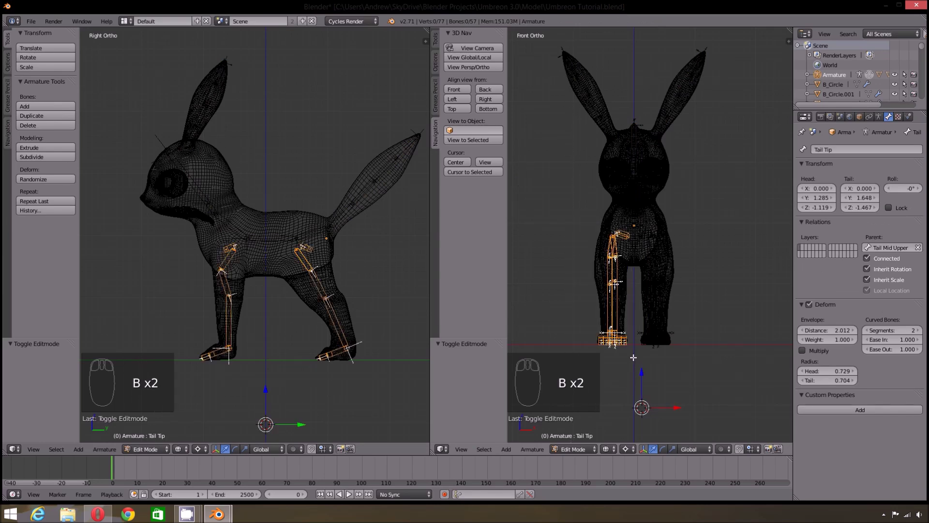
- Create the Leg Front IK.L bone at the front left paw under Leg 3 Front.L and save
key("Delete")
key("Delete")
key("Tab")
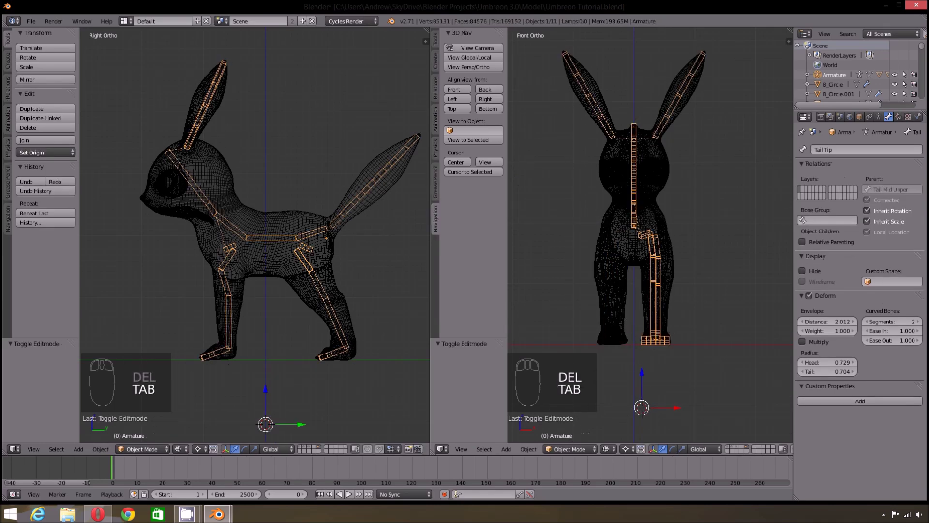
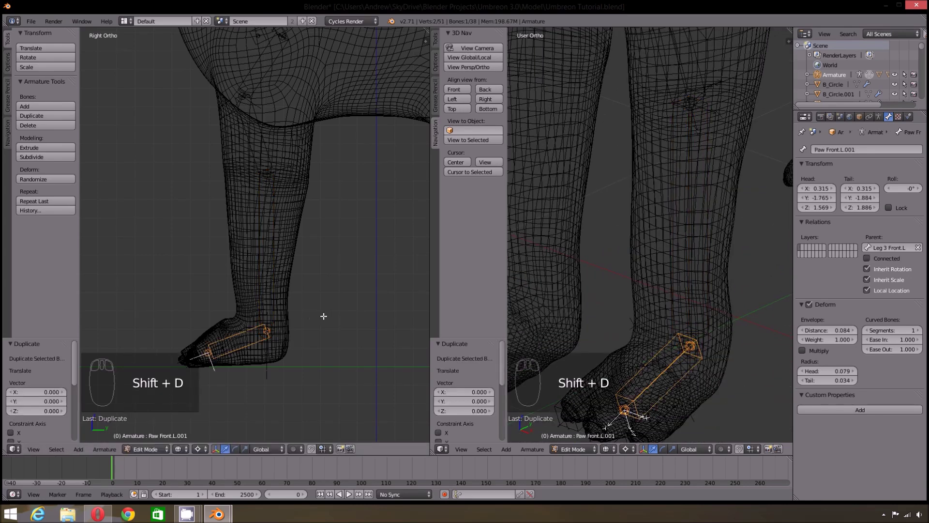
key("ctrl+alt+s")
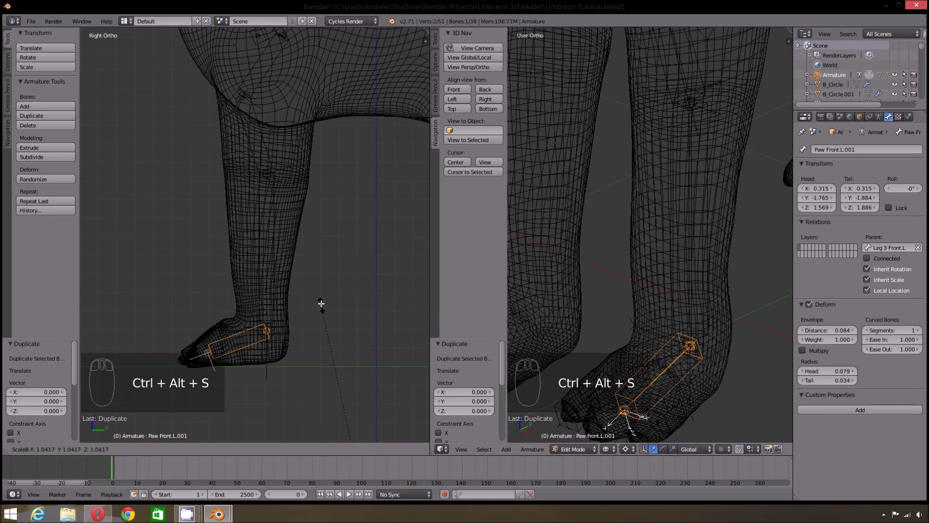
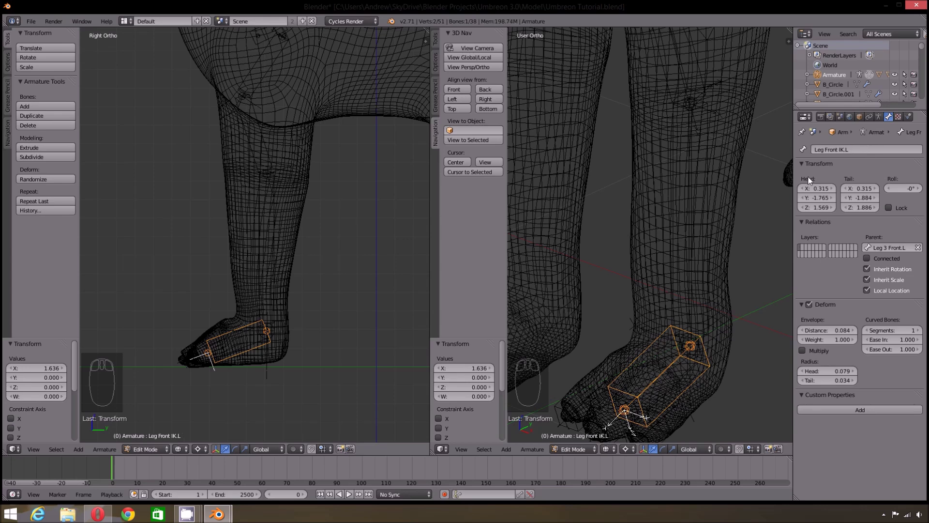
- Switch to Pose Mode and select the Leg 3 Front.L bone
key("a")
key("Tab")
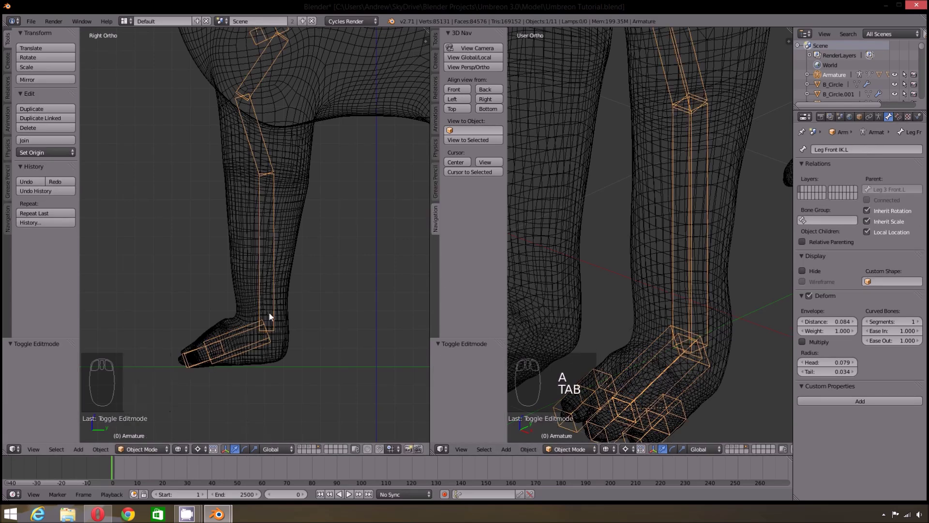
left_click_drag(276, 299, 153, 416)
left_click_drag(147, 450, 281, 277)
left_click_drag(281, 277, 870, 147)
- Add an Inverse Kinematics constraint to Leg 3 Front.L with Armature as target
left_click_drag(899, 117, 838, 200)
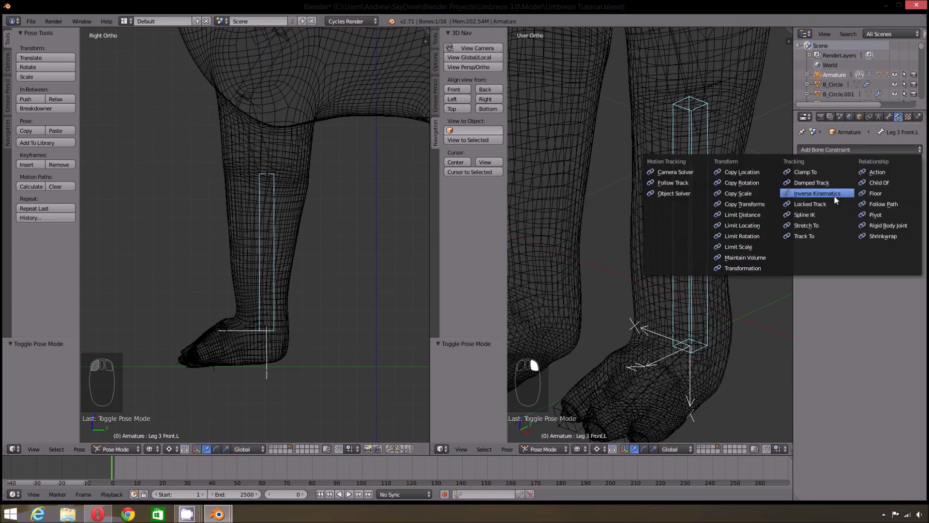
left_click(872, 186)
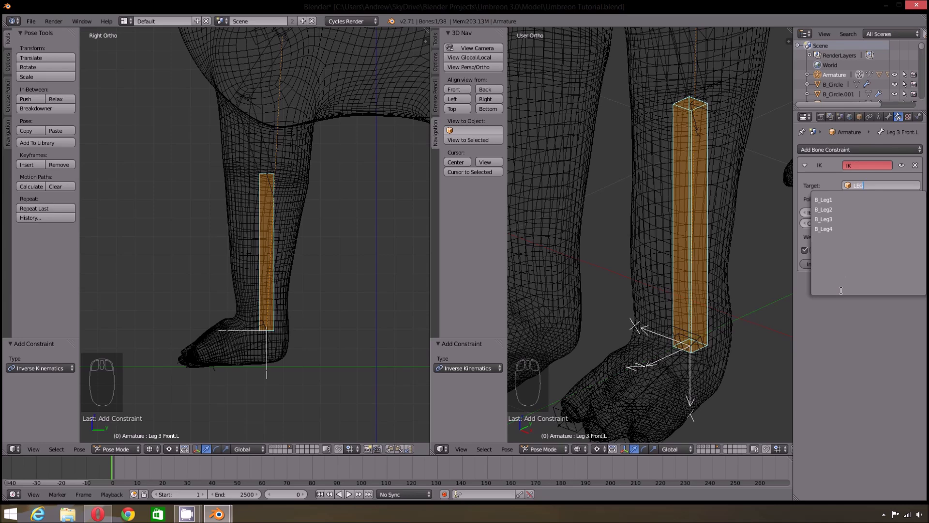
key("BackSpace")
key("BackSpace")
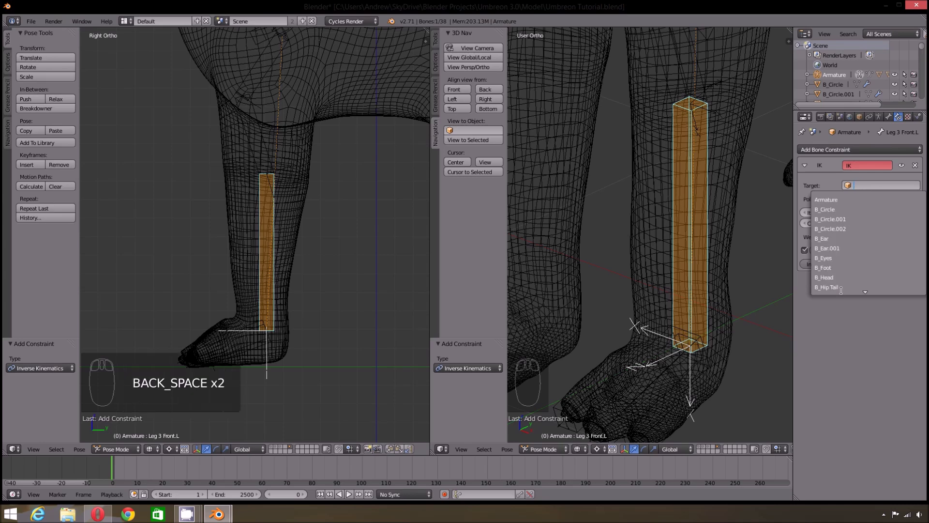
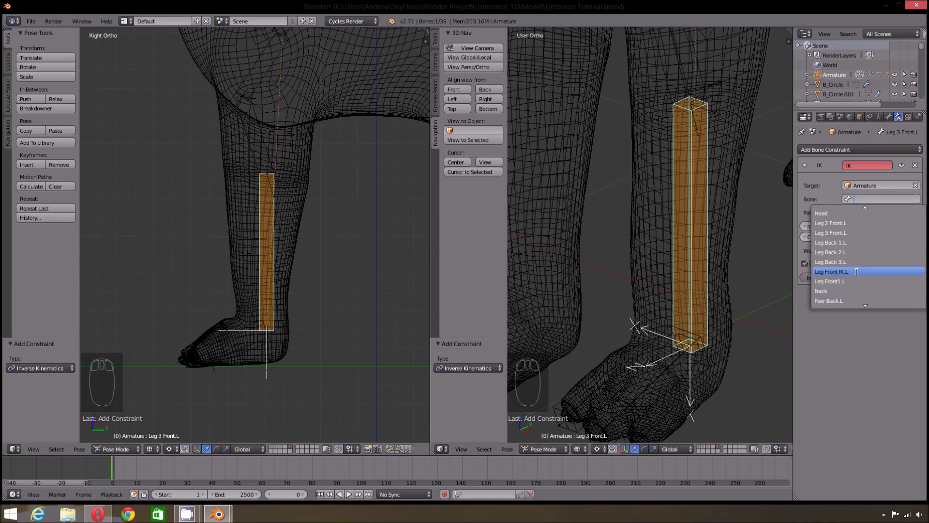
- Set the IK constraint's bone to Leg Front IK.L and test the leg bending by moving it
left_click_drag(817, 209, 858, 243)
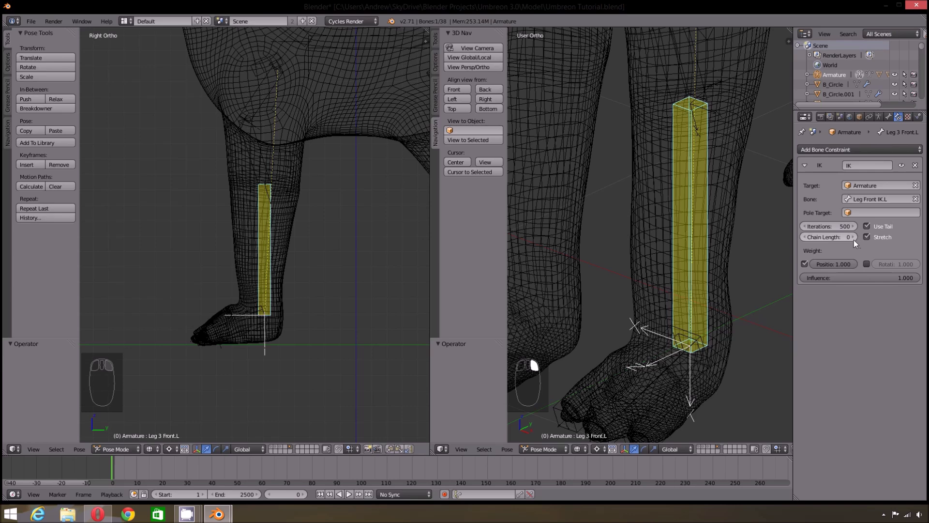
left_click_drag(362, 265, 861, 242)
left_click_drag(860, 242, 266, 169)
left_click_drag(265, 170, 245, 303)
left_click_drag(245, 304, 279, 295)
key("g")
left_click_drag(320, 300, 345, 299)
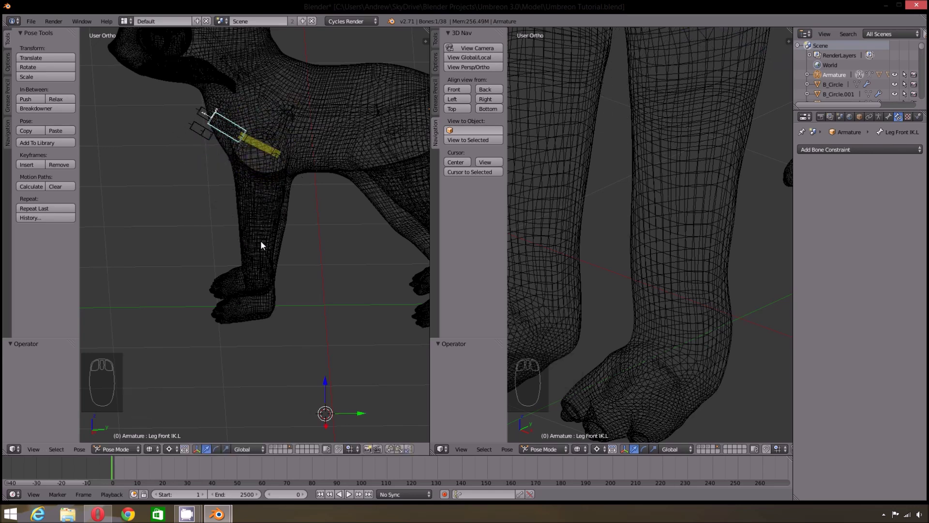
- Clear Leg Front IK.L's parent so it no longer follows Leg 3 Front.L, then retest in Pose Mode
key("ctrl+z")
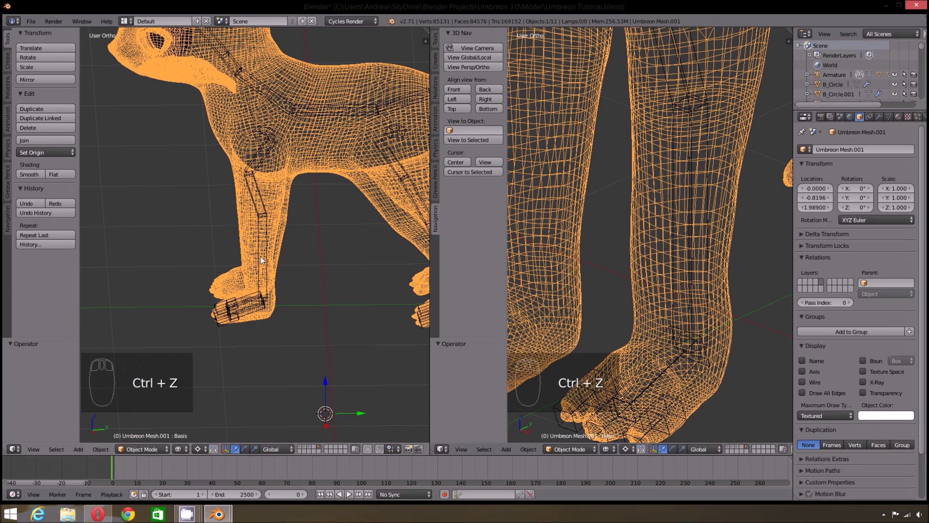
left_click_drag(257, 305, 894, 125)
left_click_drag(893, 120, 891, 267)
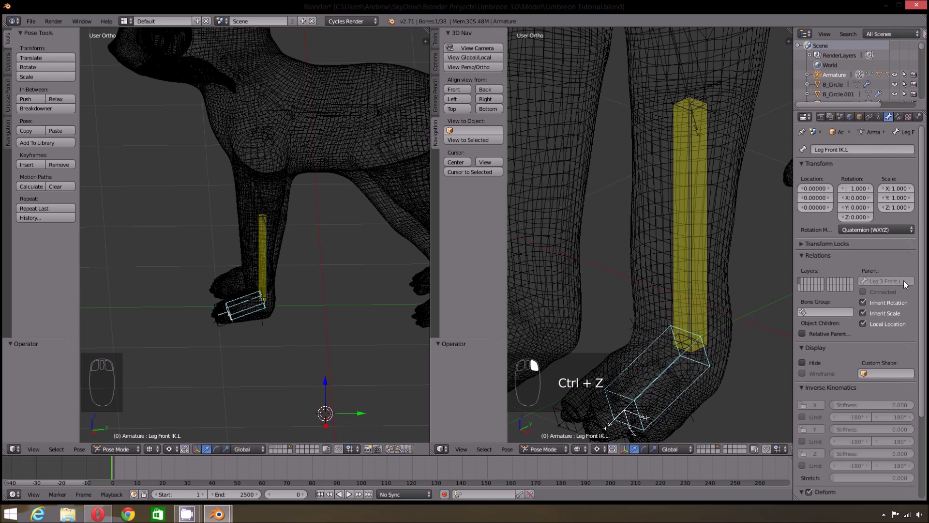
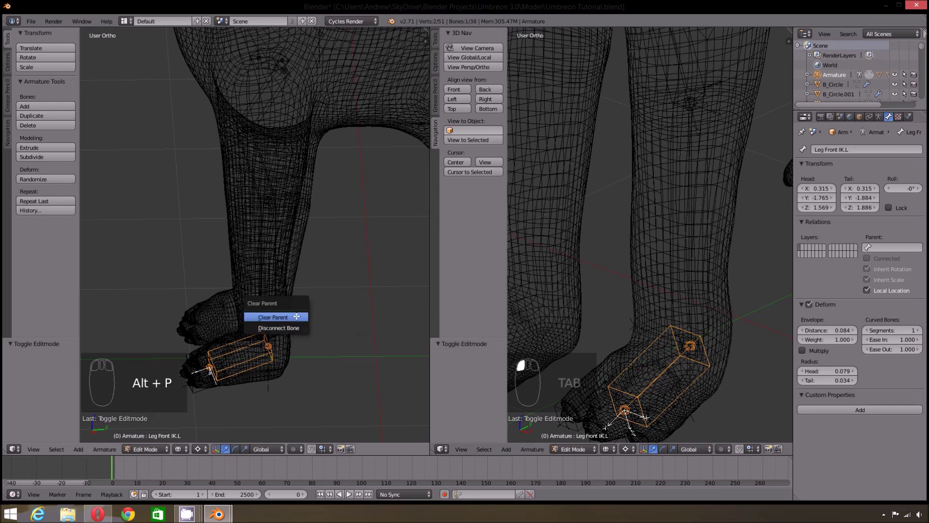
key("Tab")
left_click_drag(262, 360, 334, 338)
key("g")
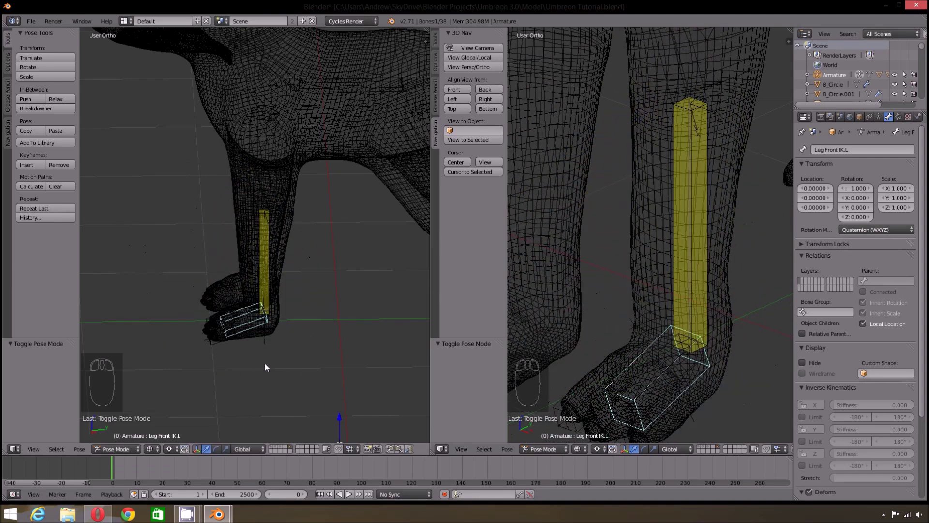
- Give Paw Front.L a Copy Rotation constraint targeting Leg Front IK.L and test by rotating
left_click_drag(270, 368, 261, 285)
left_click_drag(261, 285, 900, 120)
left_click_drag(900, 120, 825, 226)
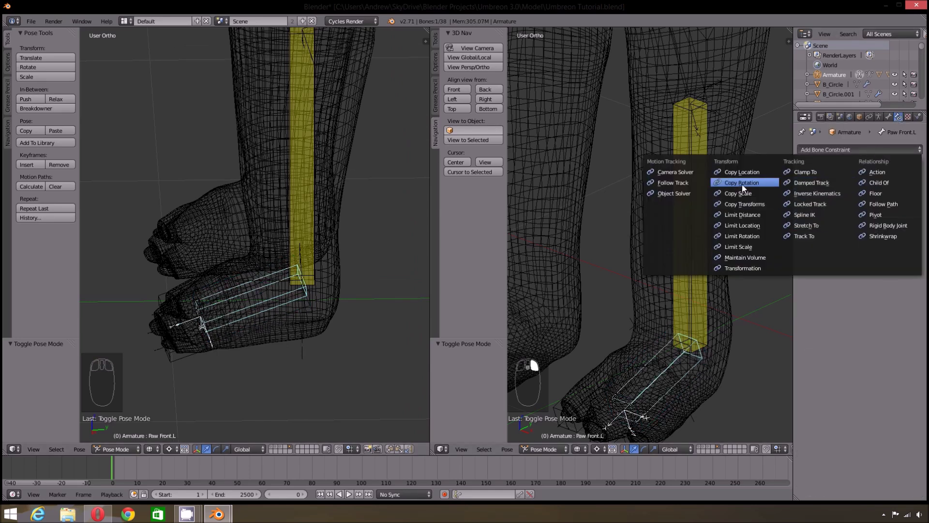
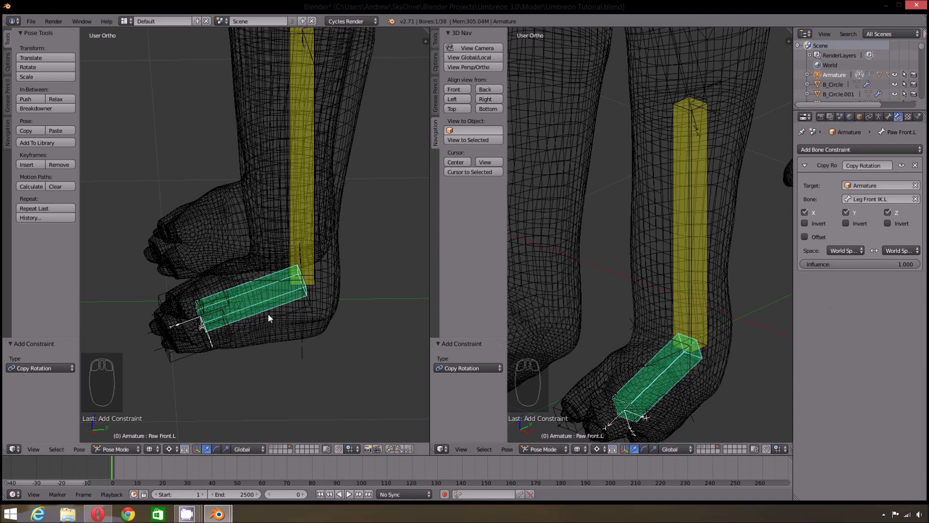
left_click_drag(274, 317, 167, 295)
key("r")
left_click_drag(613, 430, 308, 352)
key("r")
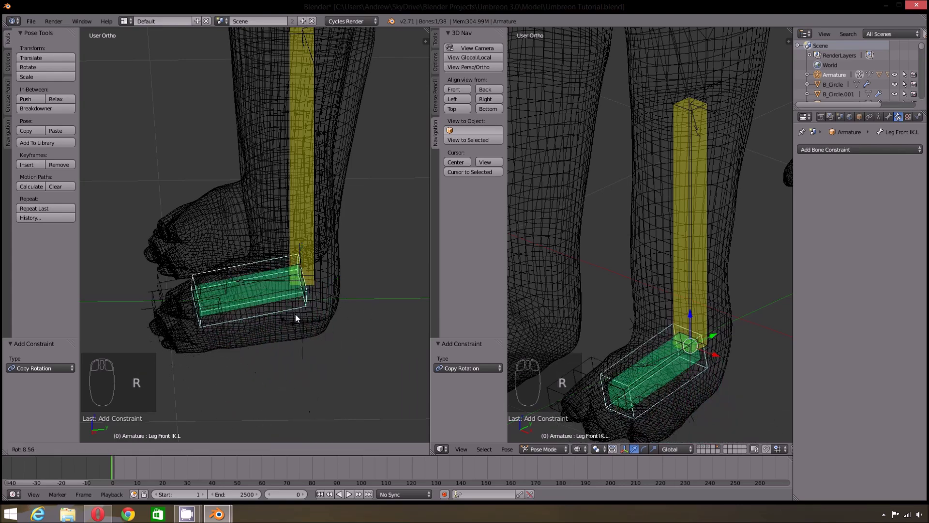
- Add a Limit Location constraint to Leg Front IK.L and test moving it
left_click_drag(259, 328, 278, 339)
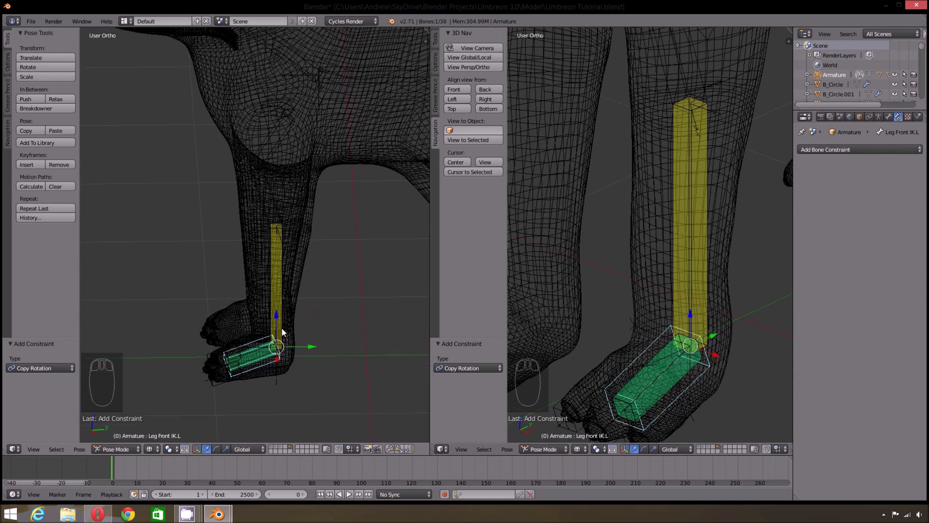
left_click_drag(280, 322, 292, 393)
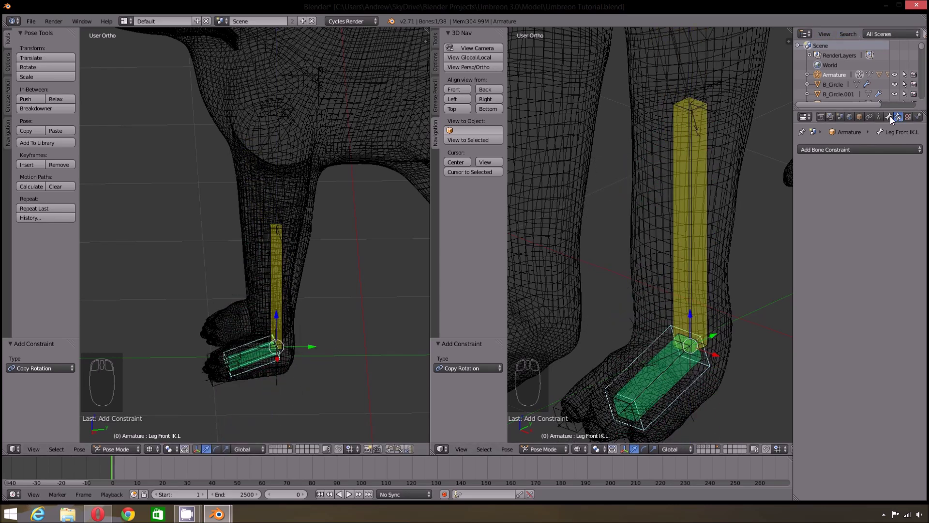
left_click_drag(878, 156, 752, 248)
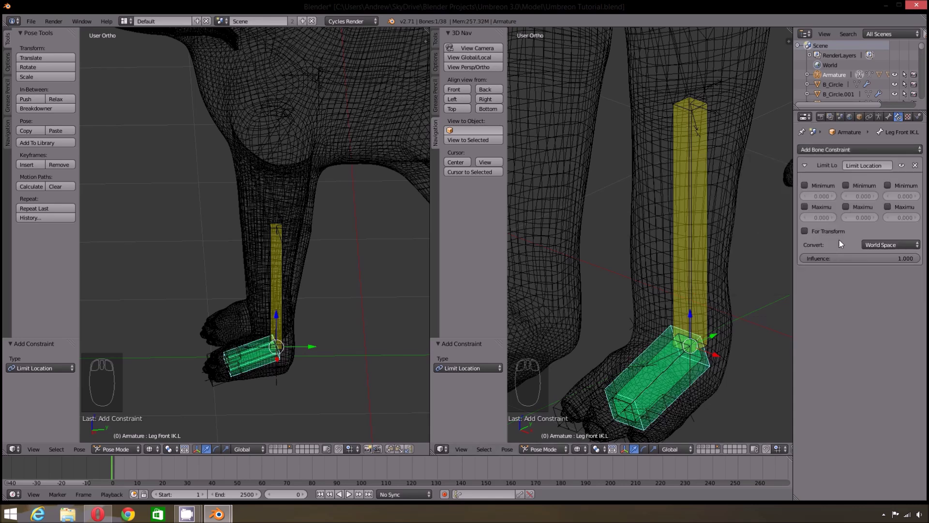
left_click_drag(893, 187, 308, 401)
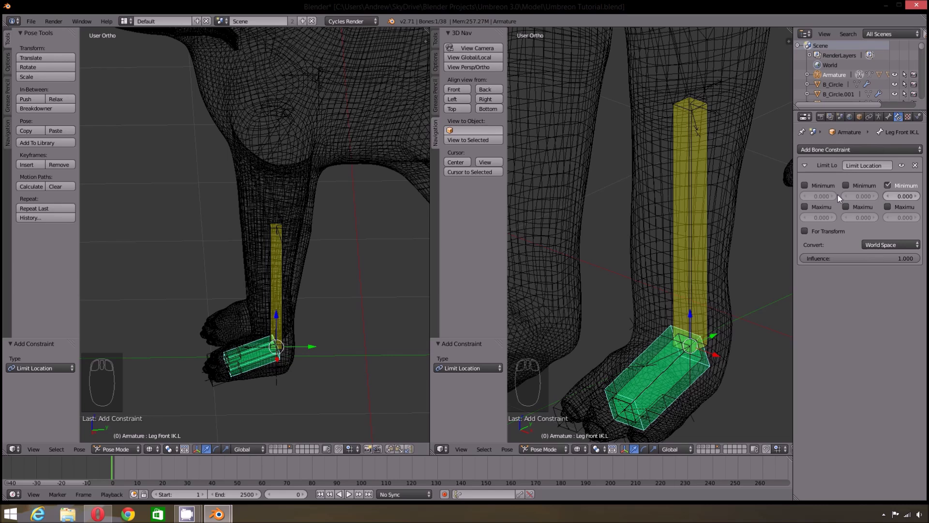
key("g")
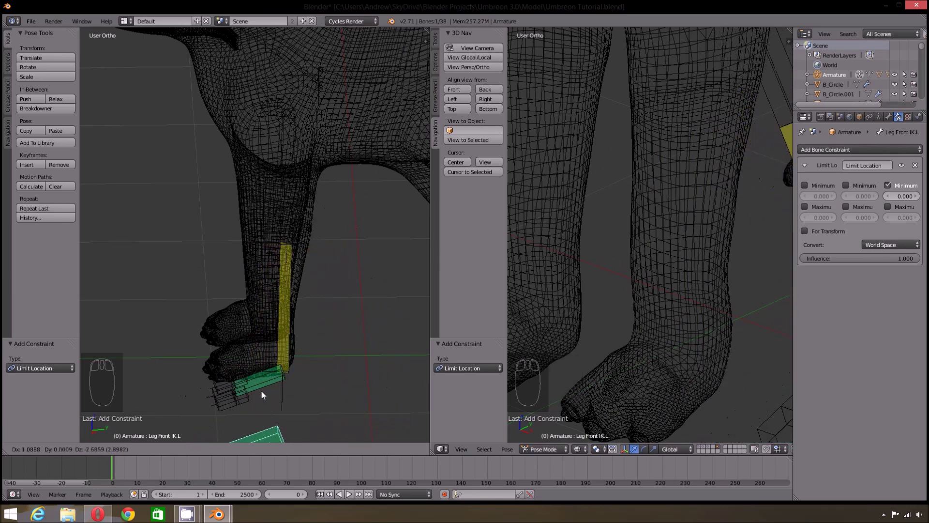
- Enable Minimum Z at 0.200 on the limit and check the leg from Right Ortho view
left_click_drag(471, 449, 686, 213)
left_click_drag(923, 197, 671, 190)
left_click_drag(905, 200, 764, 289)
key("g")
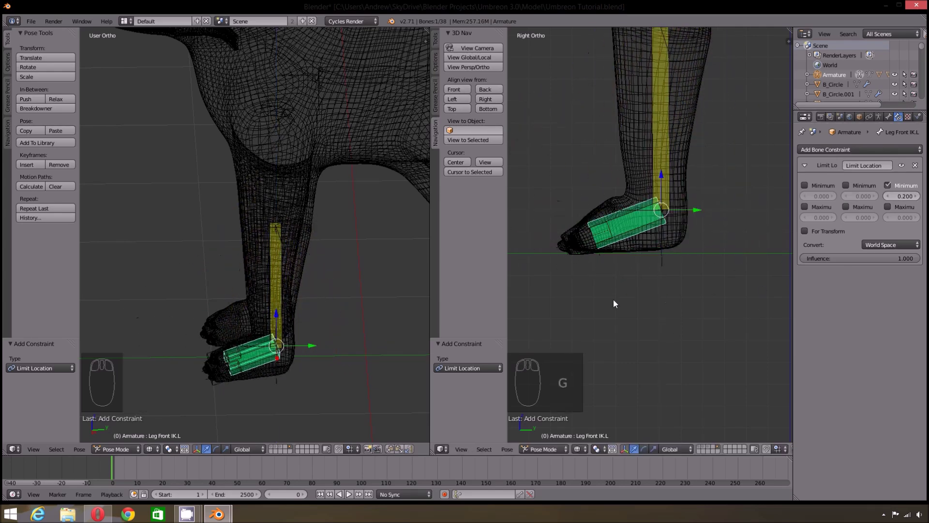
middle_click(657, 227)
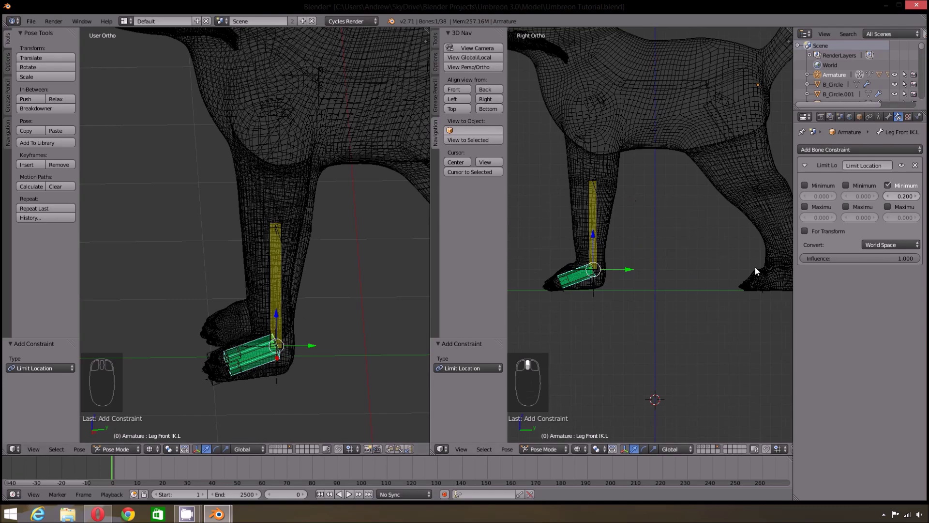
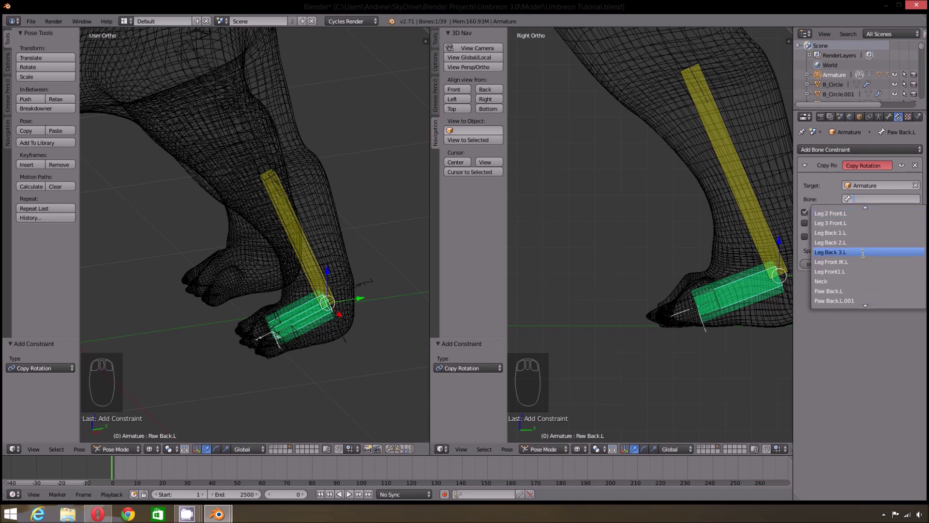
- Give Paw Back.L a Copy Rotation constraint from the Armature and create the Paw Back IK.L bone
left_click(866, 122)
right_click(785, 161)
left_click(873, 154)
key("BackSpace")
right_click(305, 313)
key("r")
key("g")
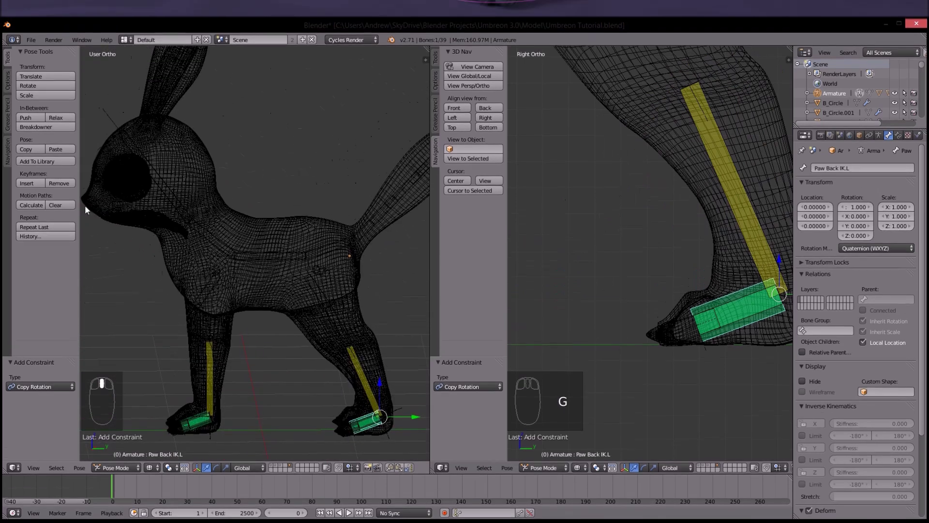
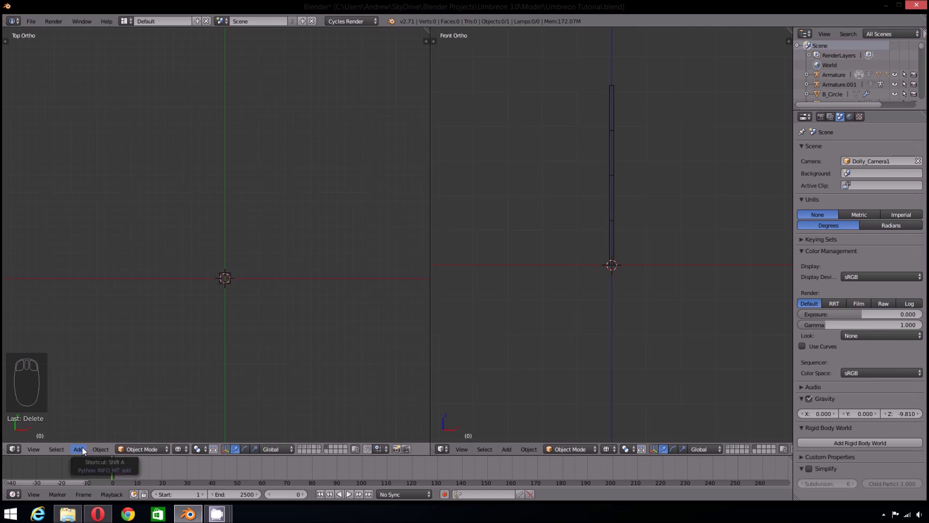
- Add a Bezier curve beside the bone chain and subdivide it into more points
left_click(87, 450)
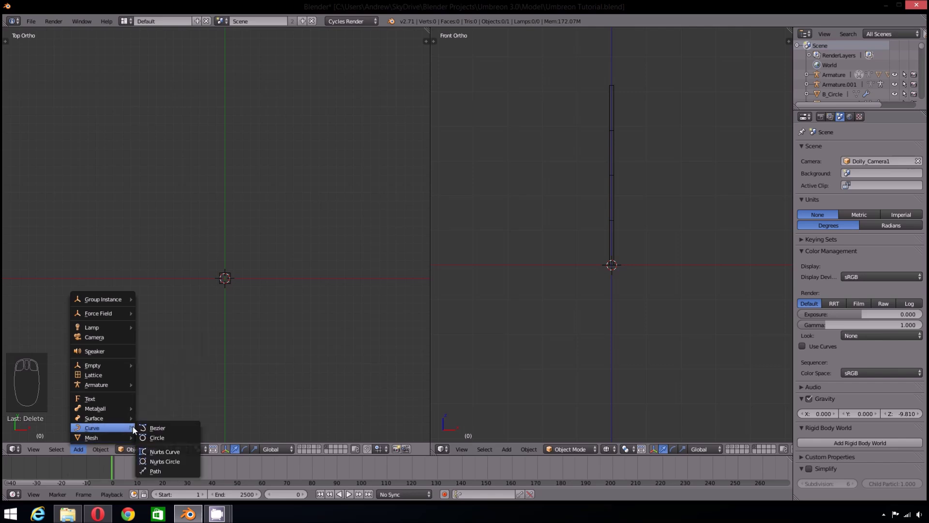
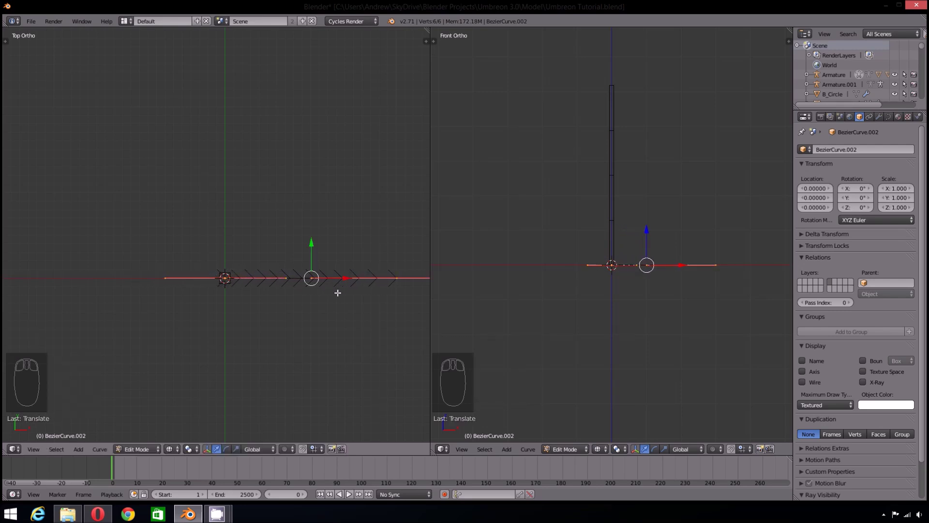
key("a")
key("Tab")
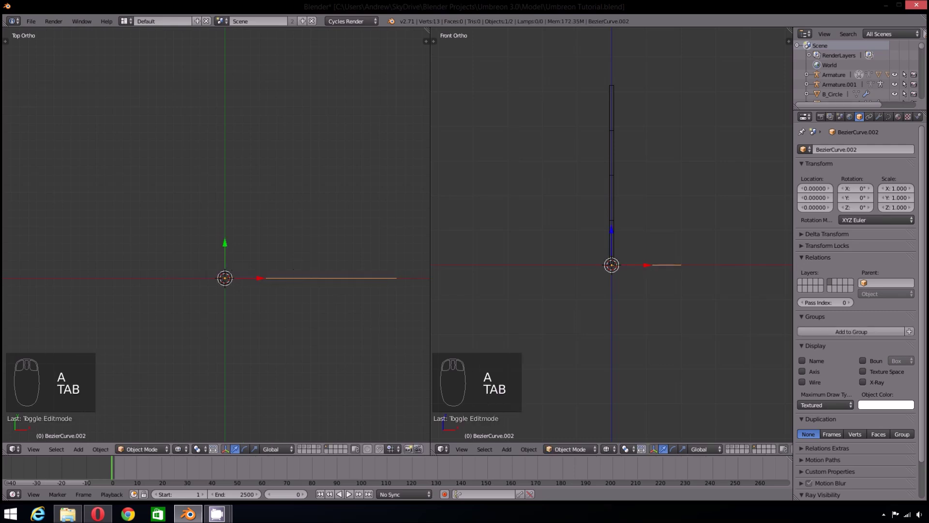
- Rotate the curve -90° on Y to stand upright and scale it by 2.561 to match the chain
key("r")
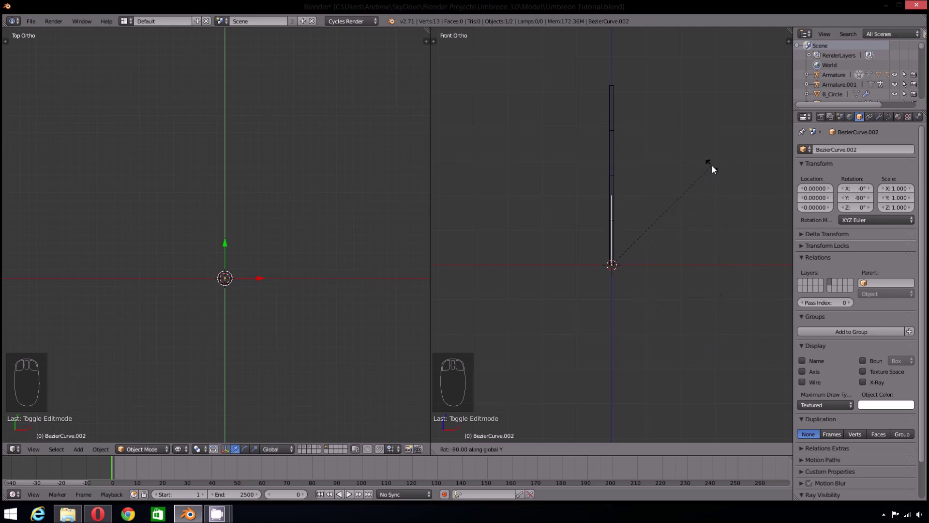
left_click_drag(302, 280, 626, 289)
key("KP_5")
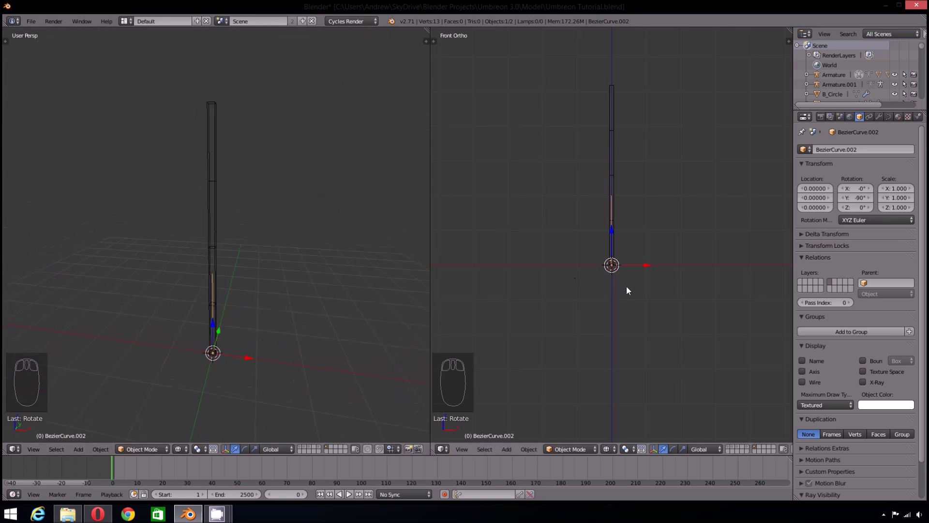
key("s")
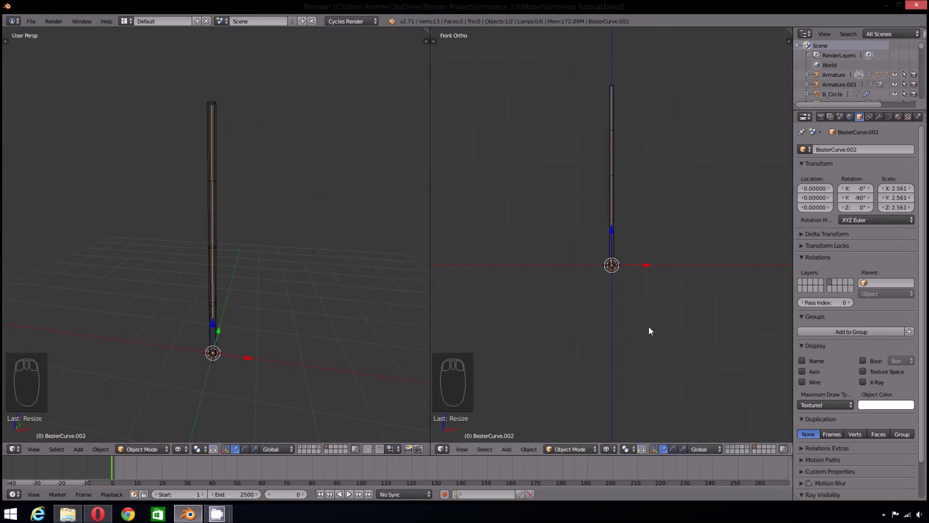
- Apply the curve's rotation and scale so its transforms read as defaults
key("n")
left_click_drag(376, 193, 372, 111)
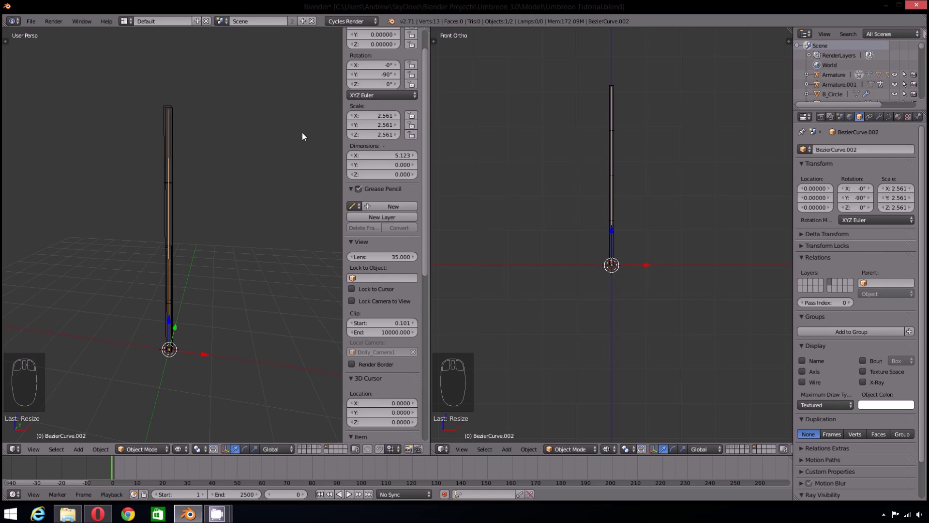
left_click_drag(172, 109, 272, 183)
key("ctrl+a")
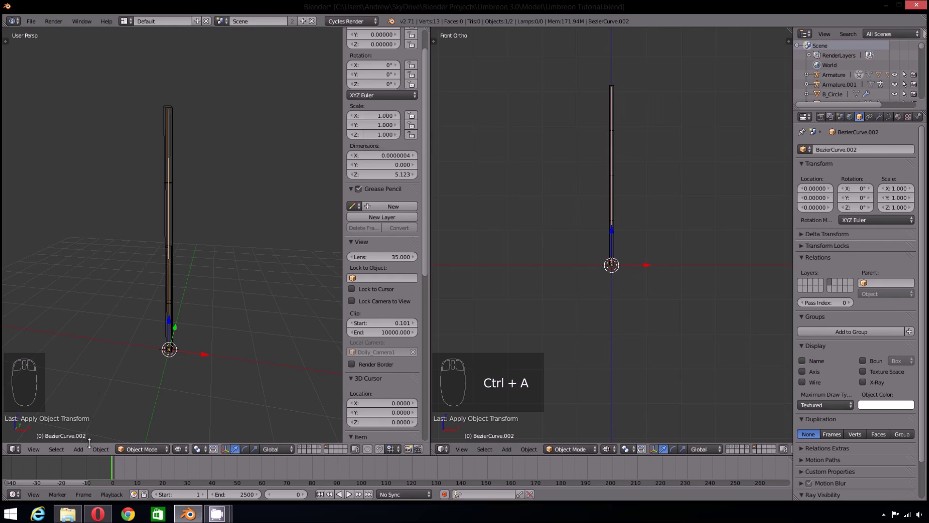
- Select the chain's top bone Bone.003 in Pose Mode and bring up Add Bone Constraint
left_click(104, 455)
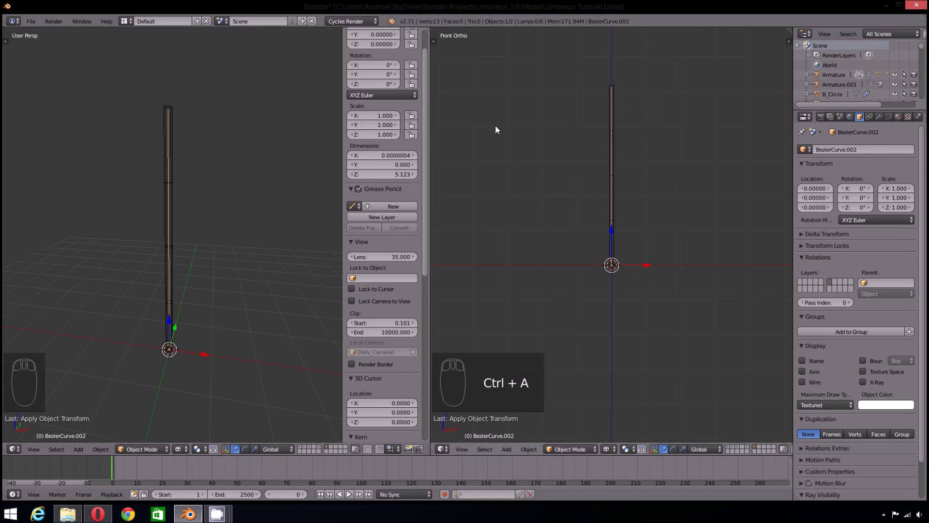
left_click_drag(619, 124, 563, 450)
left_click_drag(616, 112, 894, 157)
left_click_drag(825, 221, 614, 213)
- Add a Spline IK constraint targeting ear spline ik curve with chain length 4
left_click(548, 448)
right_click(548, 448)
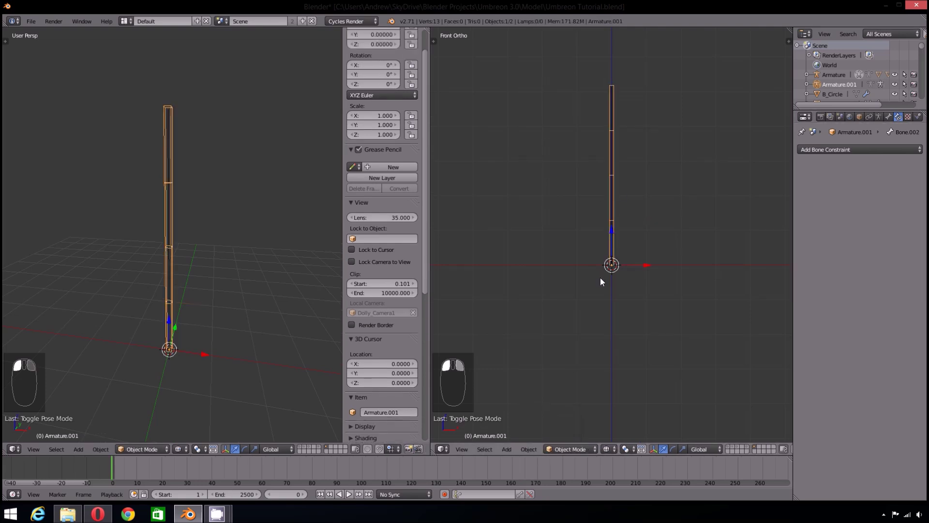
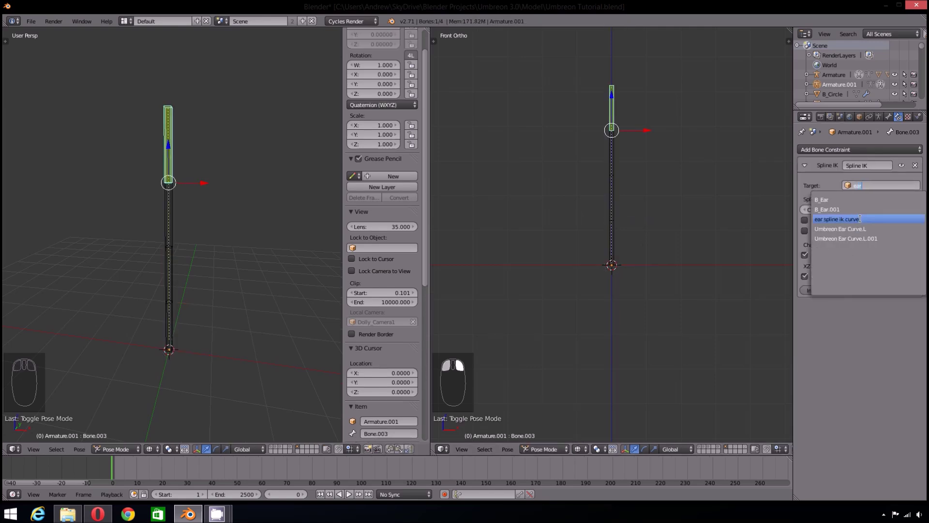
left_click_drag(805, 217, 589, 189)
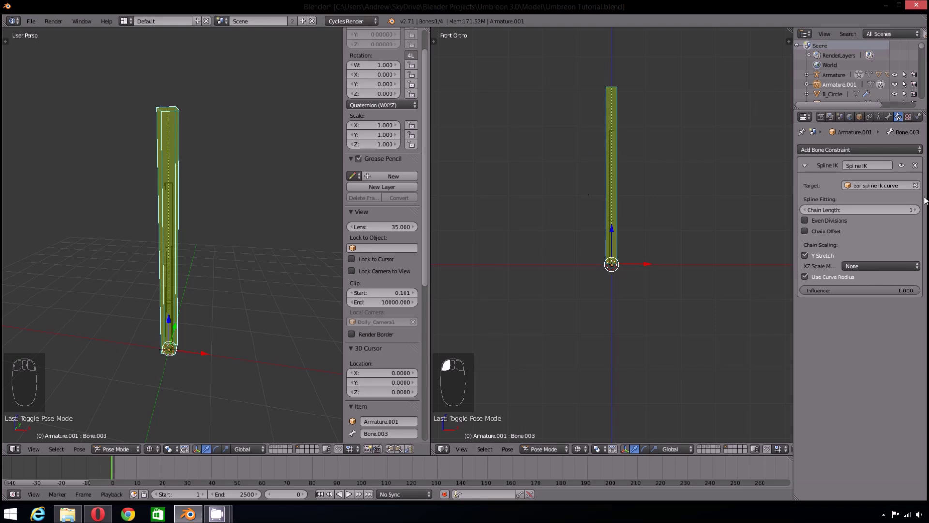
left_click_drag(922, 214, 893, 221)
- Turn off Y Stretch on the Spline IK and test by moving the top bone
left_click_drag(894, 220, 664, 294)
left_click_drag(664, 294, 617, 223)
left_click_drag(617, 223, 144, 303)
key("g")
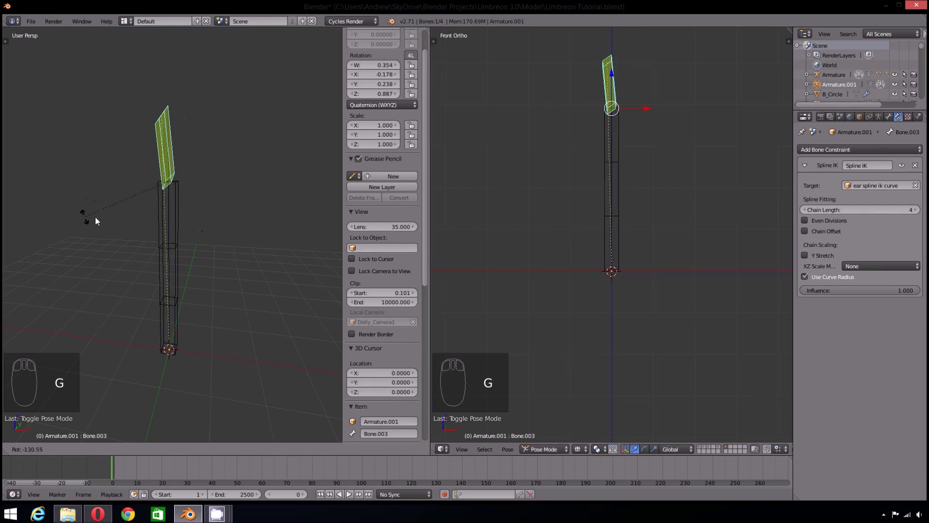
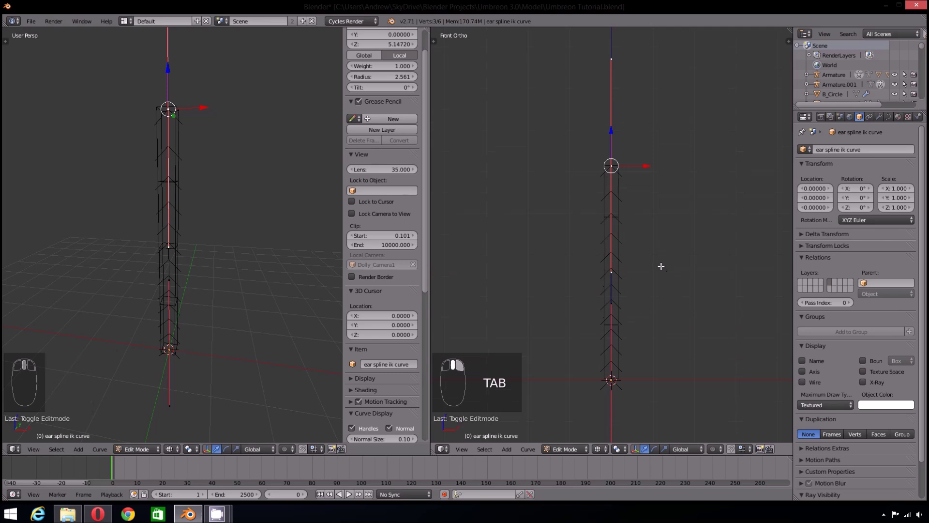
- Hook the ear curve's top point to a new empty and bend the chain by moving it
key("ctrl+h")
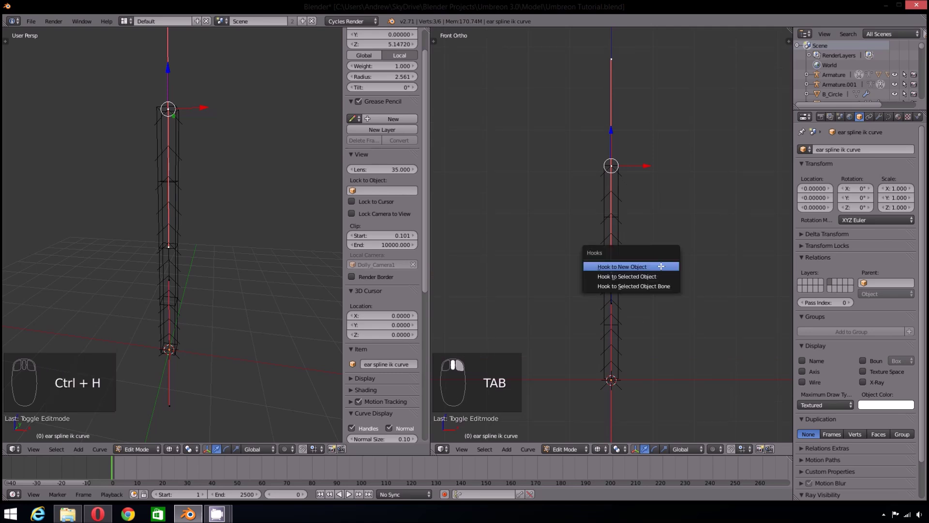
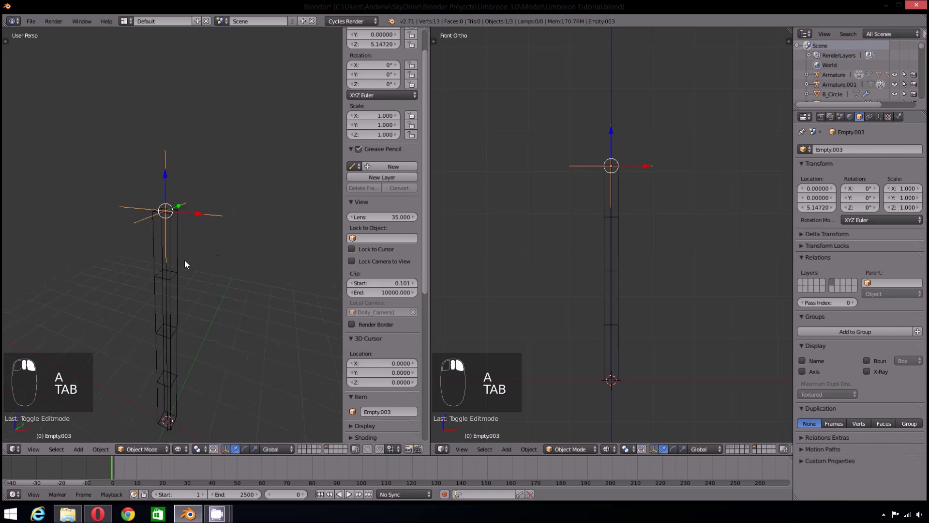
left_click_drag(155, 256, 168, 238)
key("g")
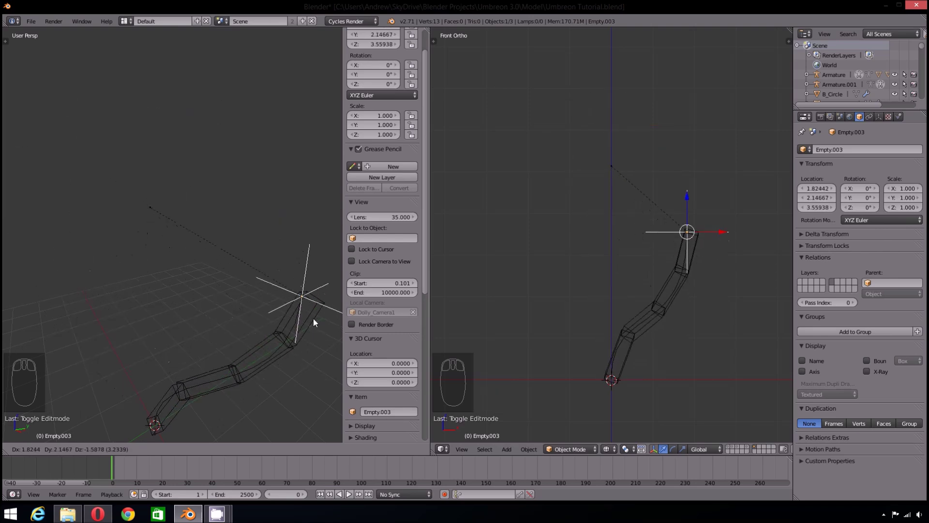
left_click_drag(244, 318, 285, 313)
middle_click(318, 311)
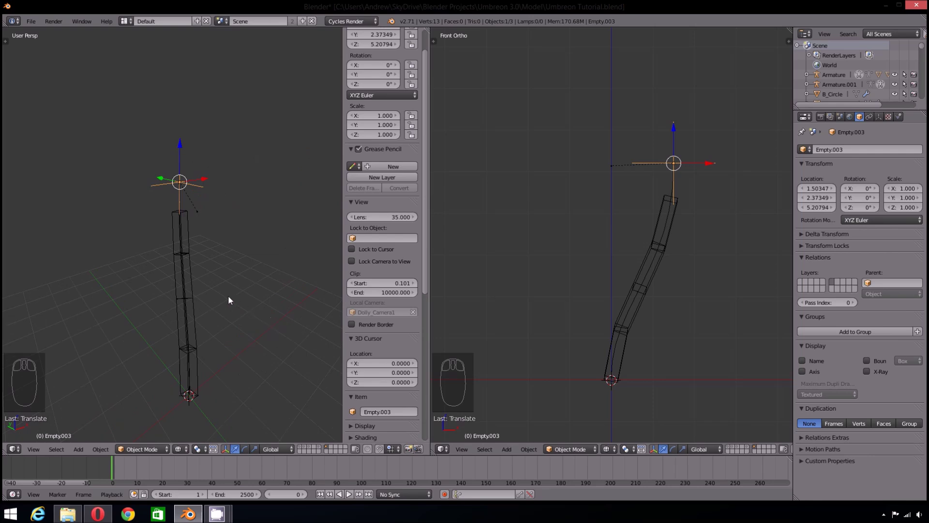
- Reset the empty's location with Alt+G, then undo to restore its moved position
key("alt+g")
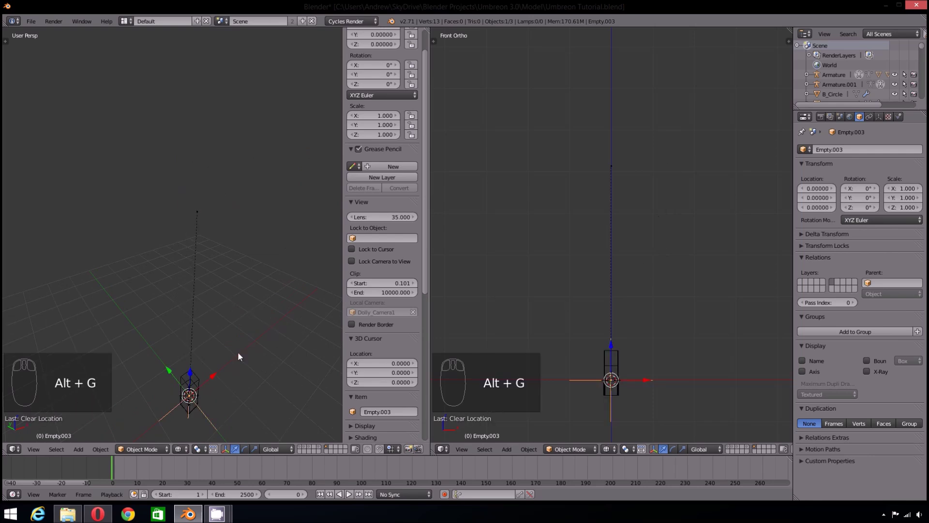
left_click(241, 356)
left_click_drag(240, 356, 193, 254)
key("ctrl+z")
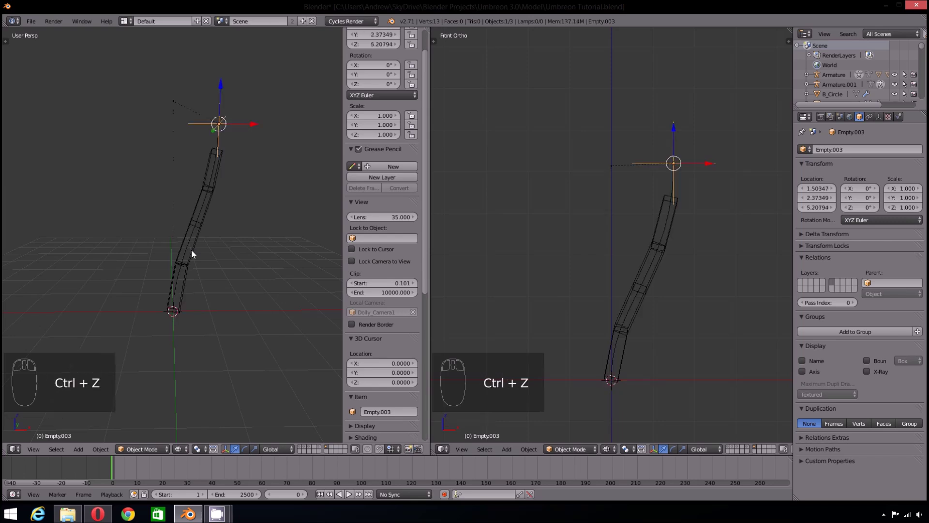
- Undo the empty's move, then extrude Bone.004 from the ear chain's top bone, spanning Z 3.887 to 5.183
key("ctrl+z")
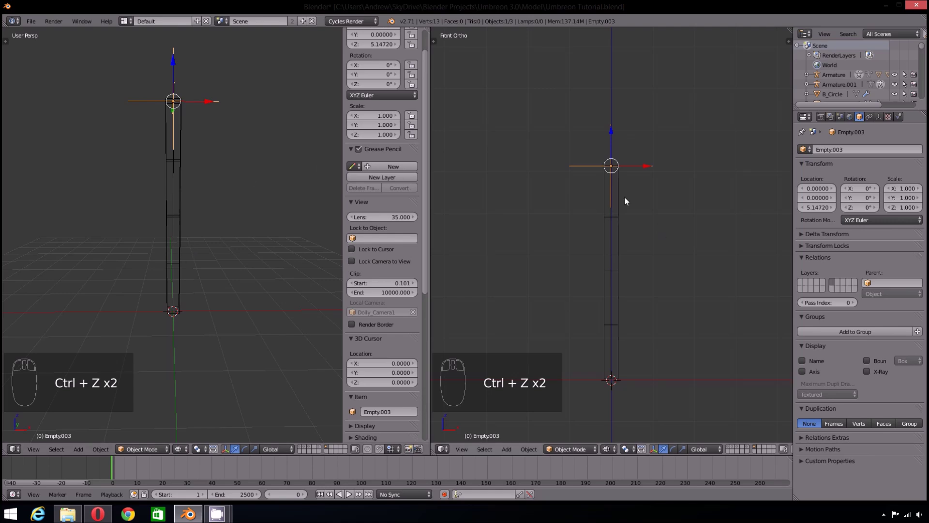
left_click_drag(624, 198, 622, 204)
key("Tab")
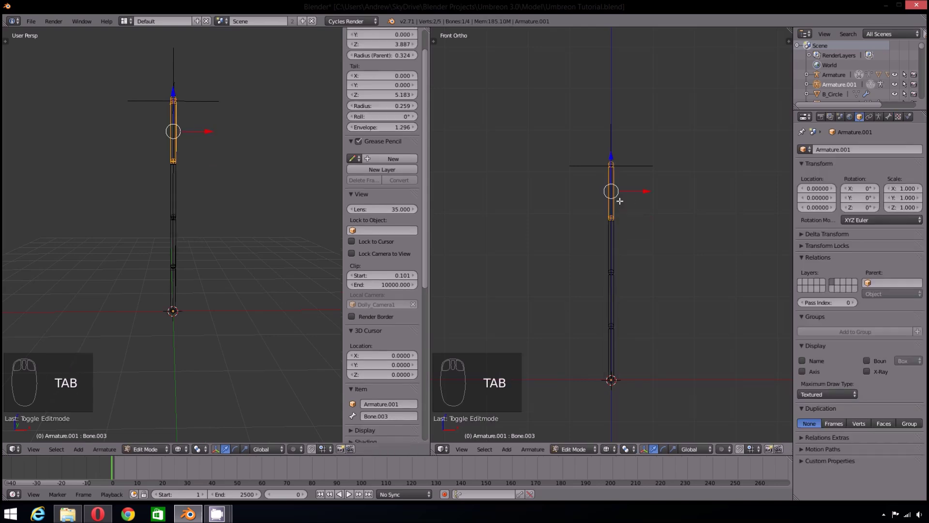
key("shift+d")
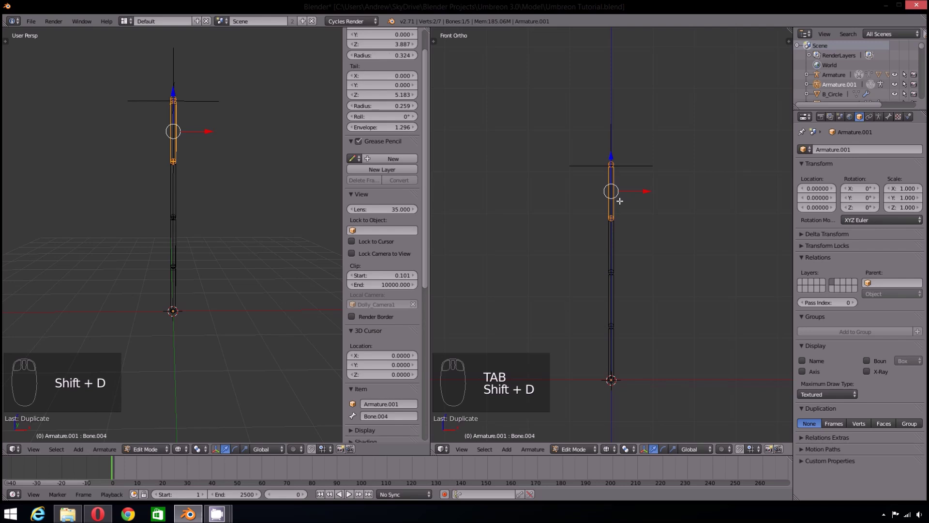
key("ctrl+alt+s")
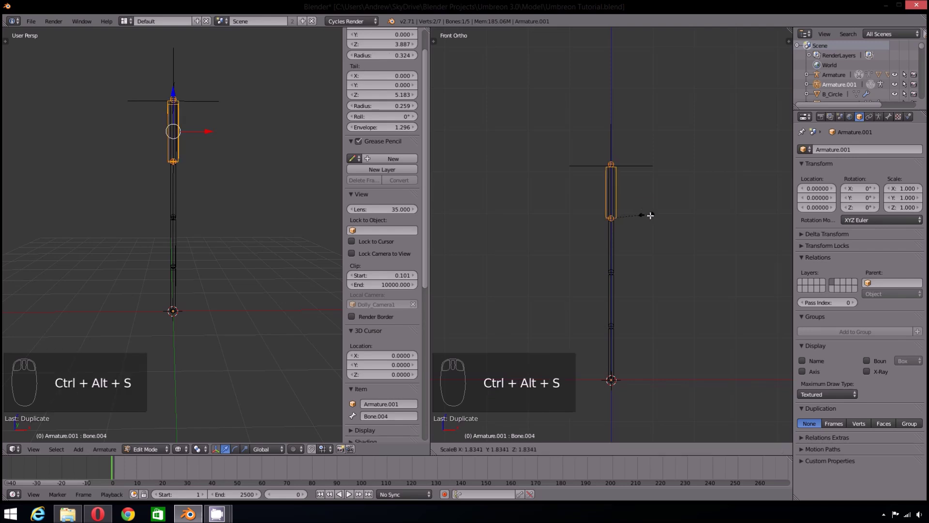
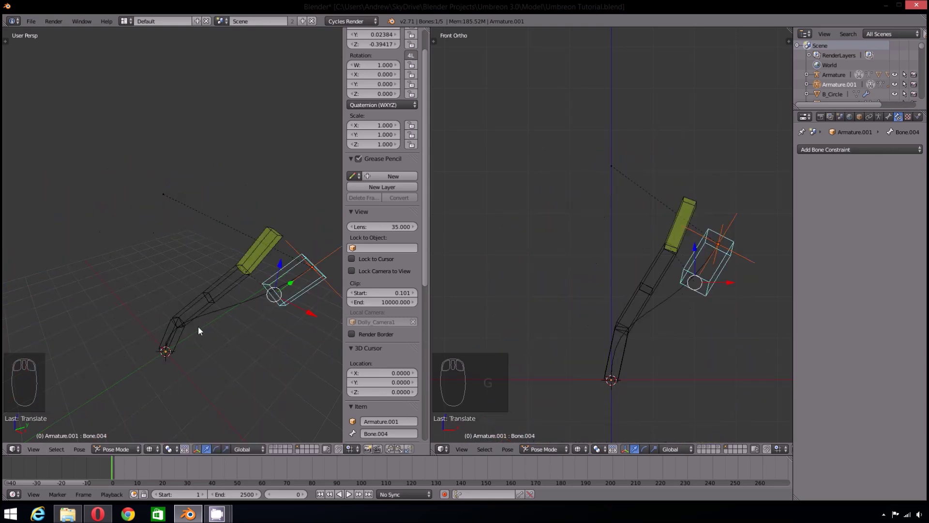
- Clear the bones' location and rotation and undo the earlier test edits
key("alt+g")
key("alt+r")
key("alt+g")
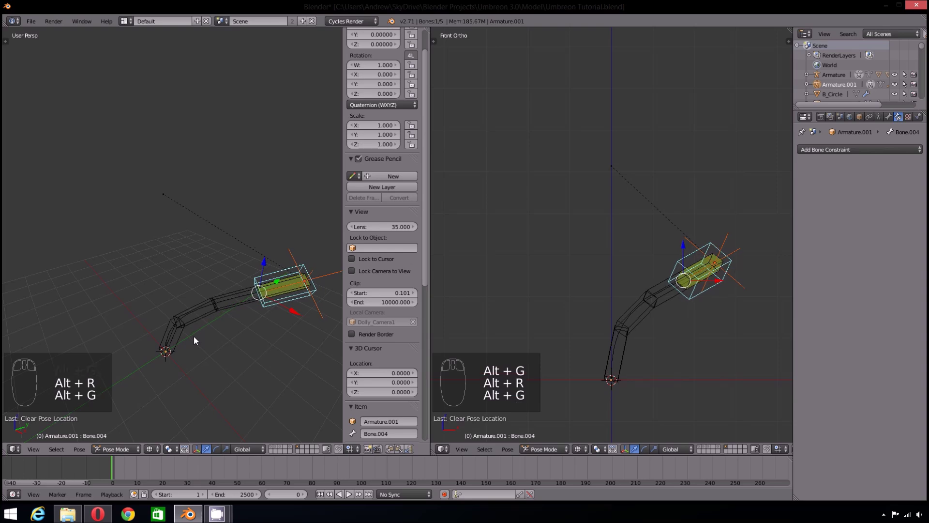
left_click_drag(209, 340, 137, 282)
key("ctrl+z")
key("ctrl+z")
key("ctrl+z")
key("ctrl+z")
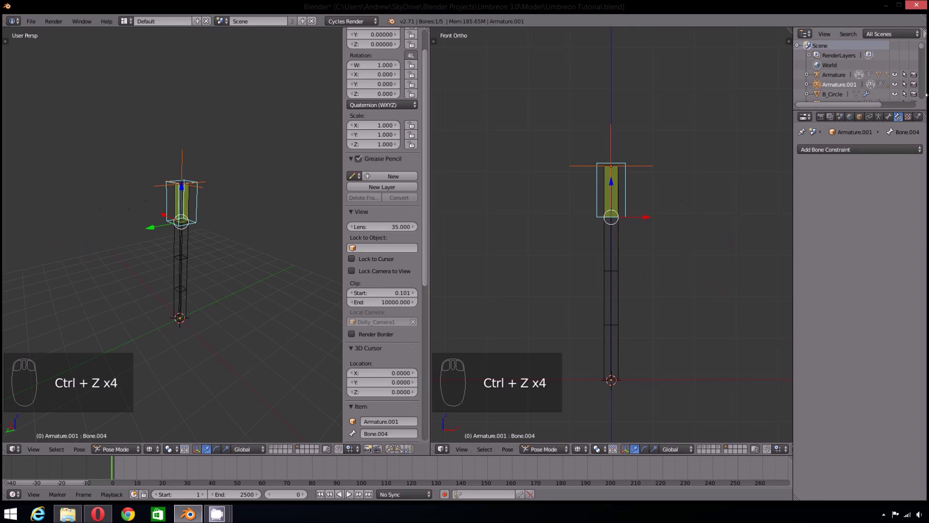
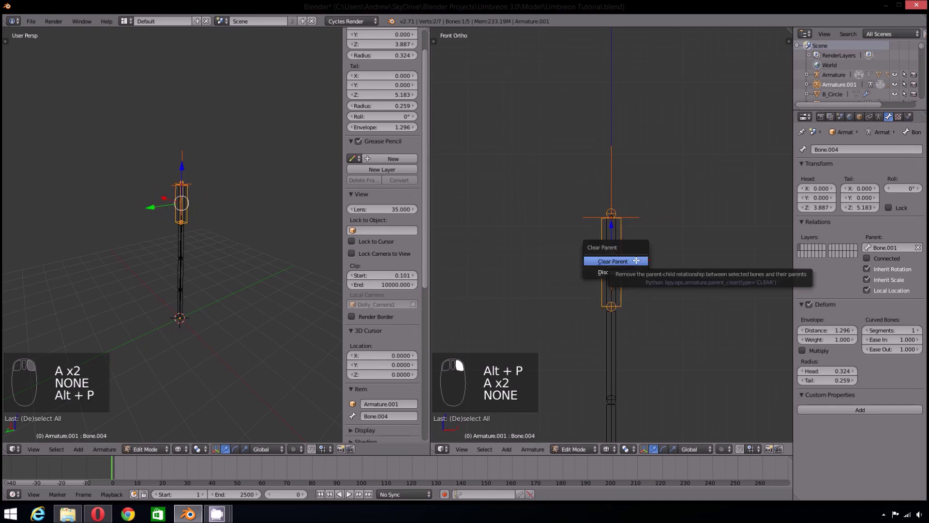
- Detach Bone.004 from its parent and drag it around to test how the ear chain follows
key("Tab")
key("a")
right_click(628, 261)
middle_click(186, 271)
key("g")
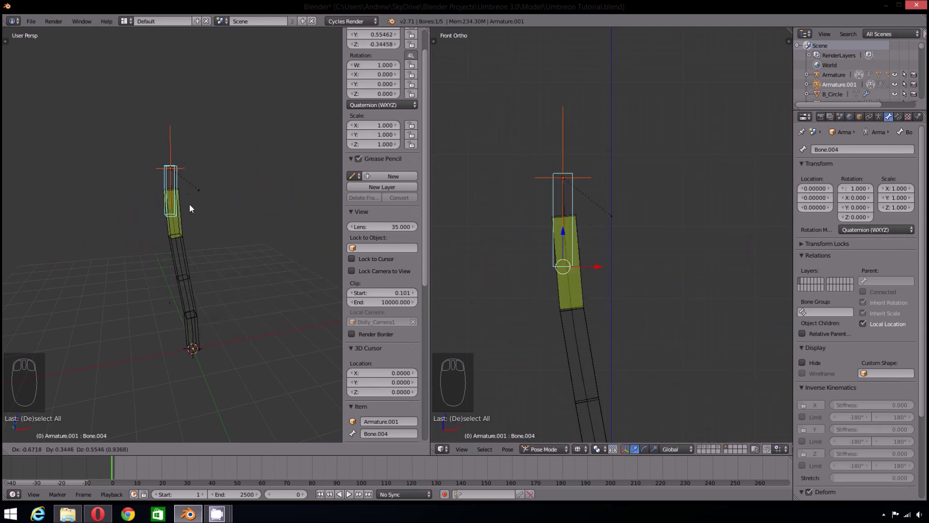
key("alt+g")
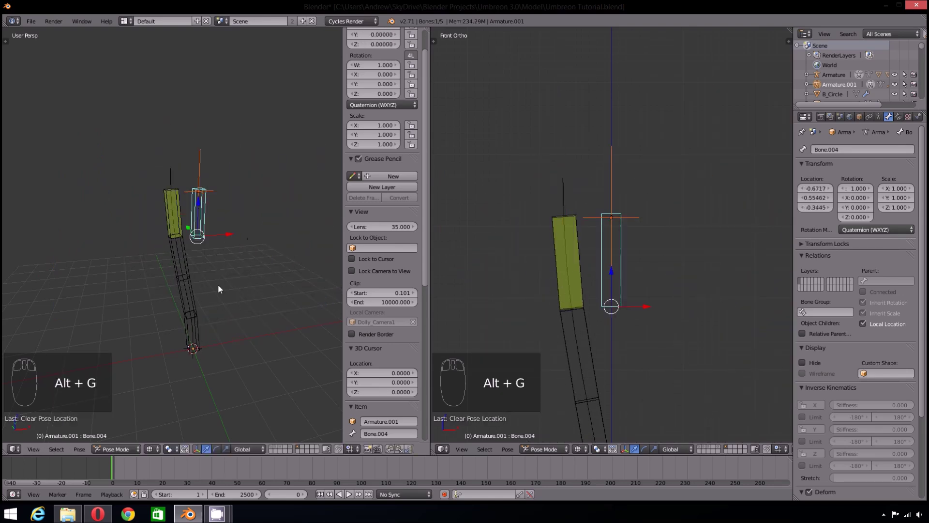
left_click_drag(271, 305, 215, 375)
left_click_drag(214, 375, 114, 479)
left_click_drag(249, 307, 276, 298)
left_click_drag(276, 297, 302, 396)
- Reset the test bone to its rest location and recentre the view on the model
key("shift+c")
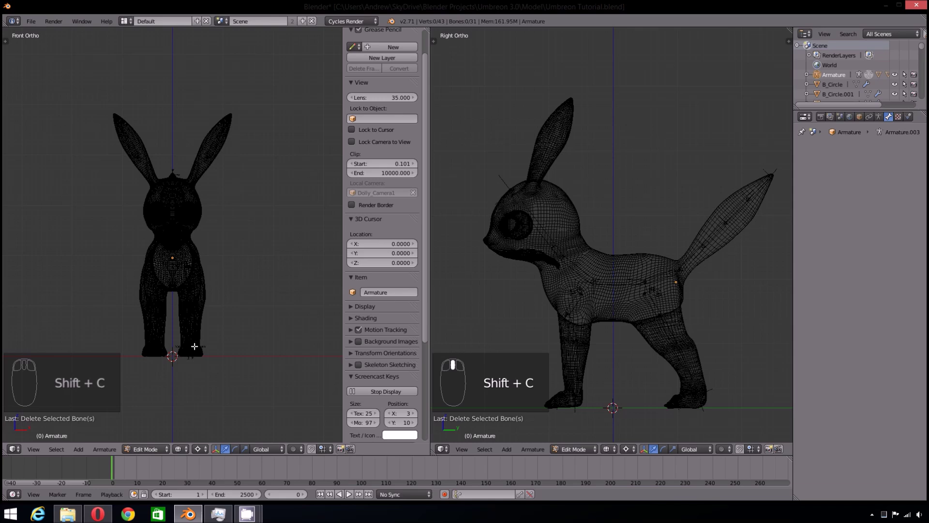
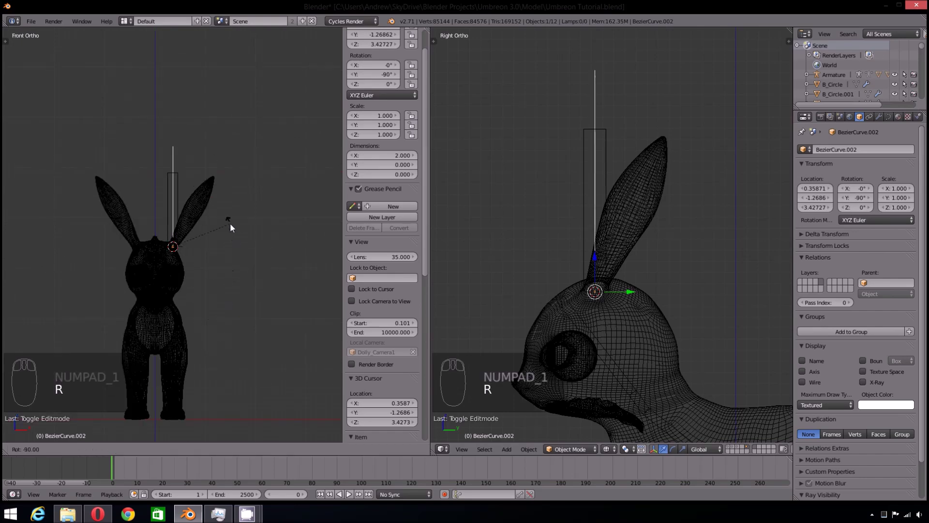
- Shrink BezierCurve.002 to fit the left ear and tilt the new bone and curve to about -67.6° on Y
left_click_drag(213, 293, 225, 319)
key("s")
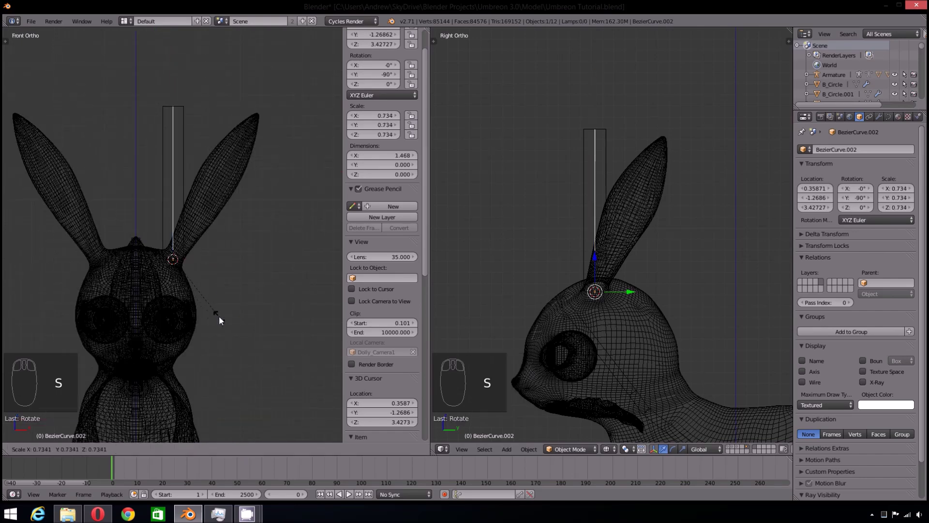
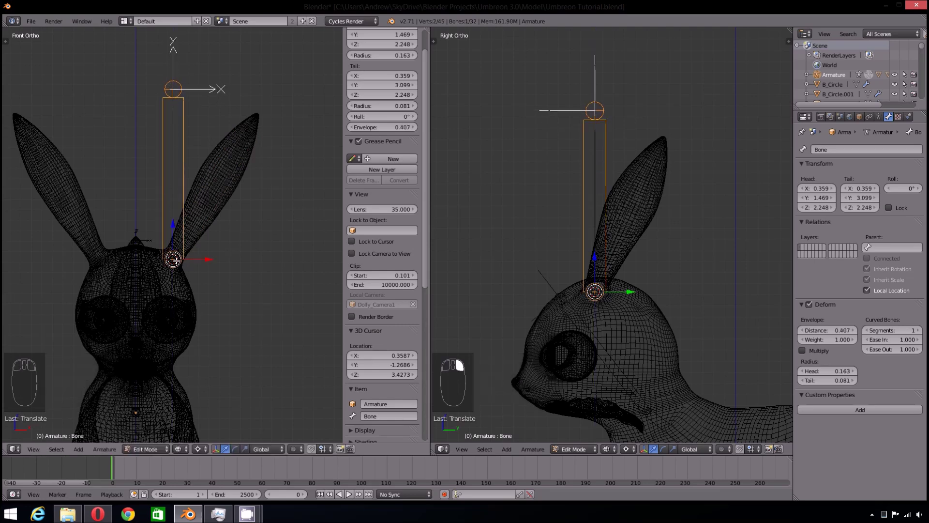
key("r")
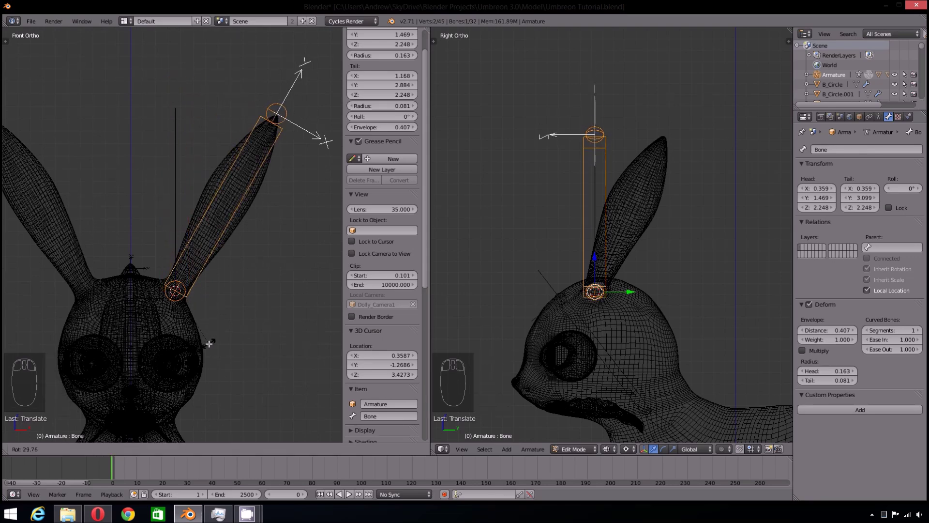
key("Tab")
left_click_drag(182, 203, 220, 337)
key("r")
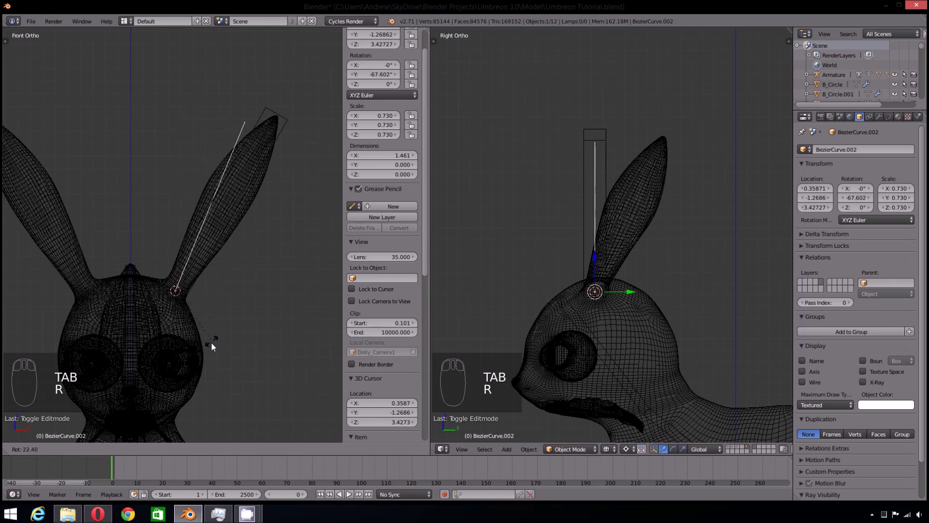
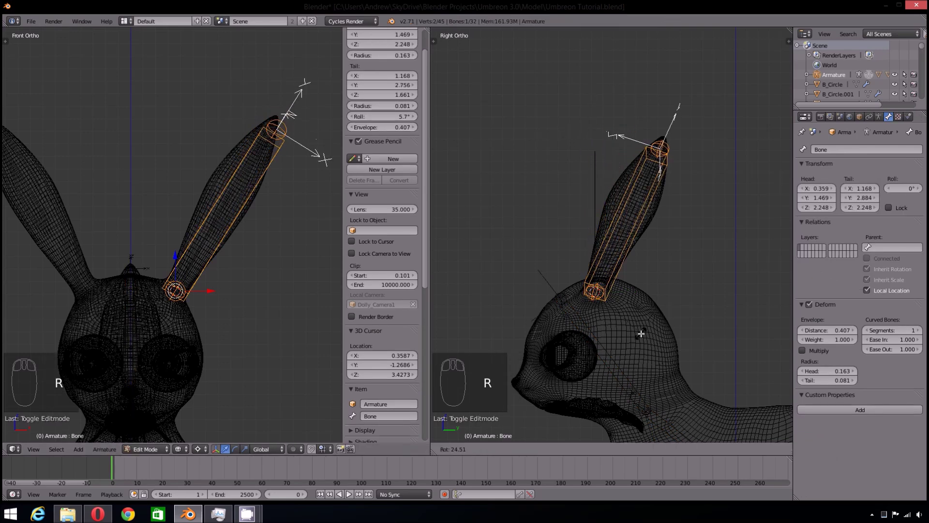
- Rotate the ear curve in both views until it lines up along the left ear
key("Tab")
key("r")
right_click(621, 313)
right_click(284, 187)
key("Tab")
key("r")
key("Tab")
right_click(252, 174)
key("Tab")
key("Tab")
key("r")
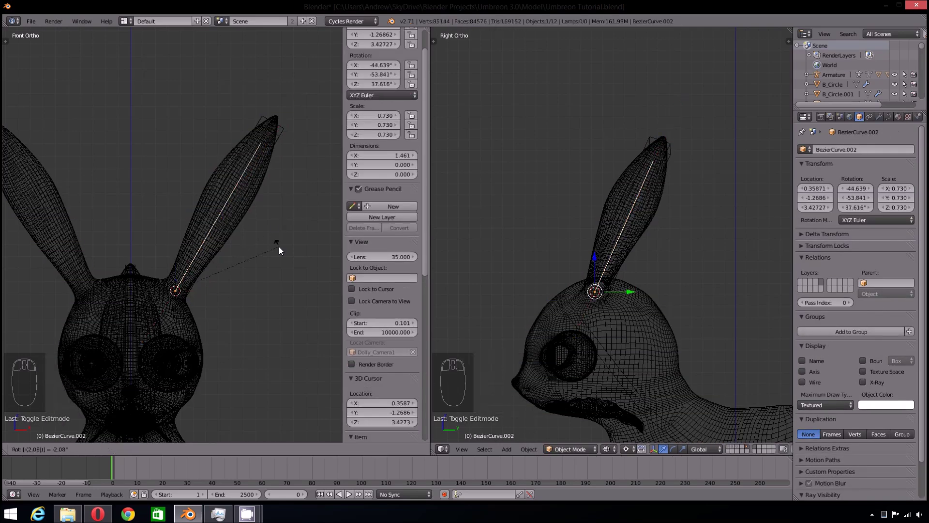
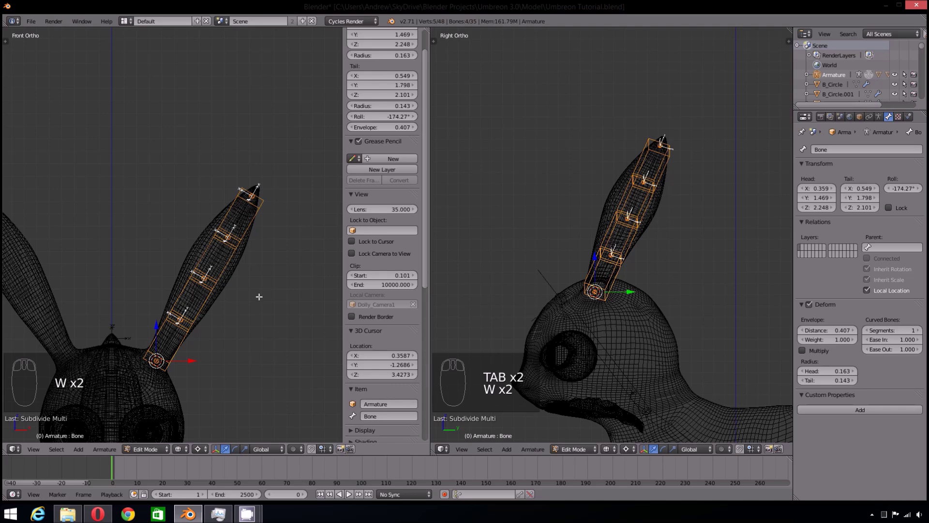
- Subdivide the ear bone into a four-bone chain, parent it to Head with Keep Offset, and test-pose it
key("ctrl+alt+s")
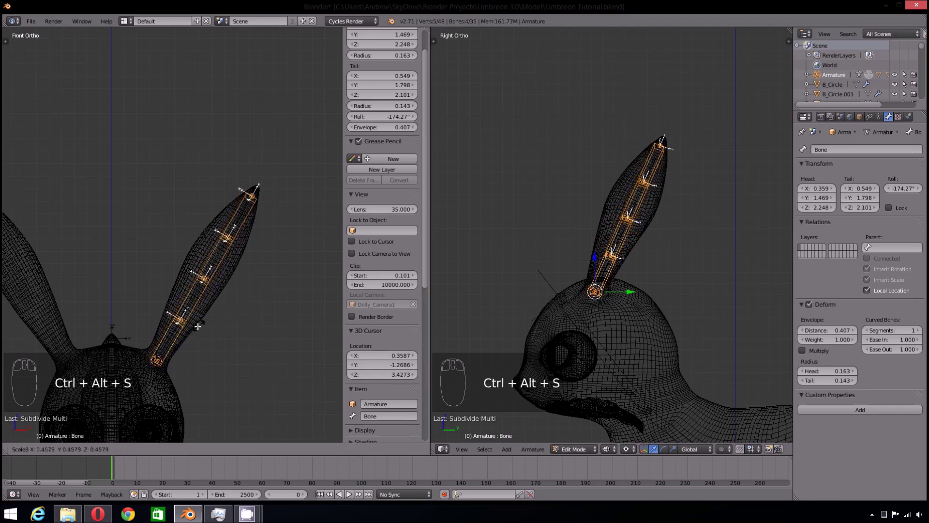
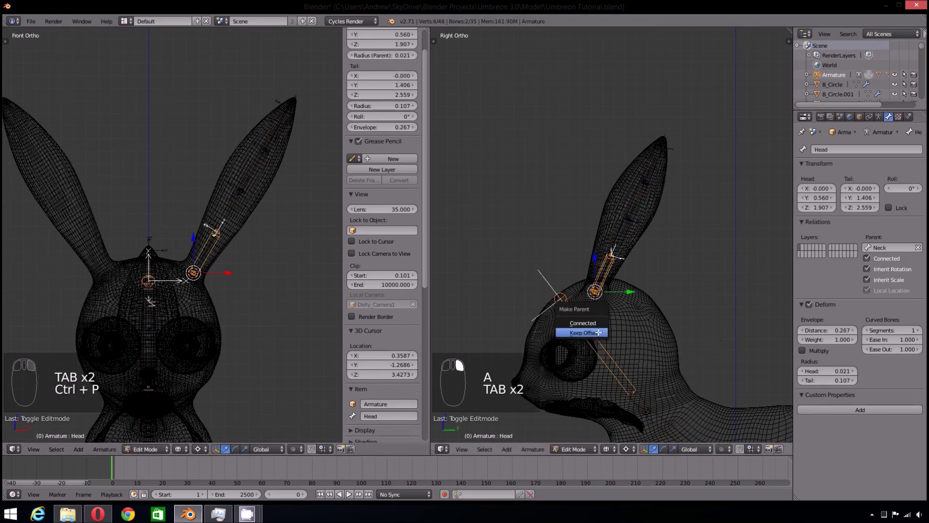
key("a")
key("Tab")
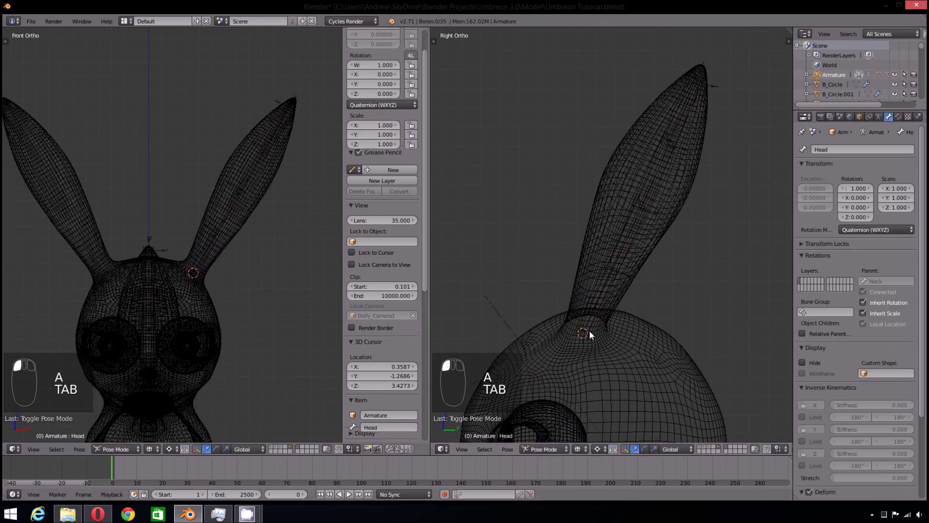
key("r")
left_click_drag(635, 315, 622, 317)
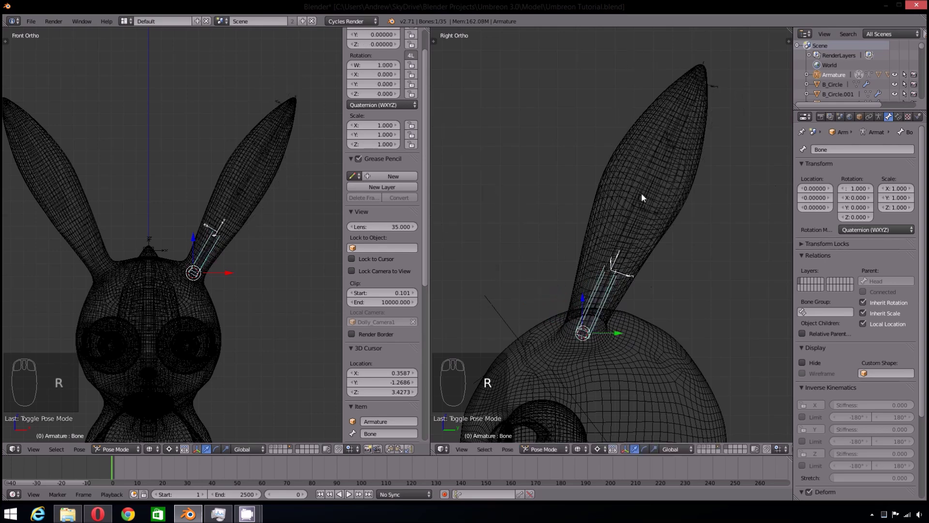
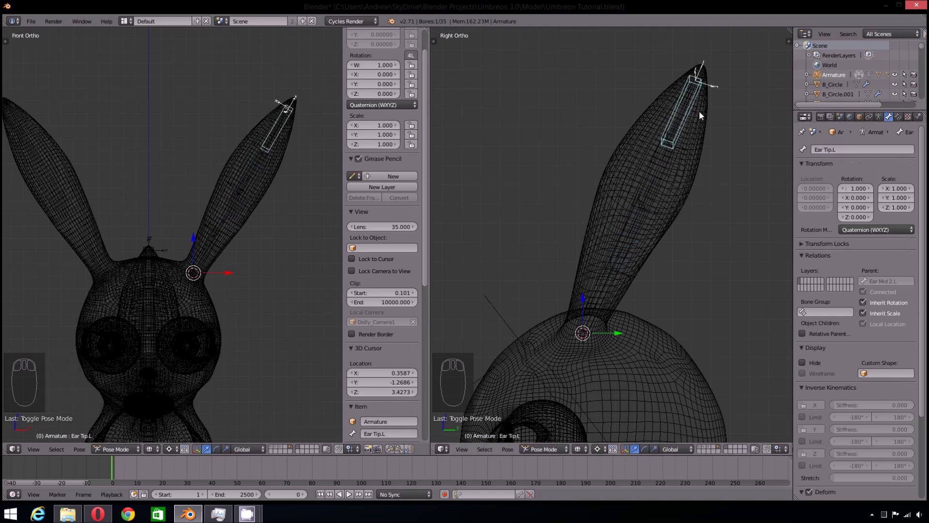
- Name the left ear bones and the Ear Spline IK.L curve
left_click_drag(903, 121, 820, 213)
left_click(767, 183)
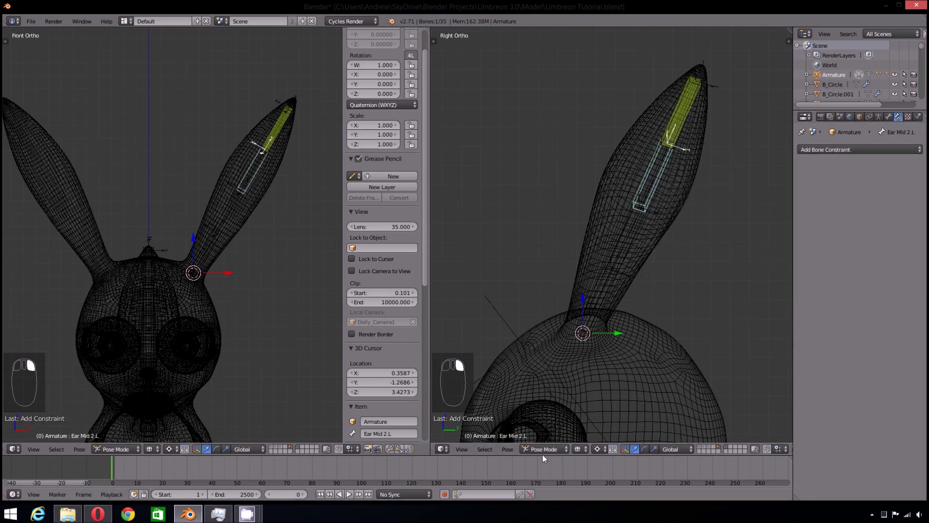
right_click(636, 231)
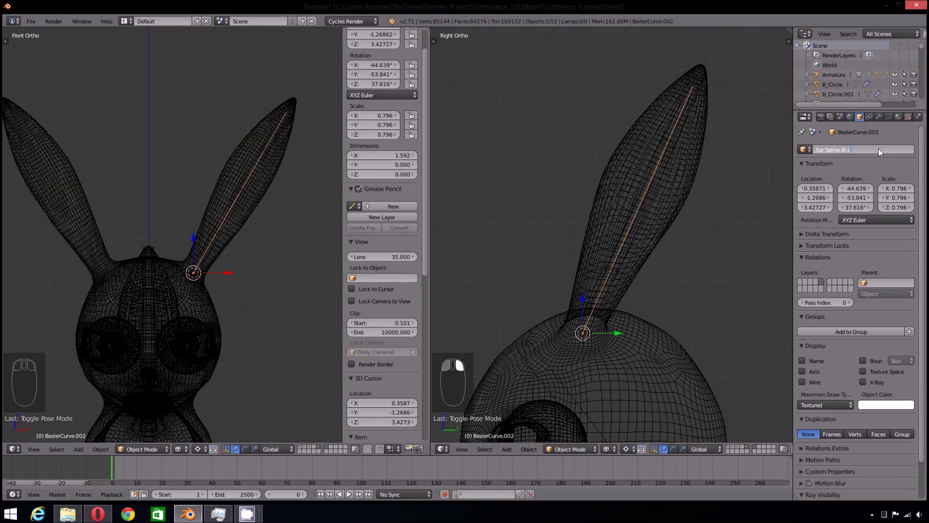
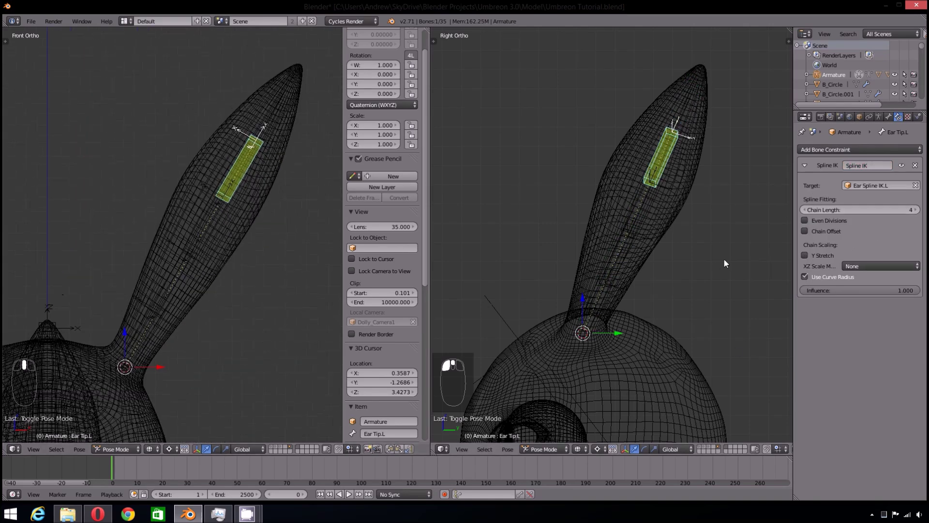
right_click(647, 197)
left_click_drag(535, 449, 612, 286)
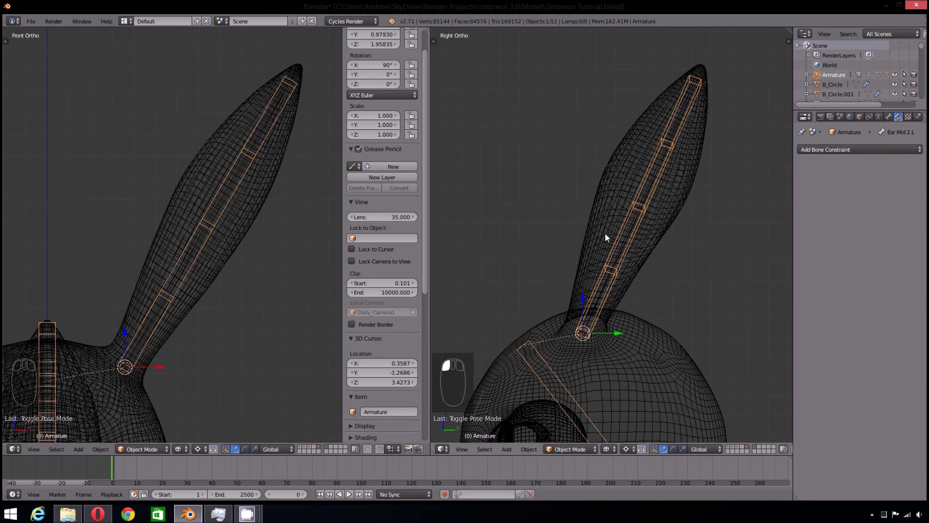
- Apply the armature's rotation and the curve's rotation and scale with Ctrl+A
key("ctrl+a")
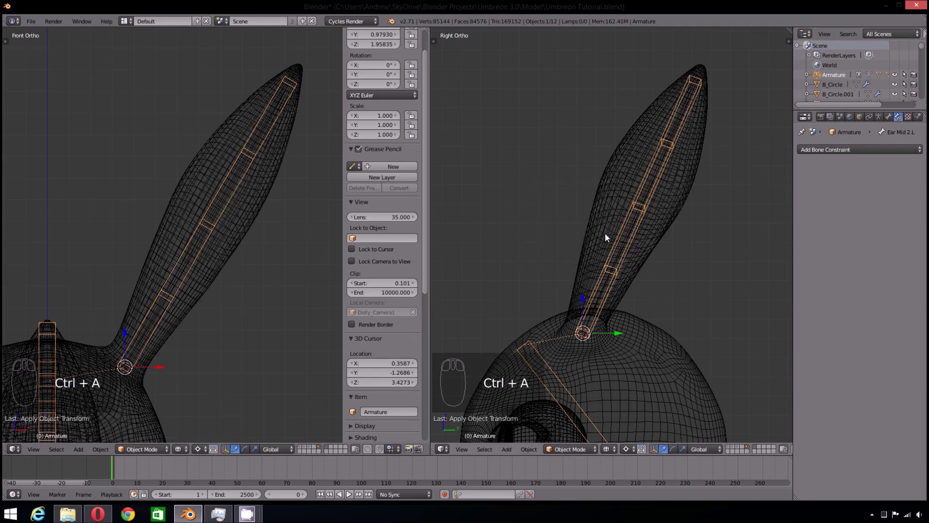
key("Tab")
key("Tab")
left_click(640, 223)
key("ctrl+a")
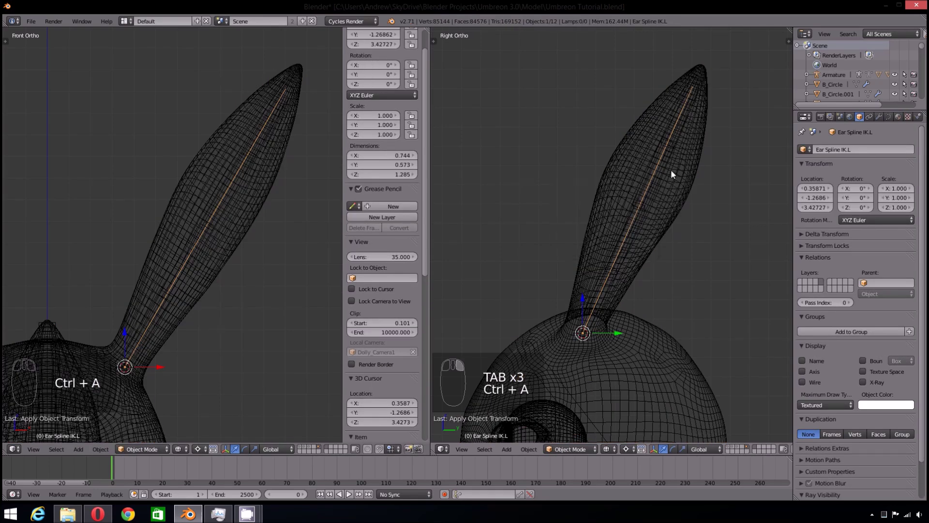
- Give Ear Tip.L a Spline IK constraint targeting Ear Spline IK.L, chain length 4, Y stretch off
right_click(678, 145)
key("Tab")
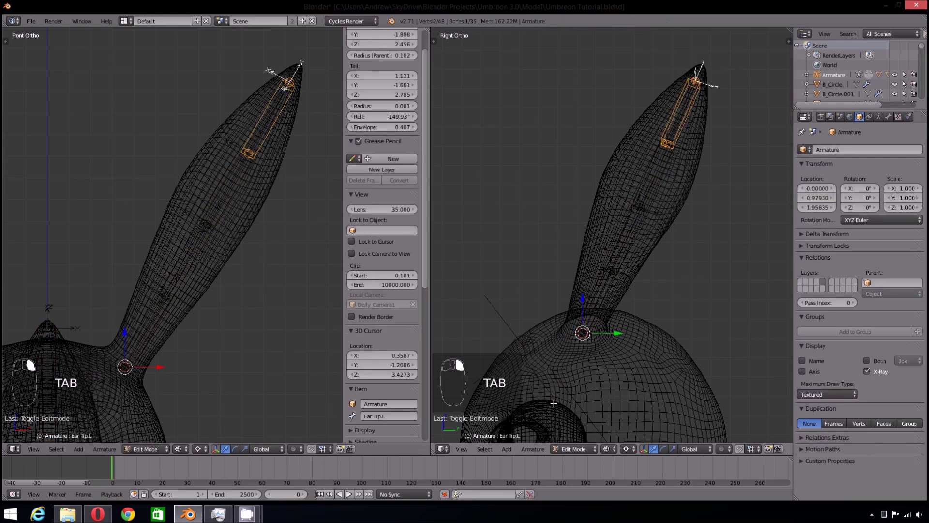
left_click_drag(566, 451, 595, 355)
left_click_drag(700, 126, 824, 215)
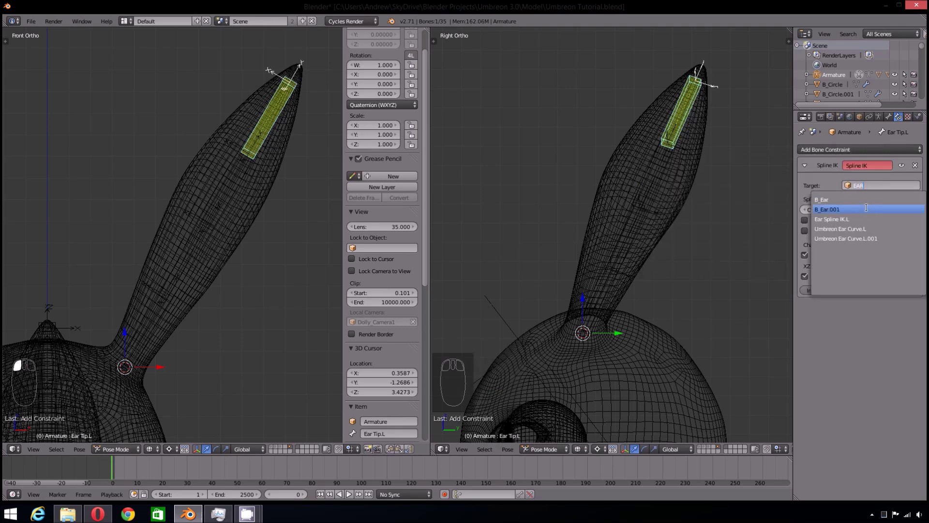
left_click_drag(926, 213, 678, 147)
left_click_drag(631, 227, 668, 178)
left_click(545, 448)
- Select the left ear bone chain in edit mode to duplicate and mirror it
key("Delete")
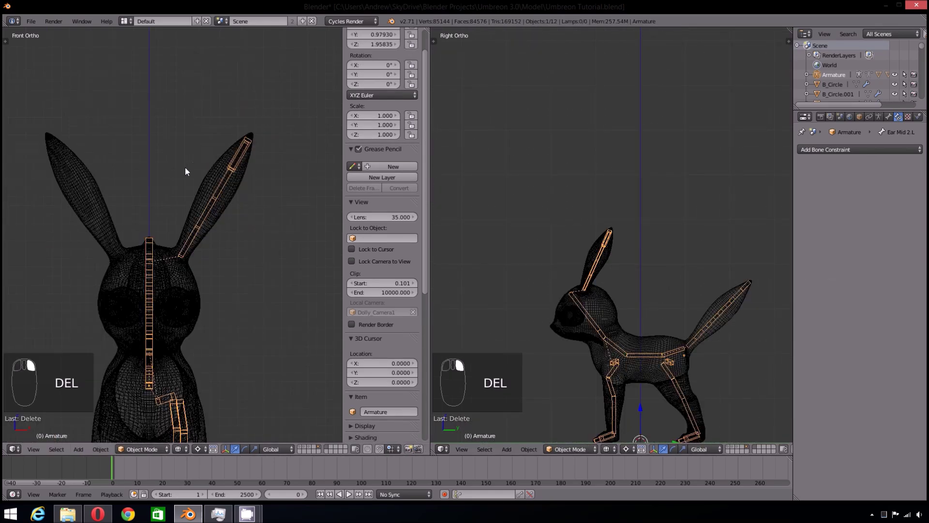
key("Tab")
key("a")
key("b")
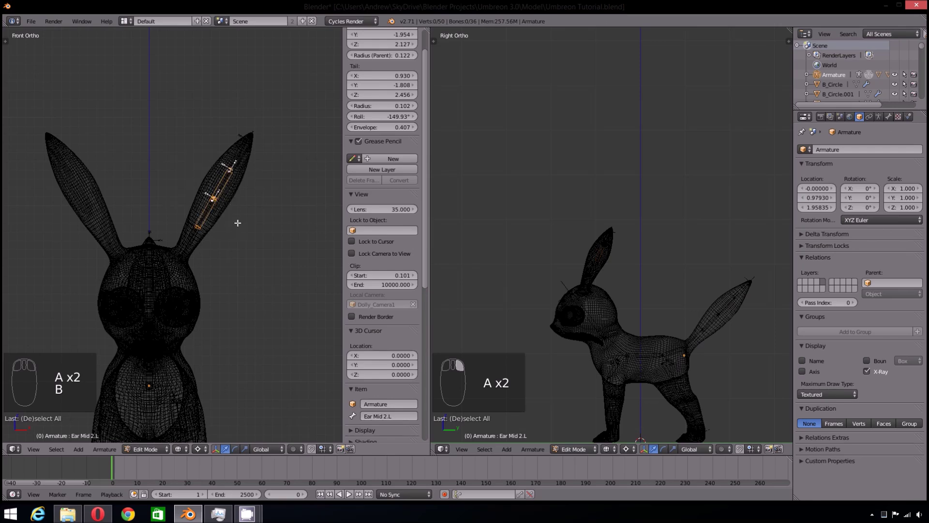
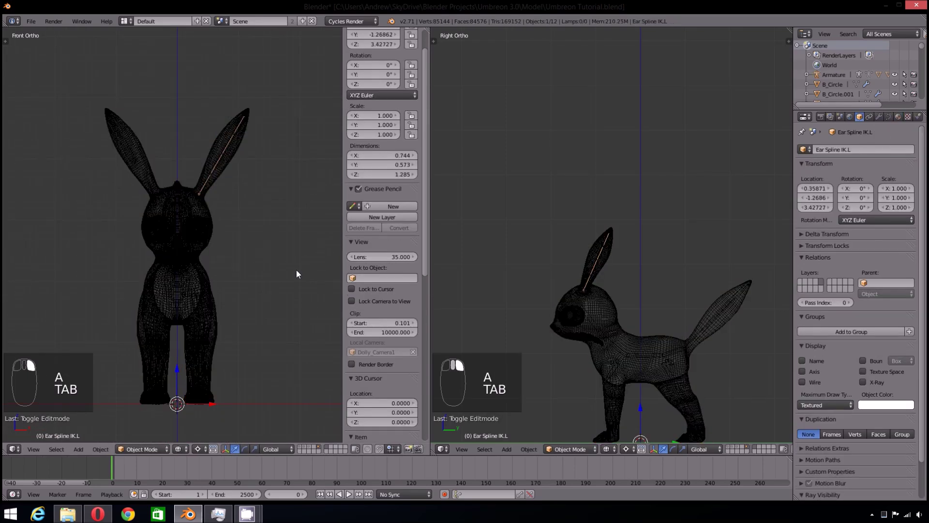
- Duplicate the ear curve as Ear Spline IK.L.001 and mirror it across X toward the right ear
key("shift+d")
key("s")
middle_click(316, 212)
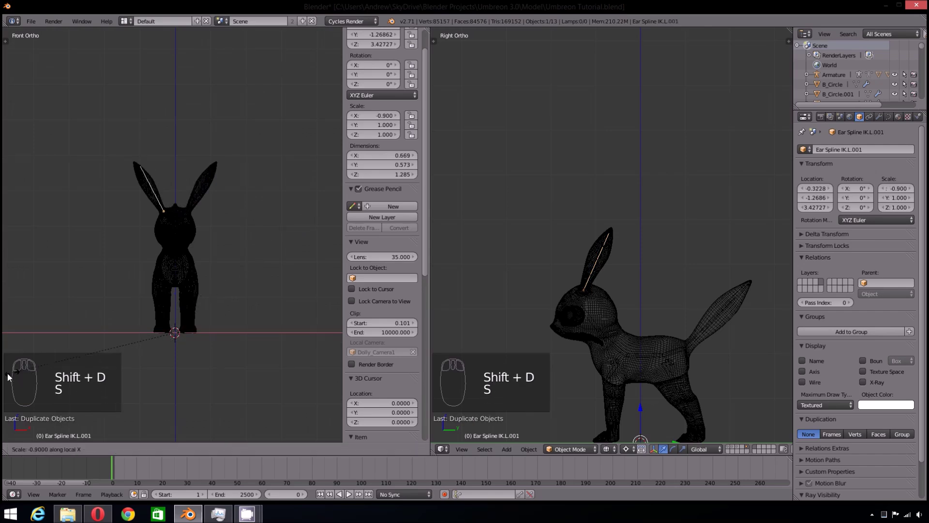
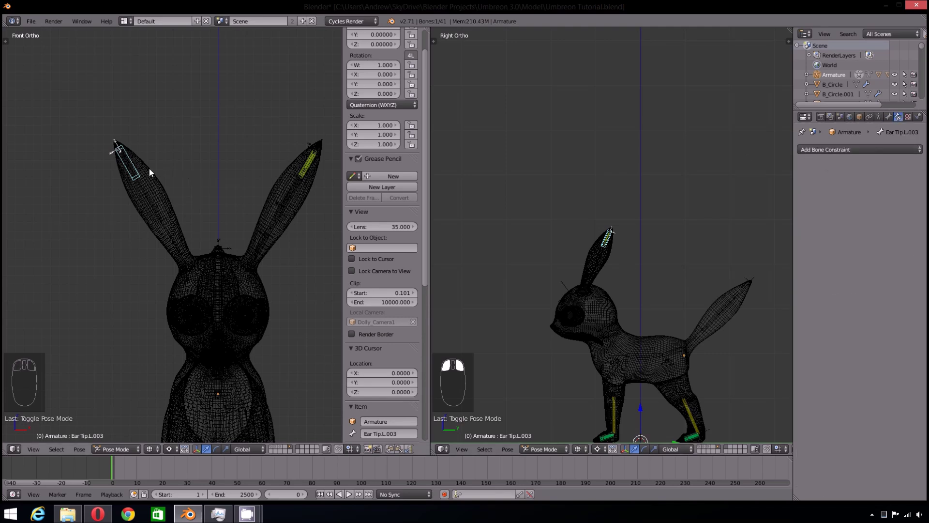
- Select the mirrored chain's tip bone Ear Tip.L.002 over the right ear
left_click_drag(137, 176, 311, 172)
right_click(311, 170)
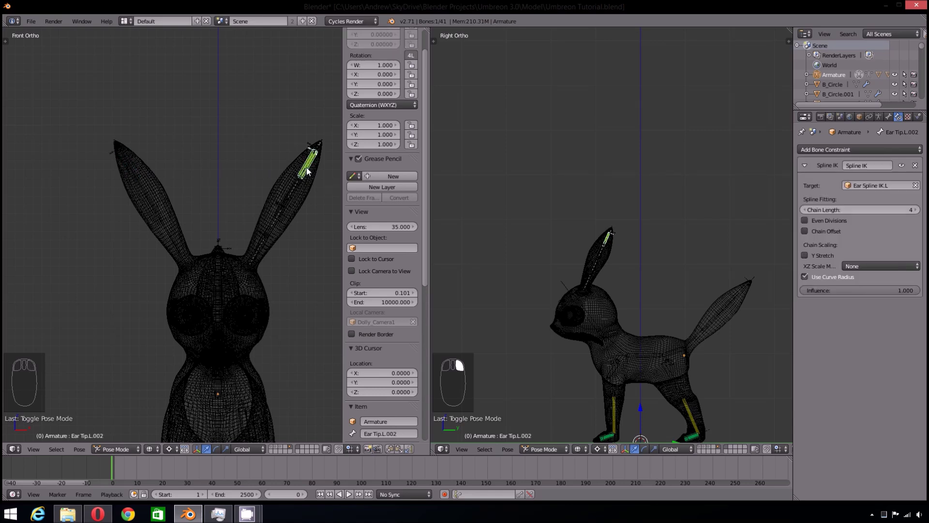
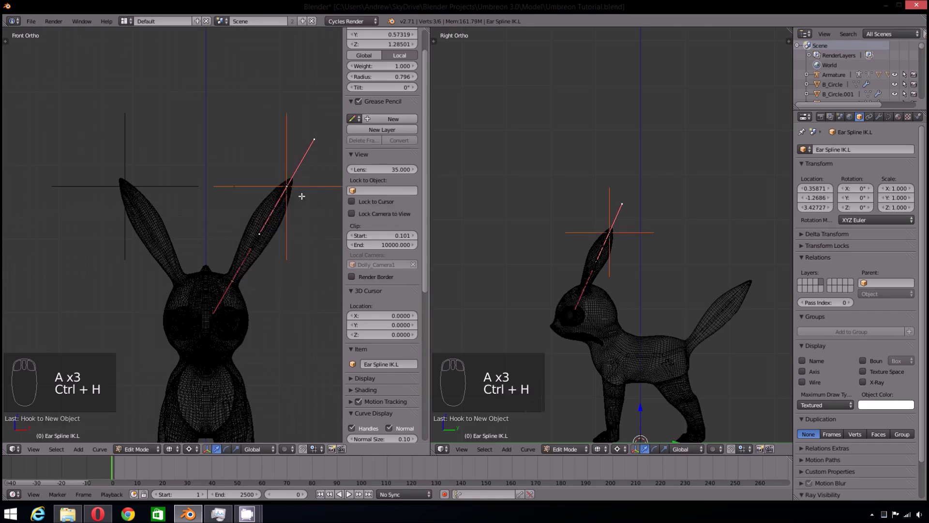
- Reparent the mirrored right-ear bones with Ctrl+P in armature edit mode
key("a")
key("Tab")
right_click(238, 189)
key("a")
key("z")
left_click_drag(156, 449, 176, 387)
left_click(252, 236)
key("ctrl+p")
key("a")
left_click_drag(132, 227, 130, 244)
right_click(129, 246)
key("a")
left_click_drag(151, 248, 249, 259)
left_click(248, 259)
key("ctrl+p")
key("a")
- Grab and reposition the right-ear bones and curve onto the right ear
key("g")
left_click(616, 273)
left_click_drag(116, 244, 117, 217)
left_click_drag(117, 216, 669, 280)
key("g")
left_click_drag(669, 281, 713, 287)
left_click_drag(603, 254, 682, 272)
key("g")
left_click_drag(187, 274, 224, 264)
key("g")
left_click_drag(91, 224, 51, 306)
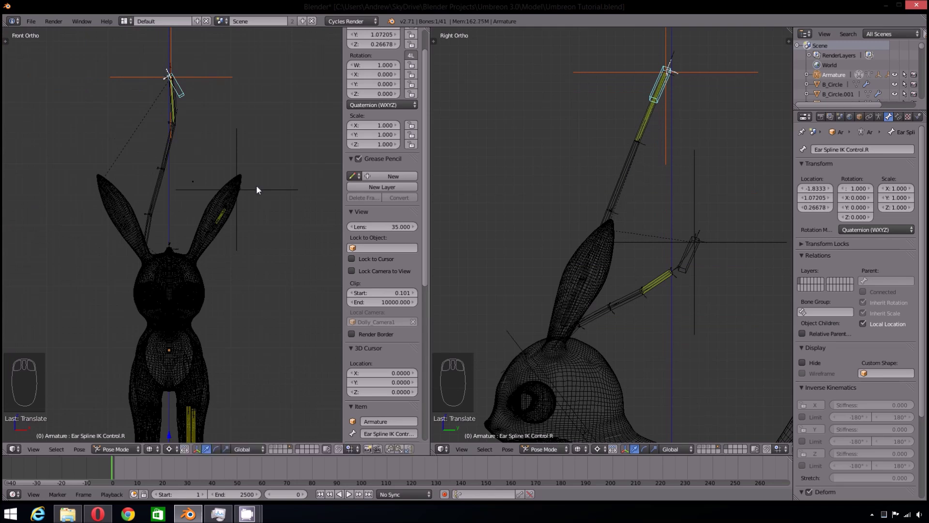
left_click_drag(224, 212, 225, 219)
key("g")
left_click_drag(225, 219, 749, 184)
key("g")
left_click(186, 89)
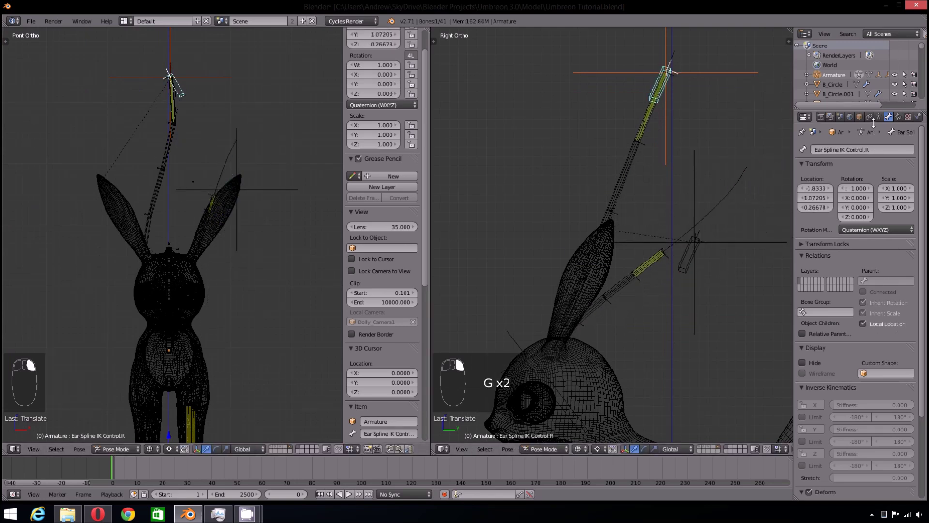
- Point Ear Tip.R's Spline IK at Ear Spline IK.R with chain length 4 and Y stretch off
right_click(906, 119)
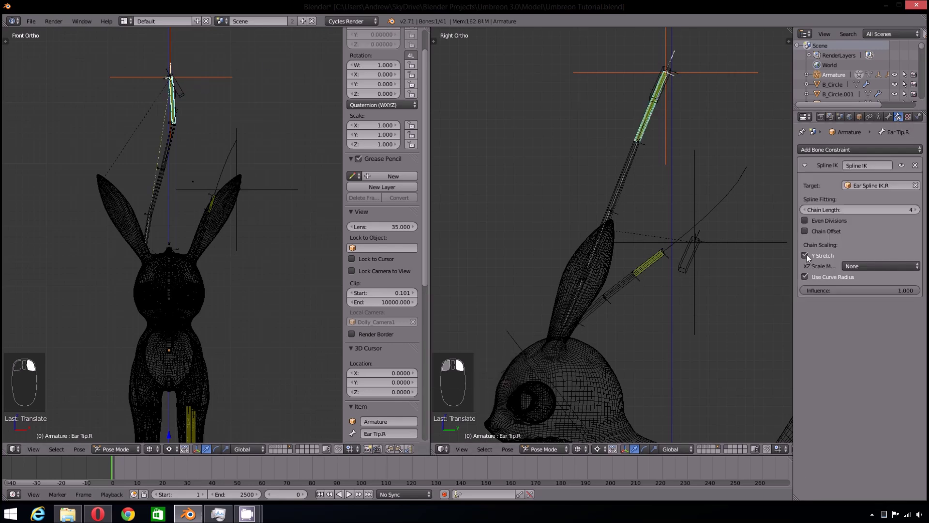
right_click(812, 259)
left_click_drag(808, 260, 187, 96)
key("alt+g")
- Clear all bone locations and frame the tail in front view
key("a")
key("alt+g")
key("a")
key("a")
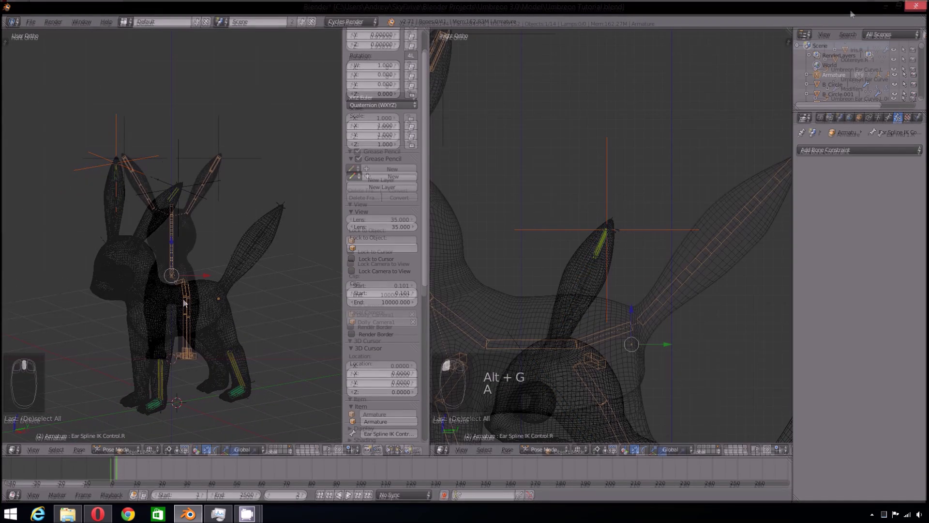
key("KP_1")
left_click_drag(607, 341, 622, 356)
middle_click(622, 356)
- Snap the cursor to the tail tip and add the Tail Spline IK Control bone there, returning to Pose Mode
key("Tab")
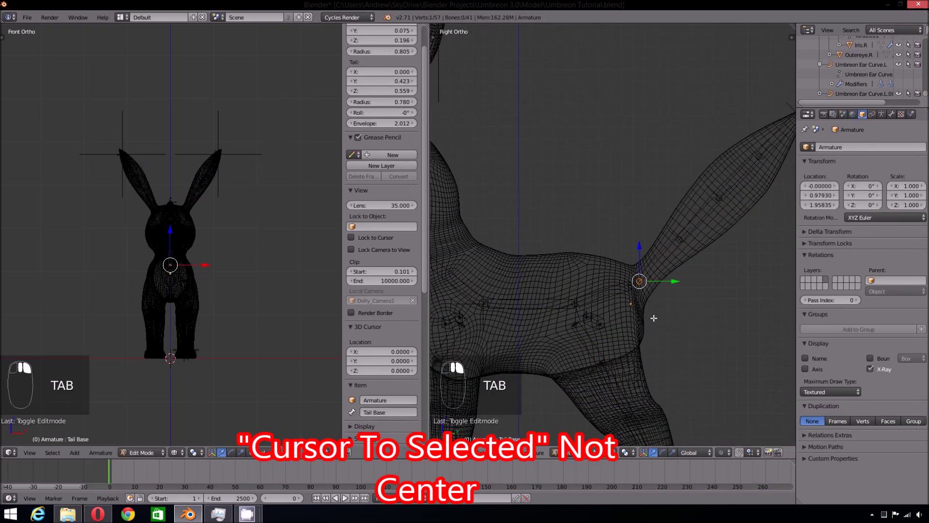
key("shift+s")
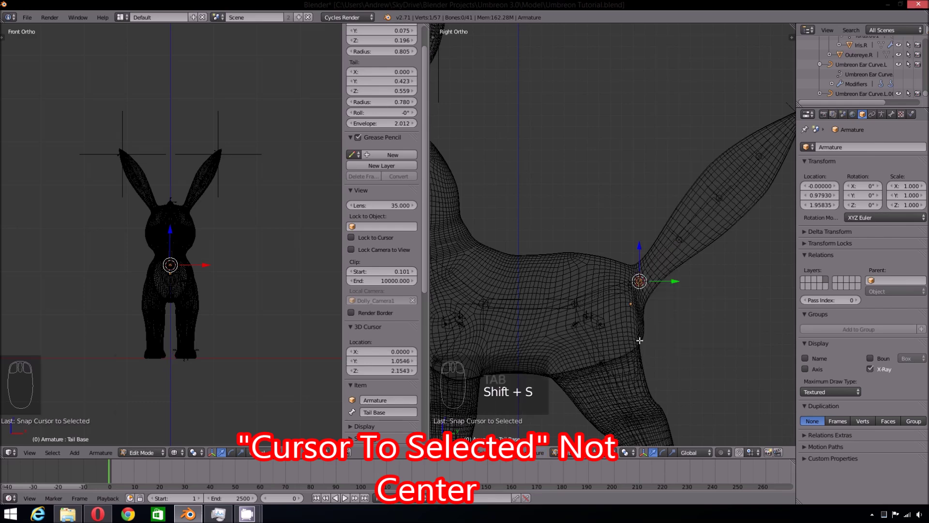
key("Tab")
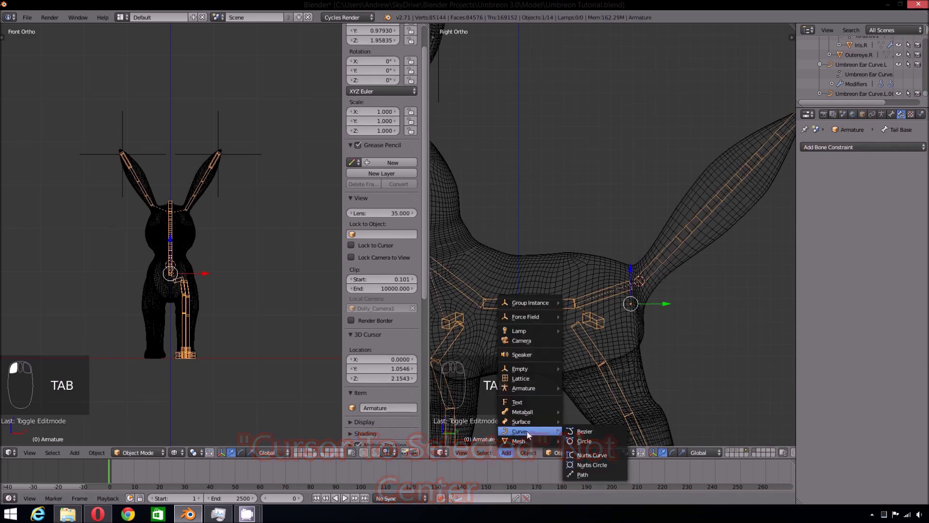
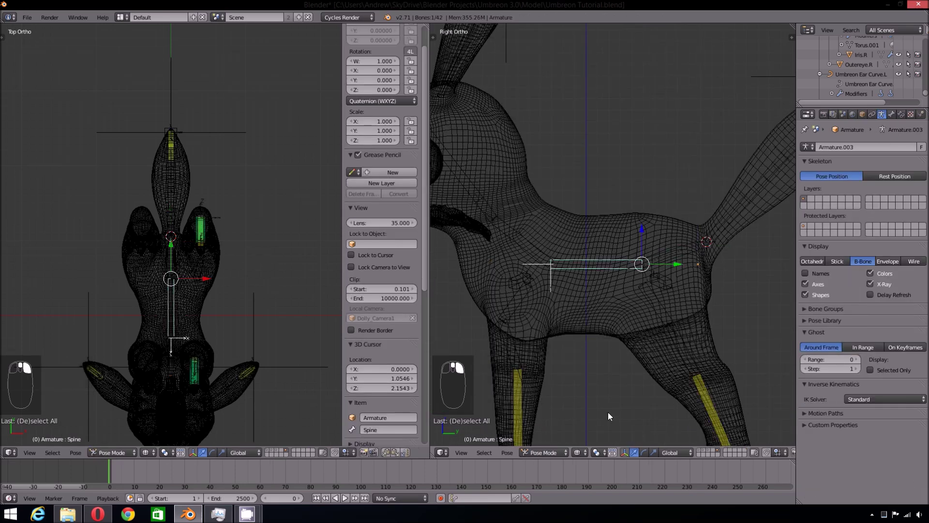
- Add a new bone beneath the body in the armature's edit mode
key("Tab")
key("shift+d")
key("ctrl+alt+s")
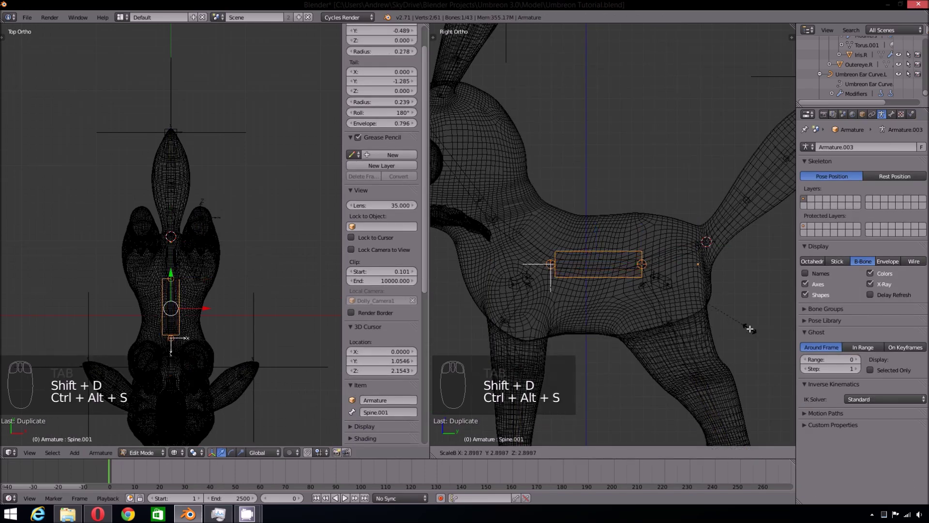
left_click_drag(895, 118, 917, 238)
left_click(923, 249)
key("Tab")
- Rename the new bone Spine IK and give Pelvis an Inverse Kinematics constraint targeting the armature
left_click_drag(630, 281, 654, 280)
middle_click(654, 280)
right_click(662, 281)
left_click_drag(842, 202, 627, 269)
key("Tab")
left_click(899, 122)
left_click(865, 153)
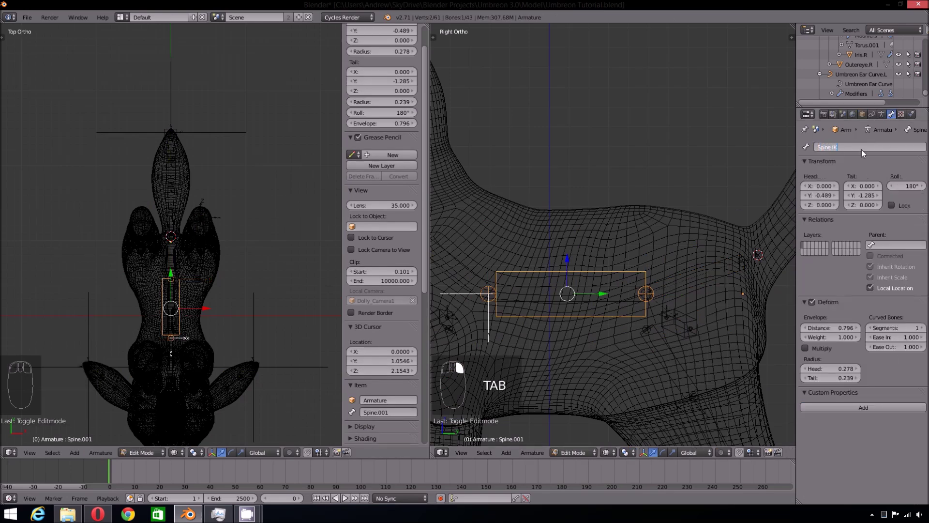
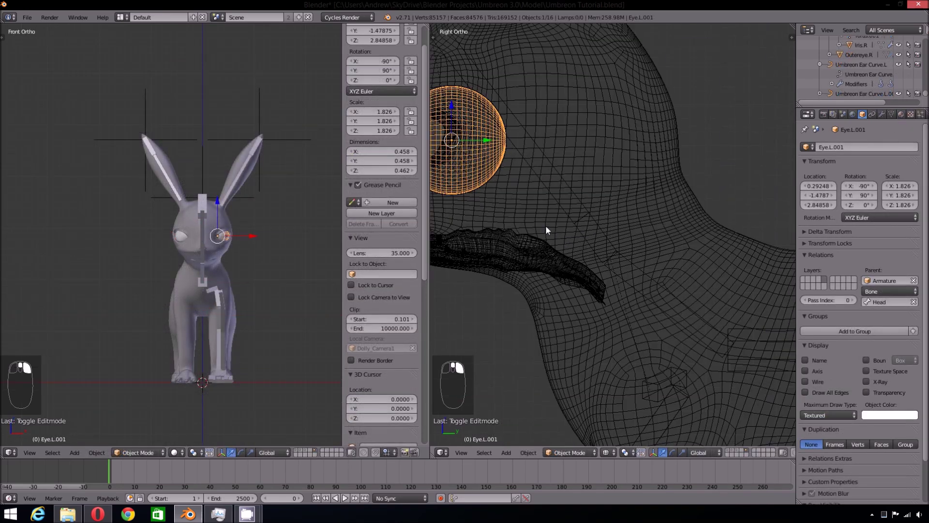
- Snap the cursor to Eye.L.001 and add a small bone there rotated to point forward
key("shift+s")
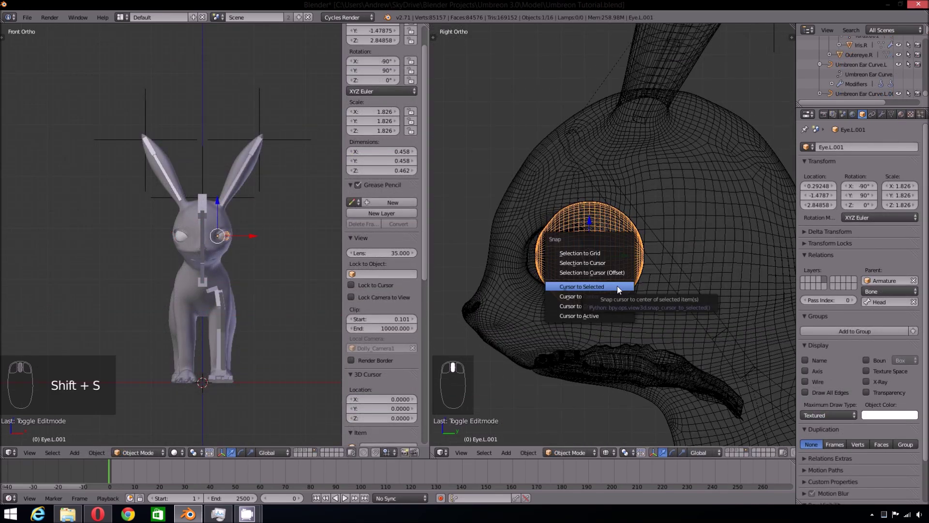
key("shift+s")
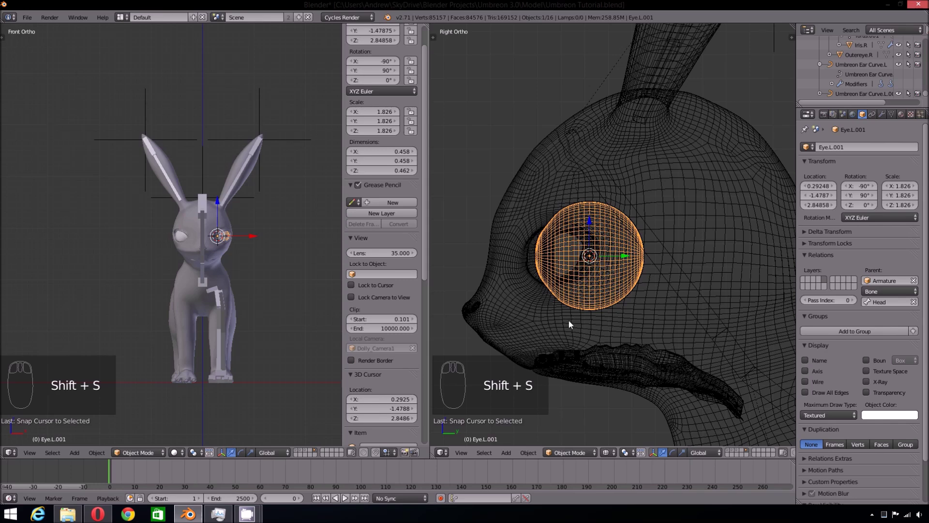
right_click(664, 274)
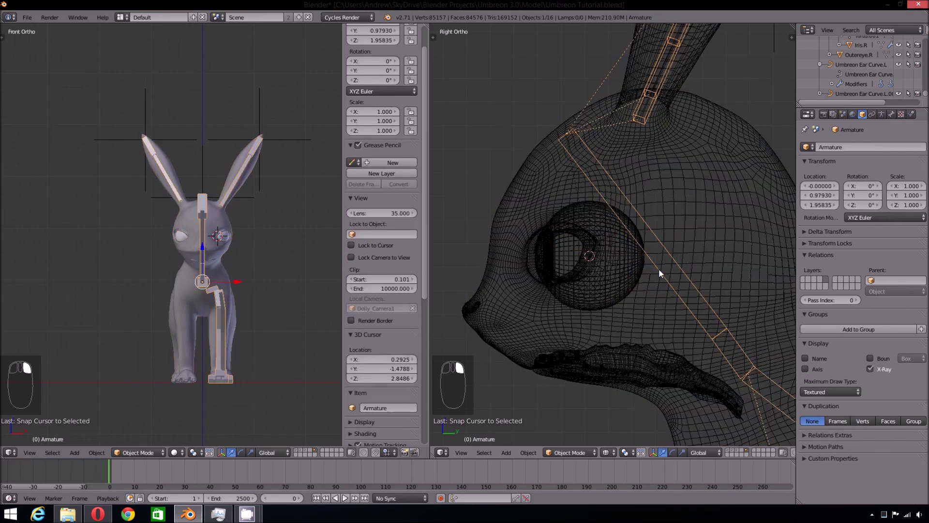
key("Tab")
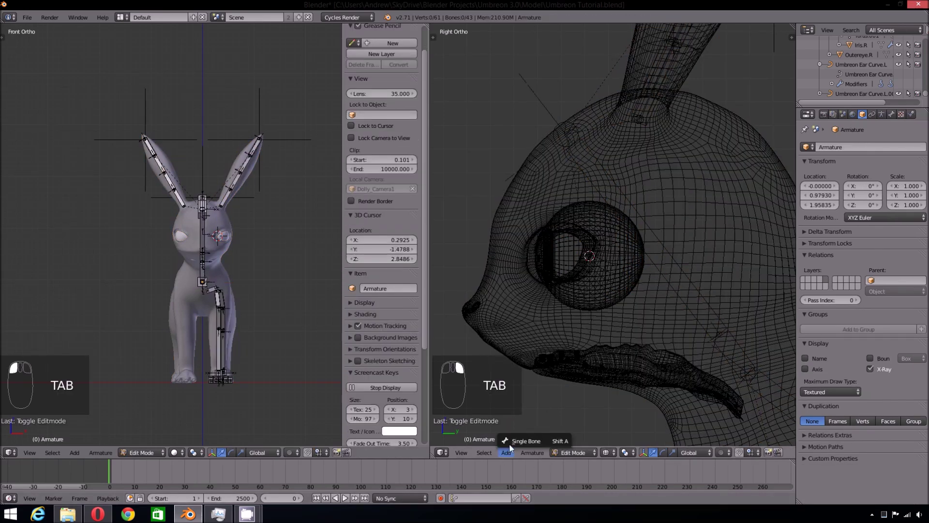
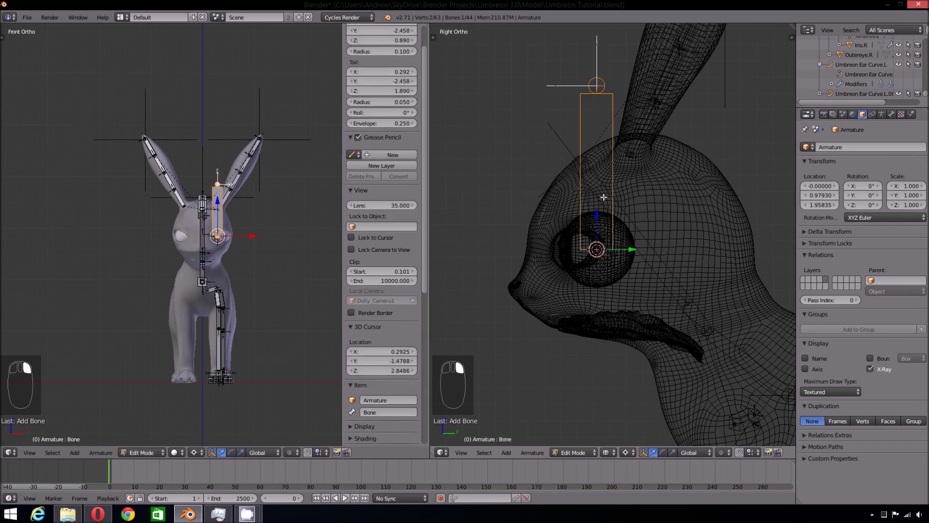
key("r")
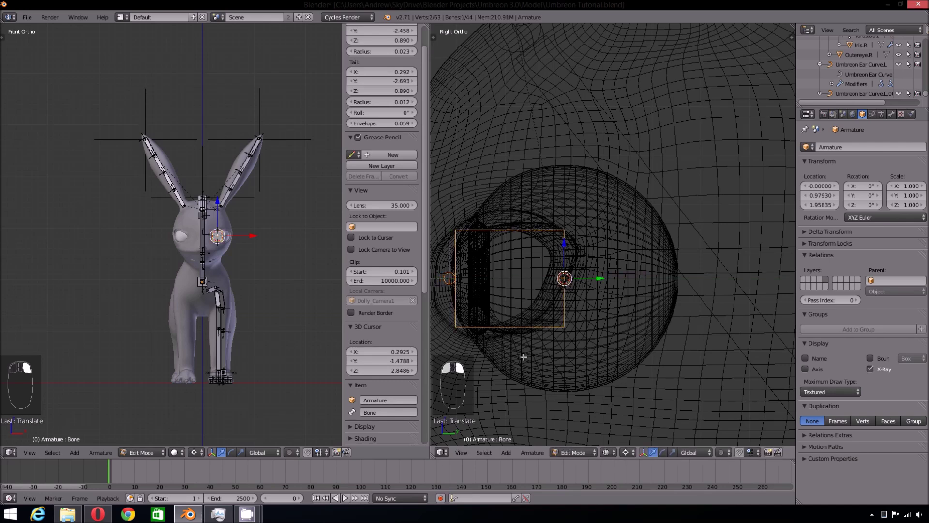
key("ctrl+alt+s")
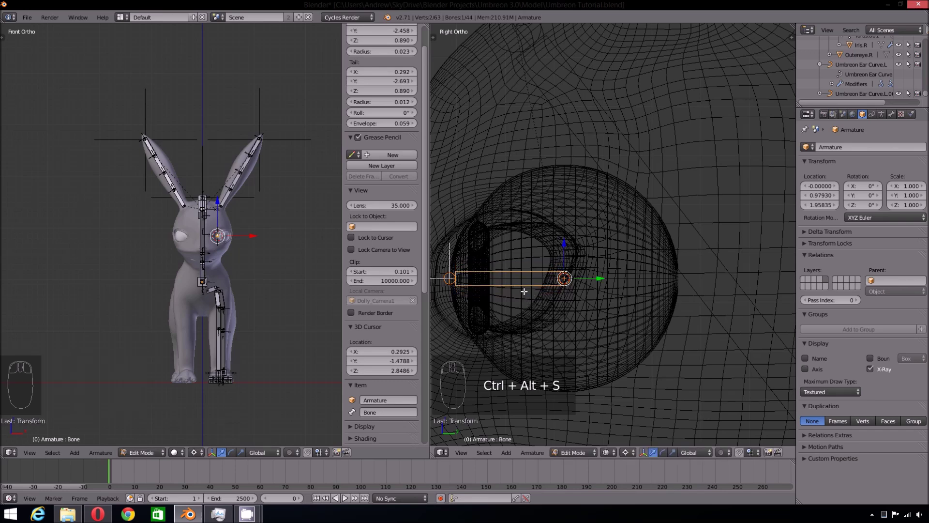
- Duplicate the Eye IK.L bone and move the copy along X over to the right eye
key("a")
key("Tab")
right_click(661, 297)
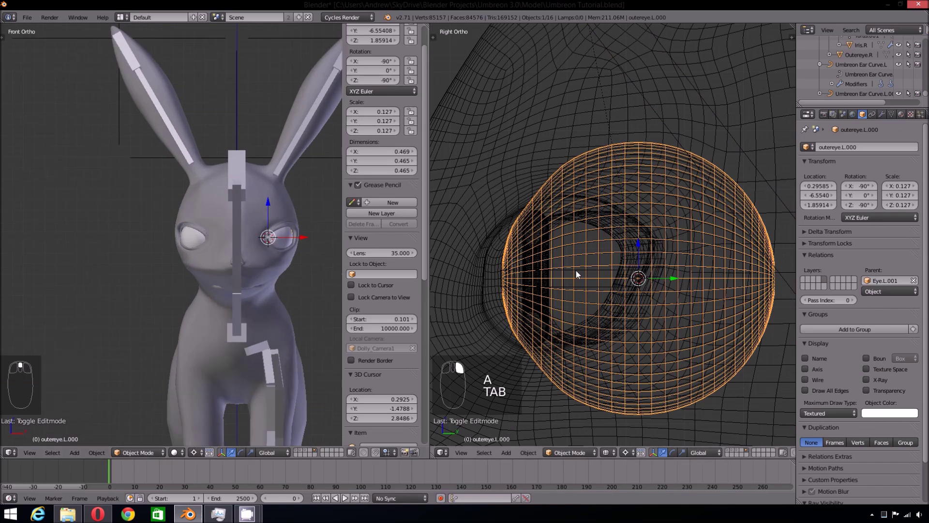
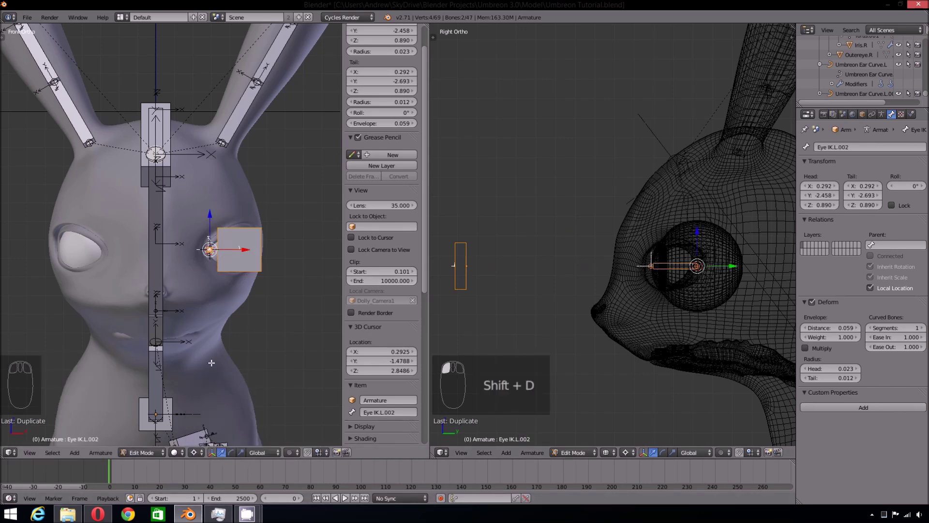
key("shift+c")
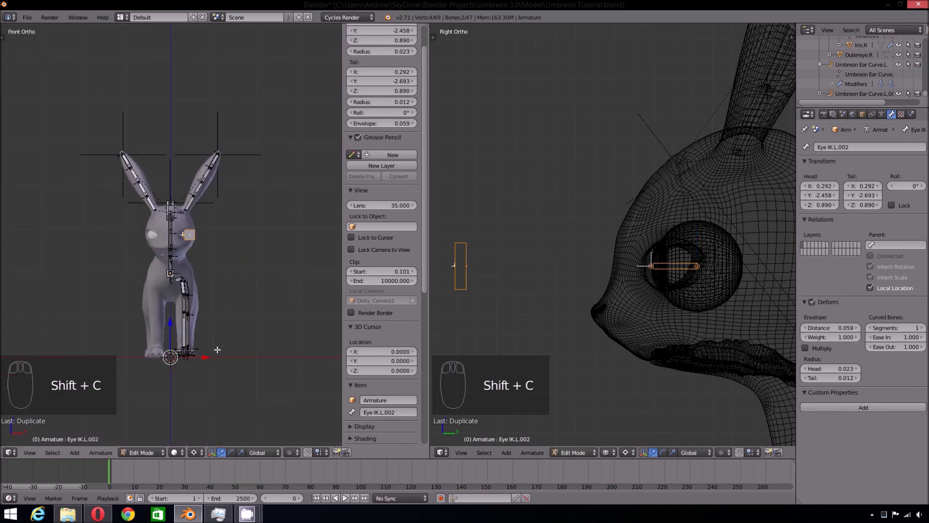
key("g")
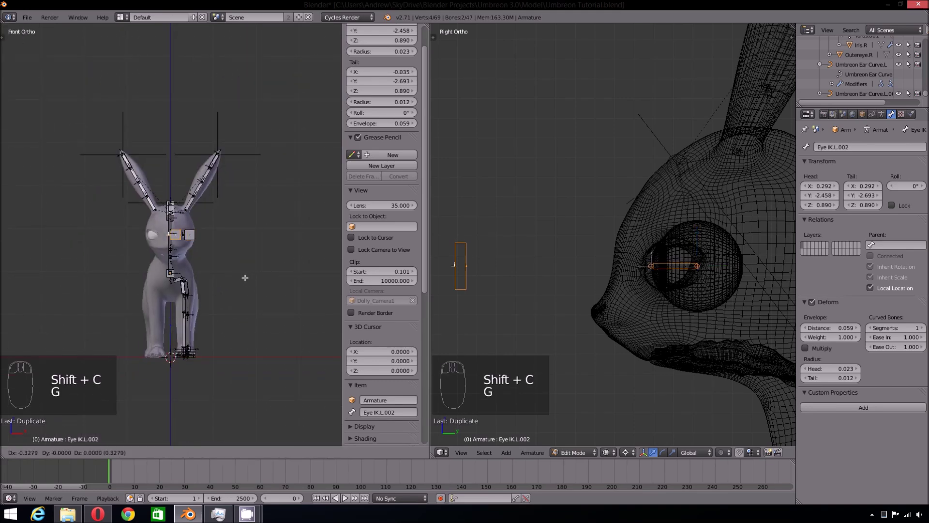
key("s")
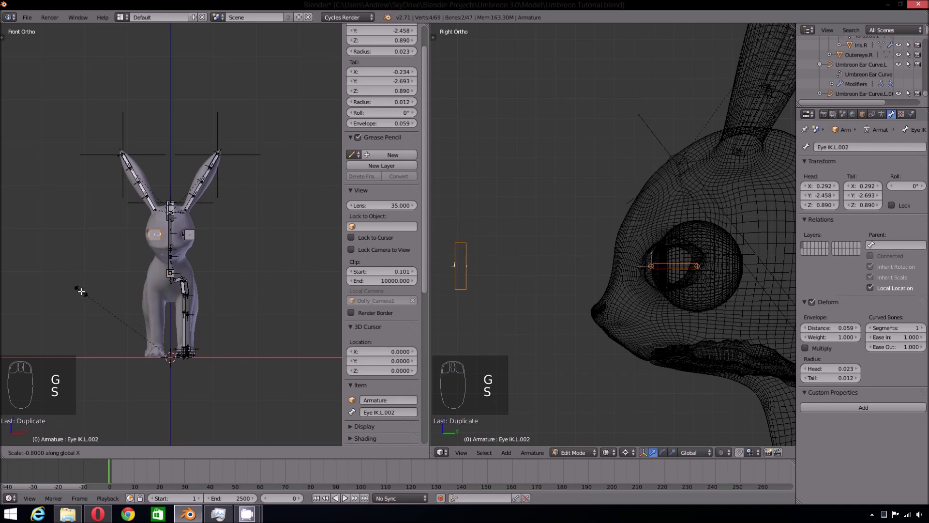
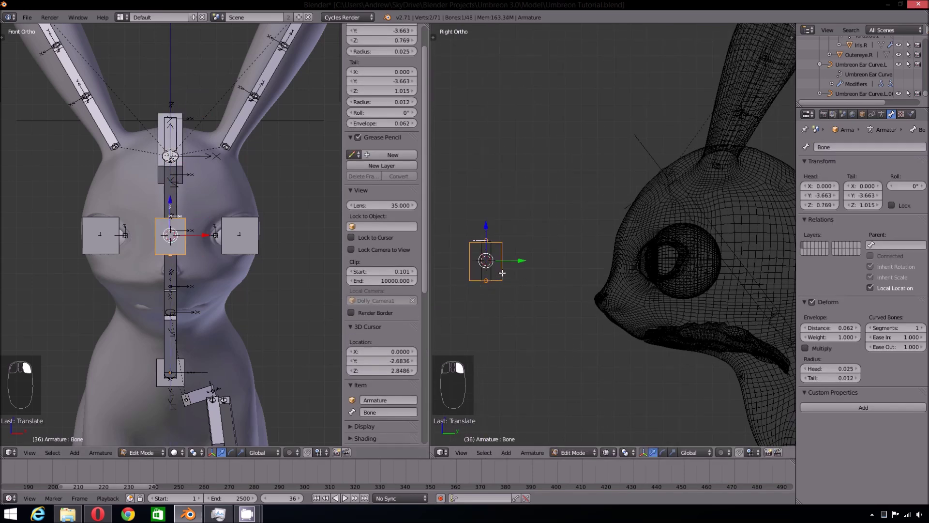
- Add a bone between the eyes in front of the face, scale it and name it Eye Control
key("ctrl+alt+s")
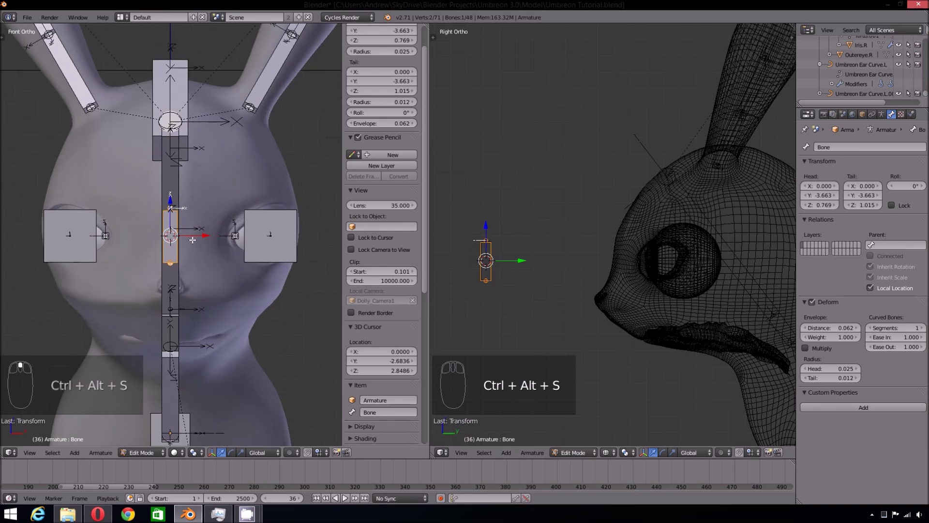
key("s")
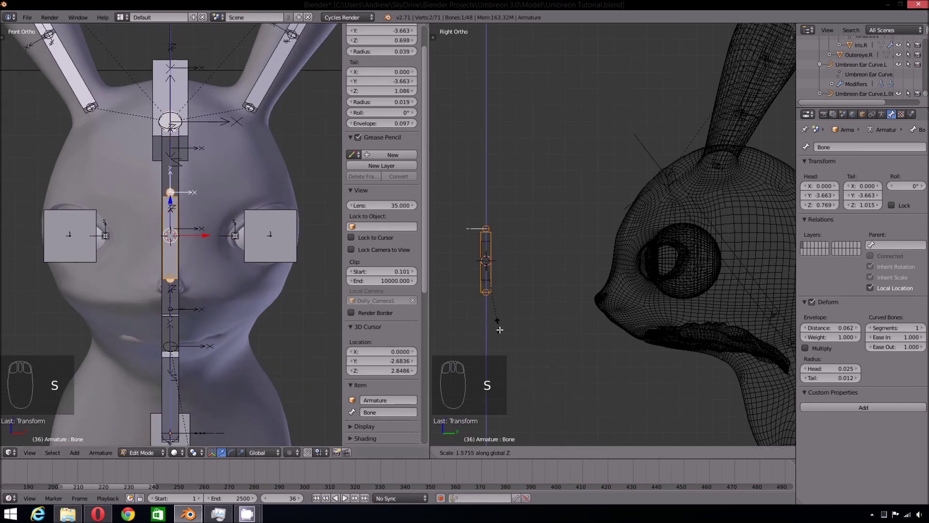
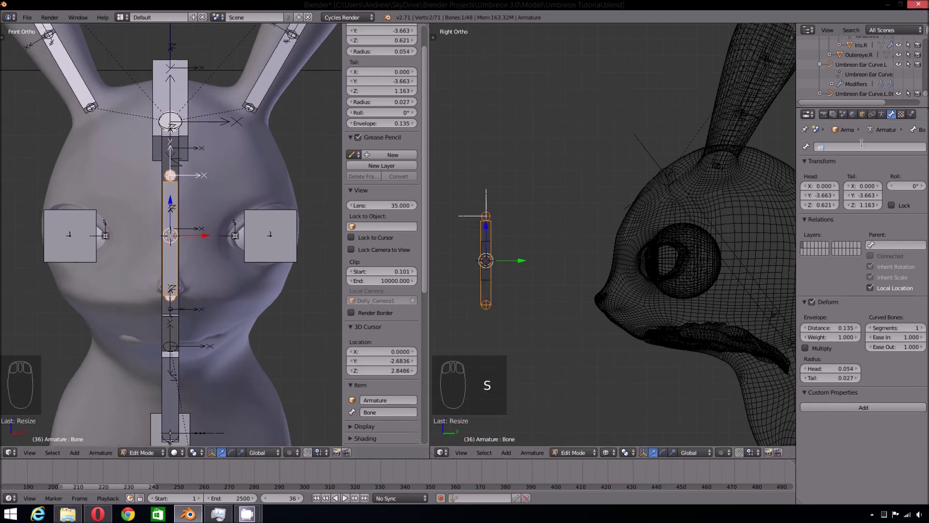
key("BackSpace")
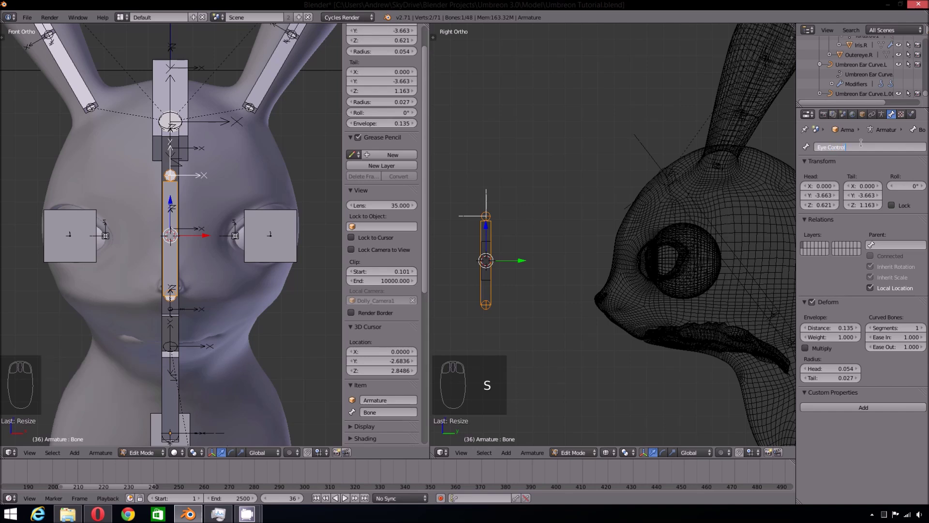
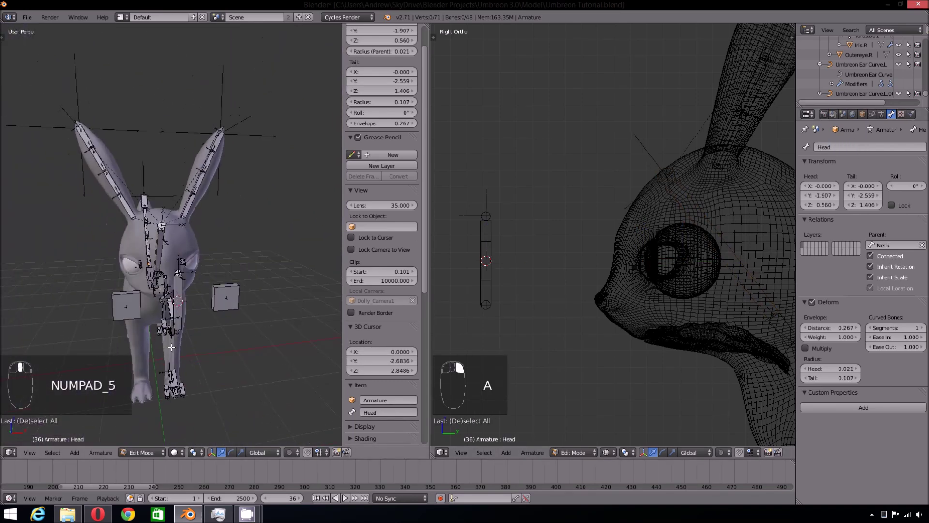
- Parent the eye targets to Eye Control and select Eye IK.L in pose mode to check it
key("KP_5")
key("ctrl+p")
key("a")
key("ctrl+p")
key("a")
key("g")
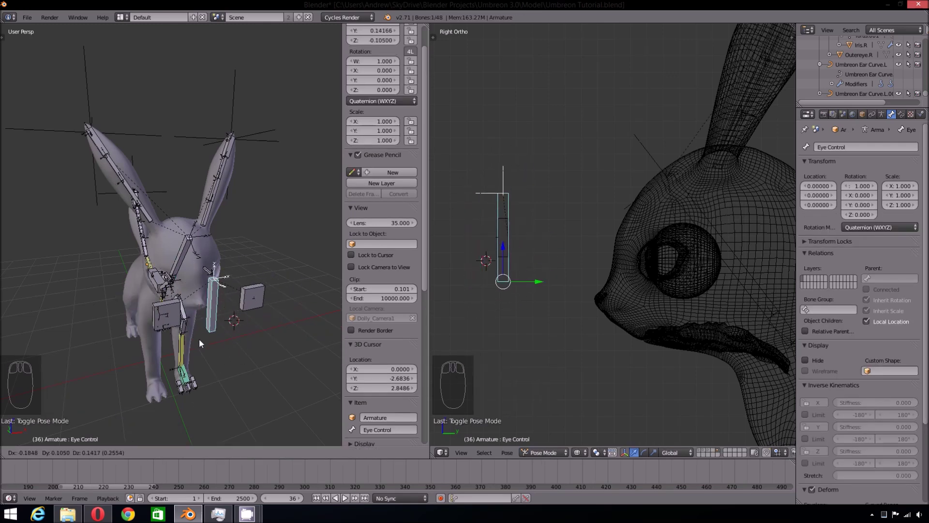
middle_click(225, 309)
key("a")
middle_click(278, 325)
right_click(291, 345)
- Orbit around the head and select Eye IK.R to check the right eye target
key("shift+i")
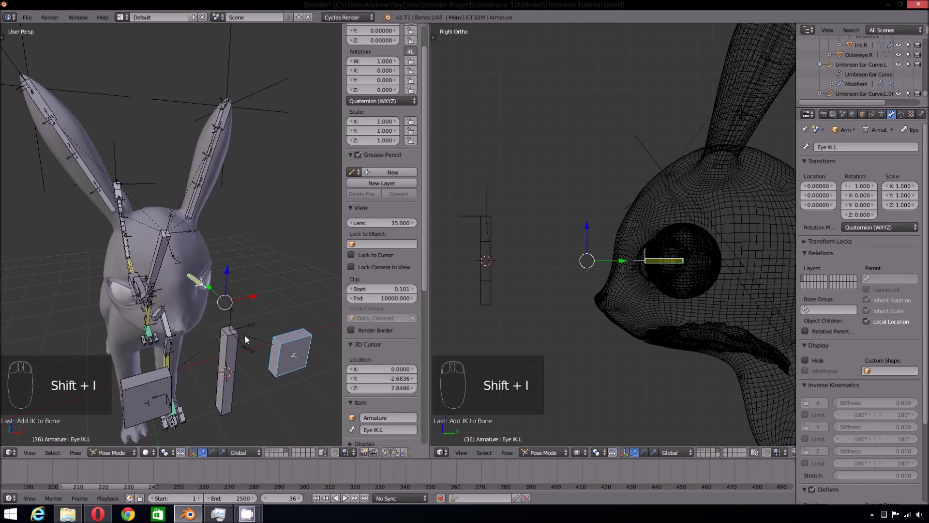
key("a")
middle_click(131, 322)
middle_click(105, 317)
middle_click(104, 317)
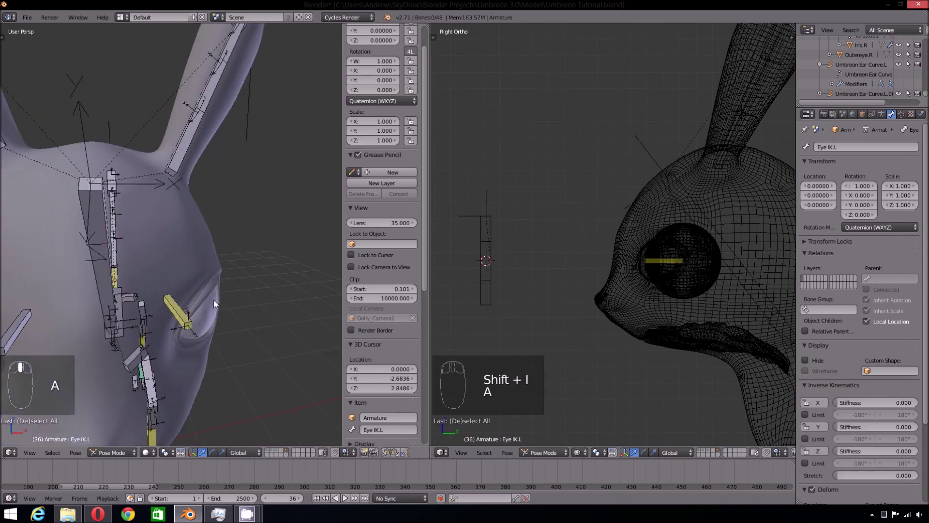
right_click(265, 299)
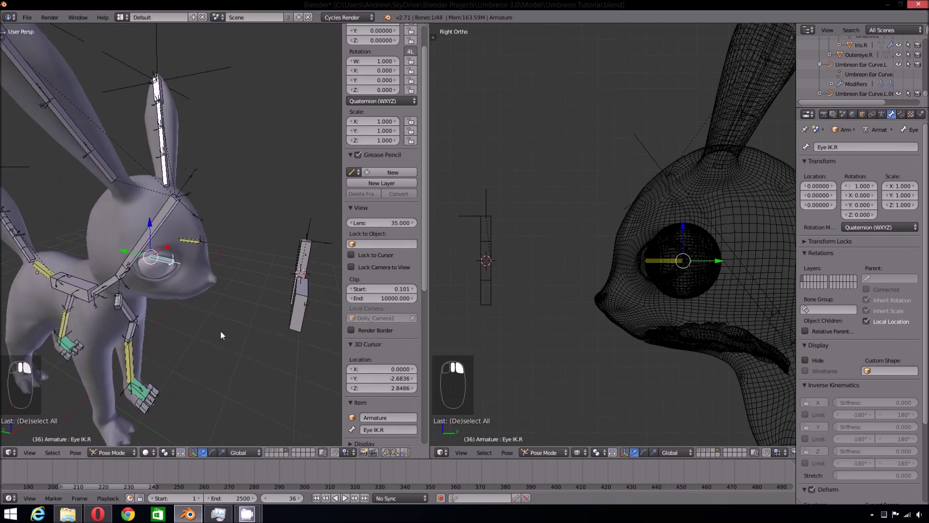
- Return to object mode in wireframe and select the Eye.R.001 eyeball to check its Head-bone parenting
key("a")
key("z")
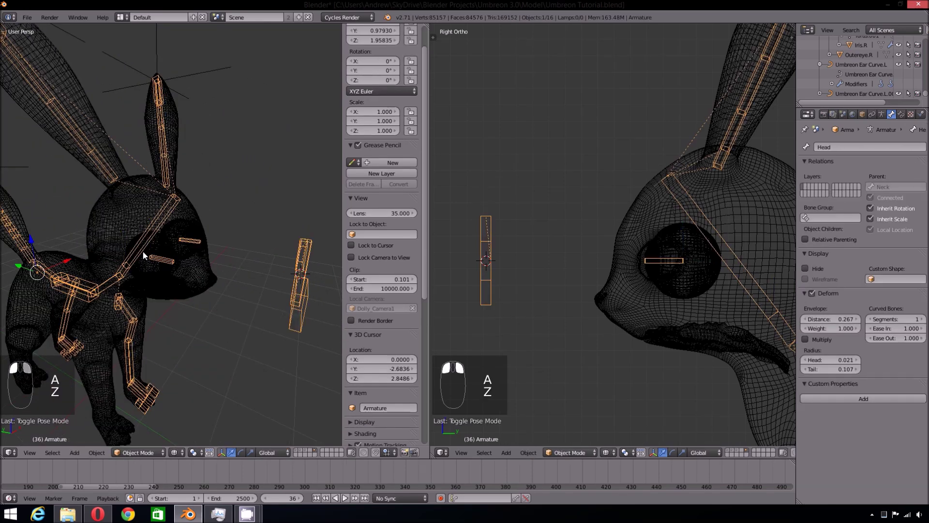
middle_click(145, 255)
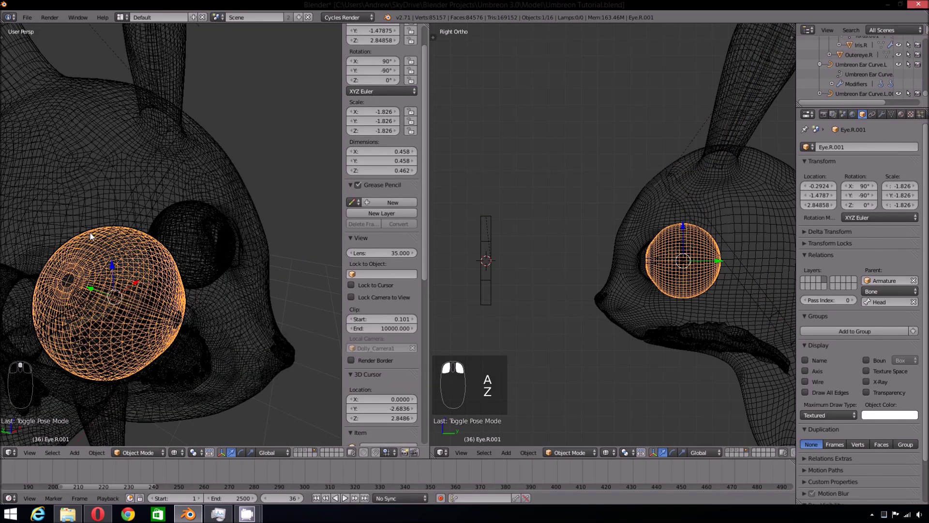
key("z")
middle_click(249, 304)
left_click(249, 304)
- Toggle the shading views and bring up the Render properties Device dropdown
key("z")
key("a")
key("z")
key("z")
left_click(175, 247)
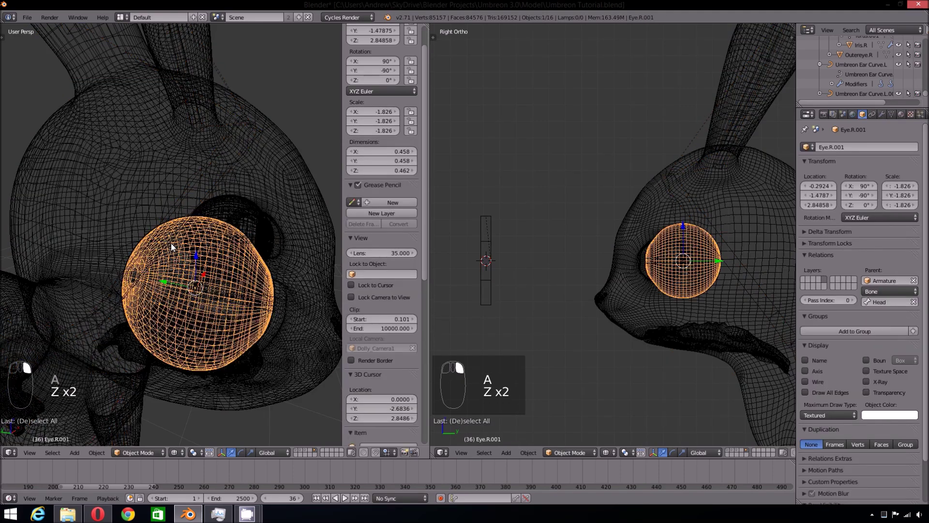
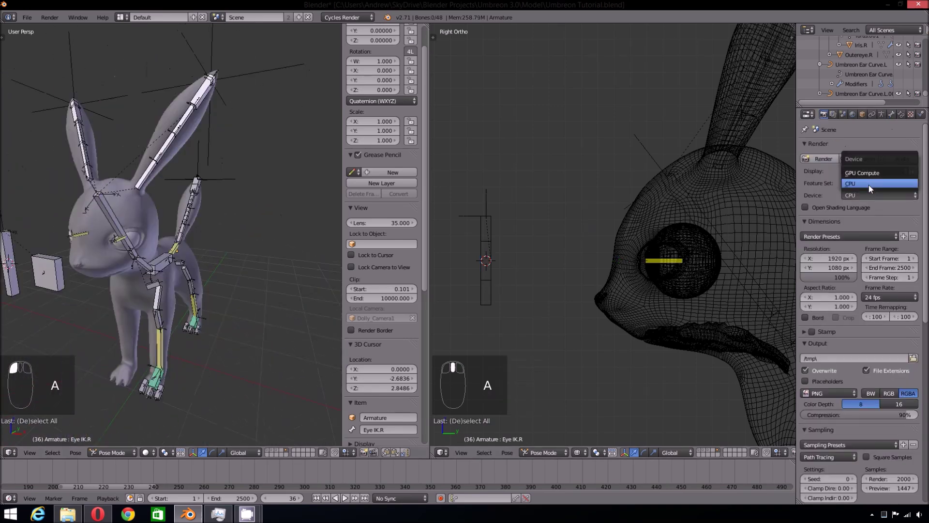
- Set the render Device to GPU Compute with the Experimental feature set and select leg bones for editing
left_click(231, 278)
right_click(539, 376)
key("shift+z")
key("g")
left_click(554, 335)
right_click(617, 287)
key("s")
left_click(769, 342)
key("Delete")
key("KP_1")
- Select the full leg bone chain, duplicate it and mirror the copy across X to the other side
key("b")
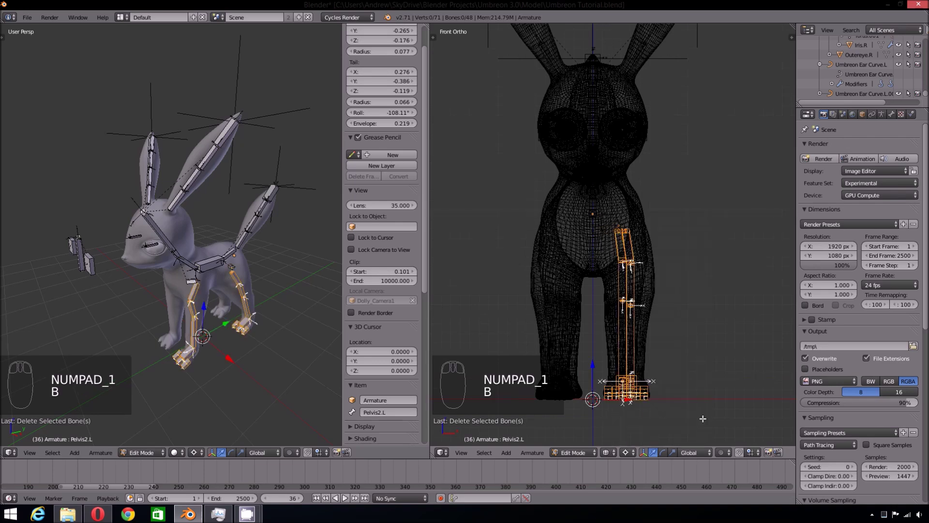
key("b")
key("b")
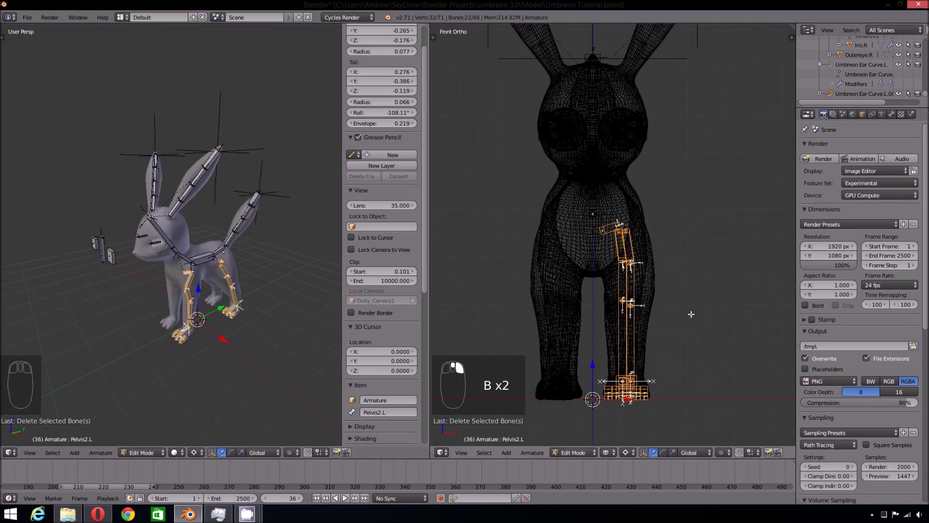
key("shift+c")
key("shift+d")
key("s")
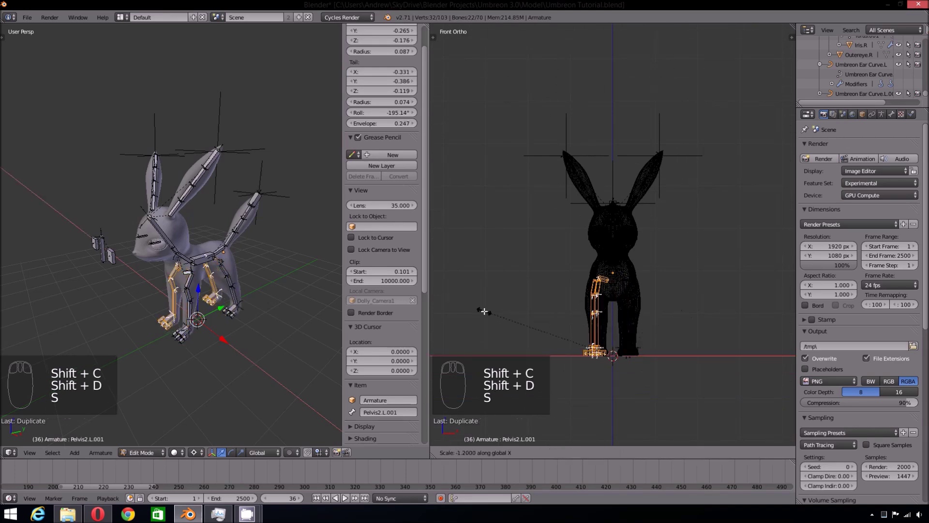
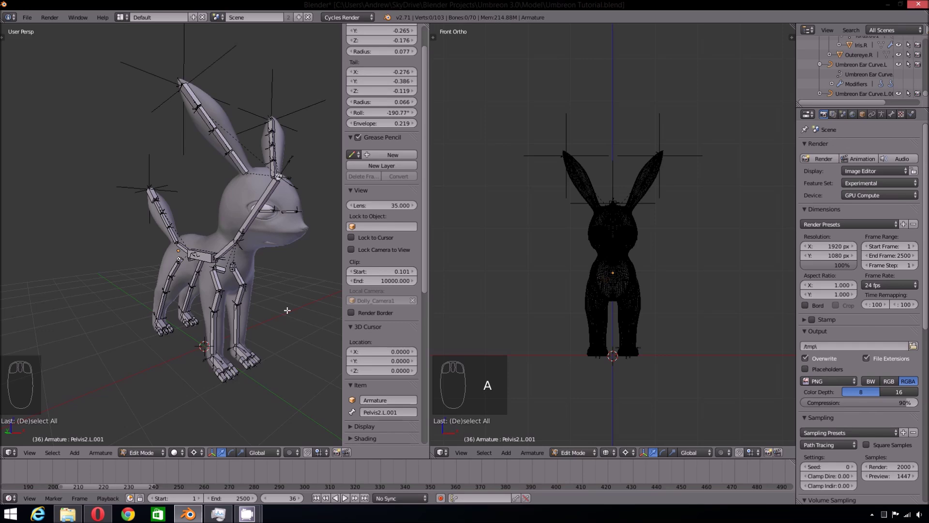
- Inspect Ear Mid 2.R's bone Relations, then view the rig front and side with Spine IK active
left_click_drag(162, 453, 150, 261)
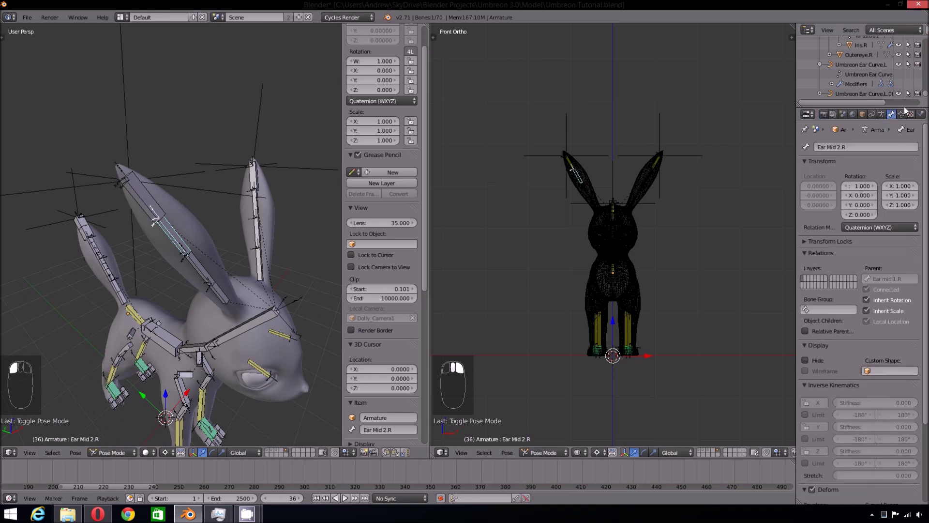
left_click(854, 490)
middle_click(915, 410)
left_click(916, 421)
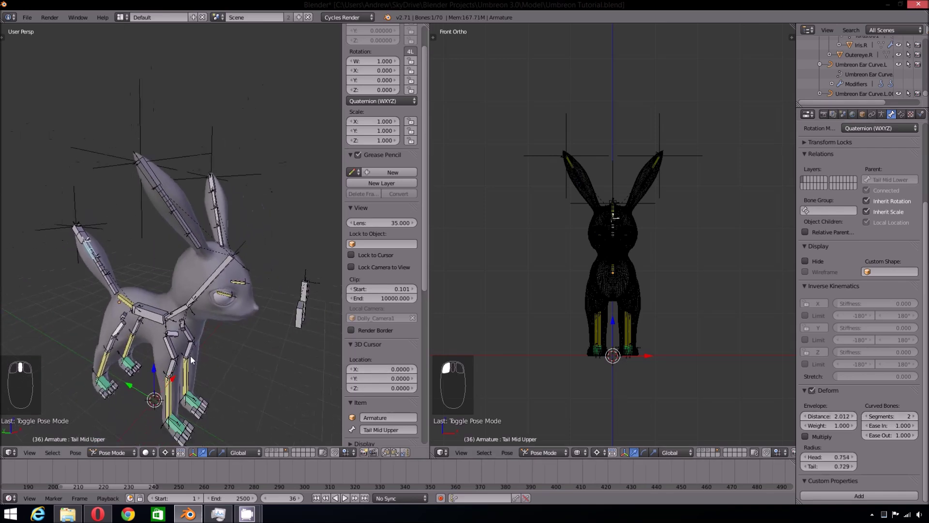
key("Tab")
- Select the Ear Spline IK.L control and zoom in on the left ear base
key("g")
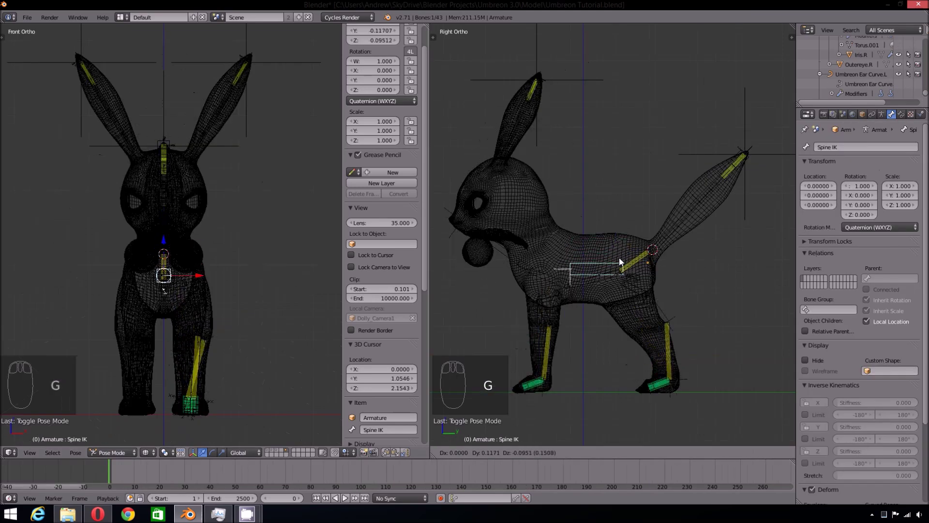
left_click_drag(642, 259, 652, 267)
key("g")
key("a")
left_click_drag(549, 455, 239, 235)
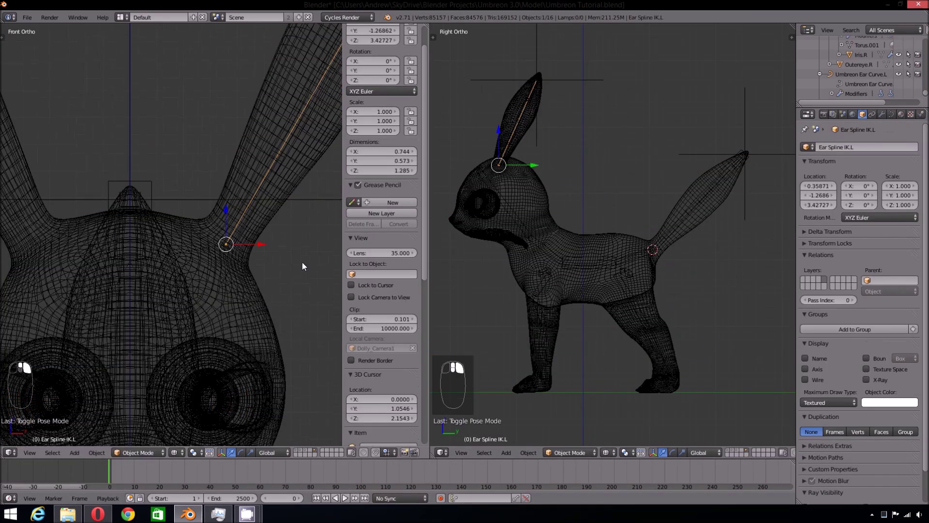
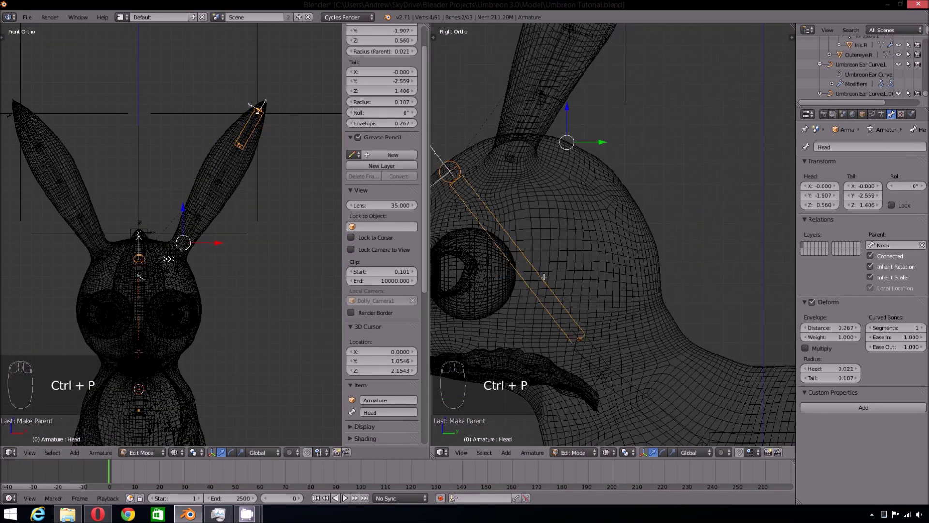
- Parent the ear spline curves to the armature so they follow the Head bone
key("ctrl+p")
key("a")
key("Tab")
key("ctrl+p")
key("Tab")
key("Tab")
left_click_drag(118, 457, 187, 233)
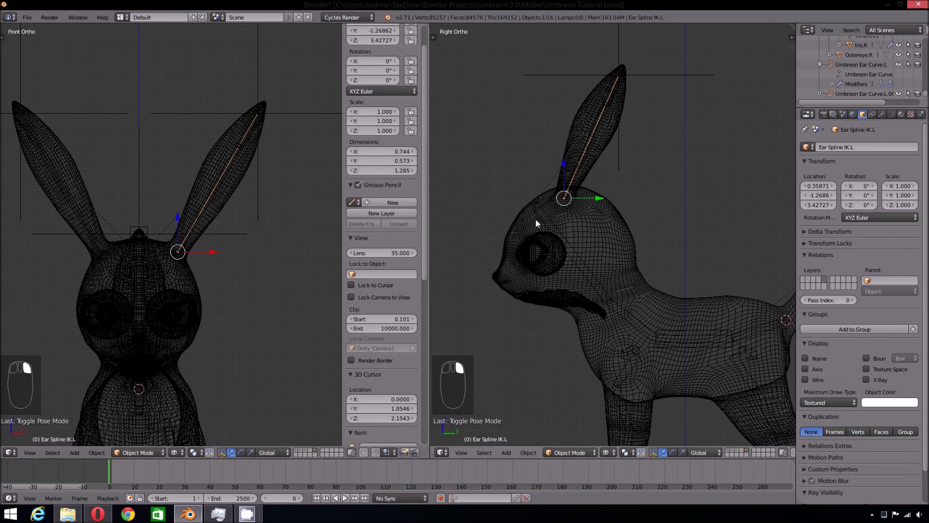
- In pose mode move Spine IK and test-rotate the Head bone to see the ears follow
right_click(573, 244)
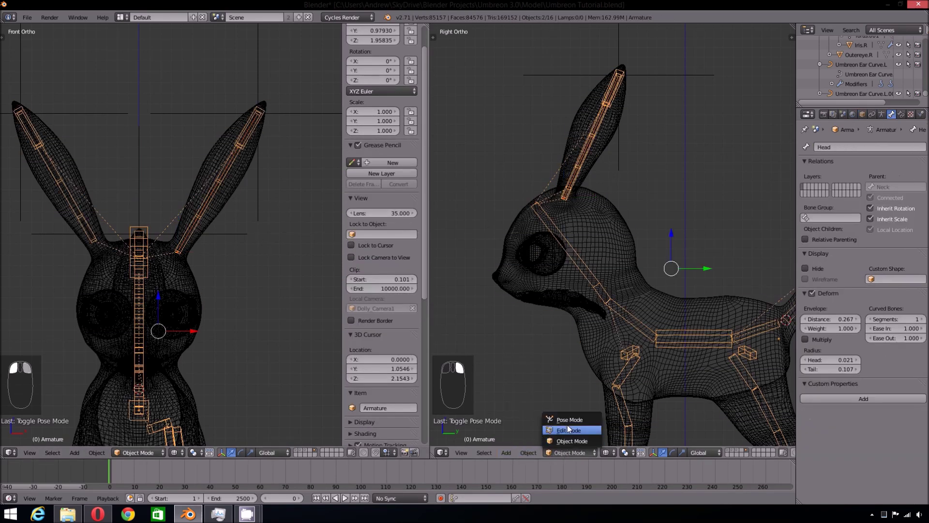
left_click(581, 265)
key("ctrl+p")
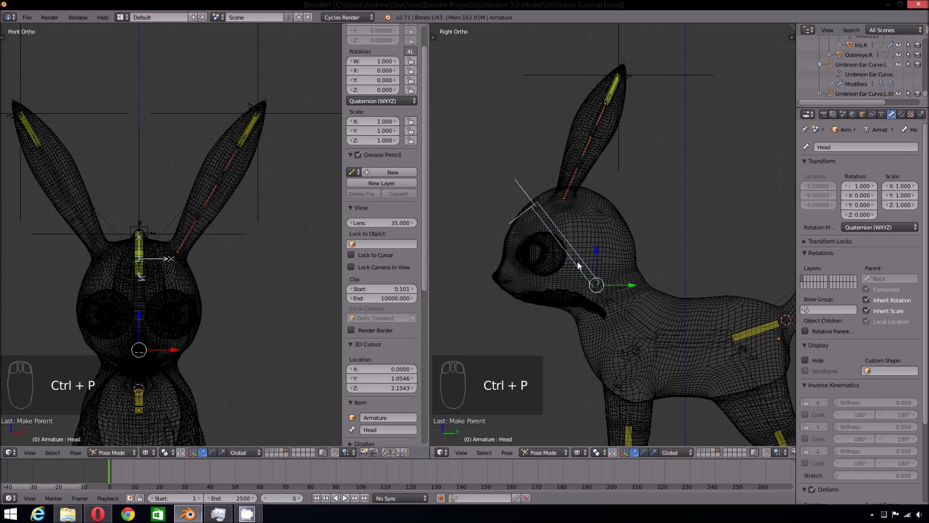
key("a")
key("r")
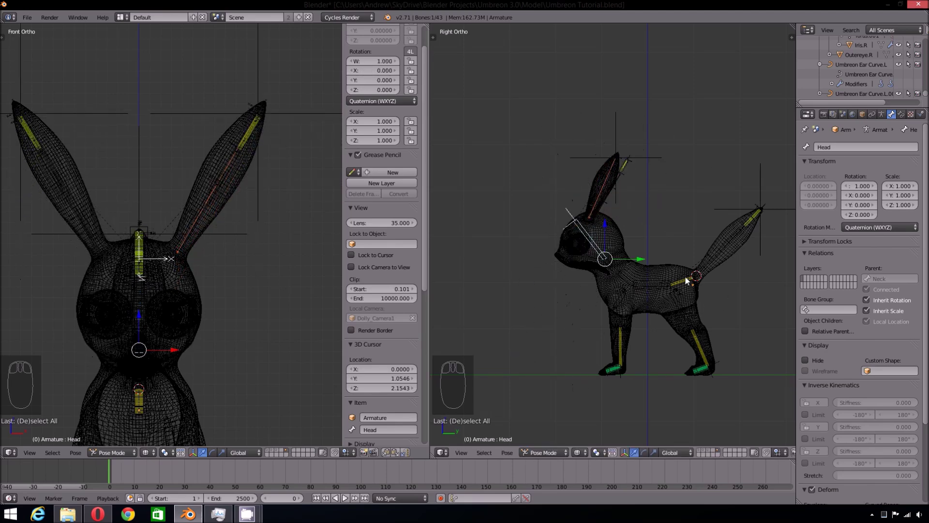
- Test-move the Spine IK control and return it to zero so the ear bones sit inside the ears
key("g")
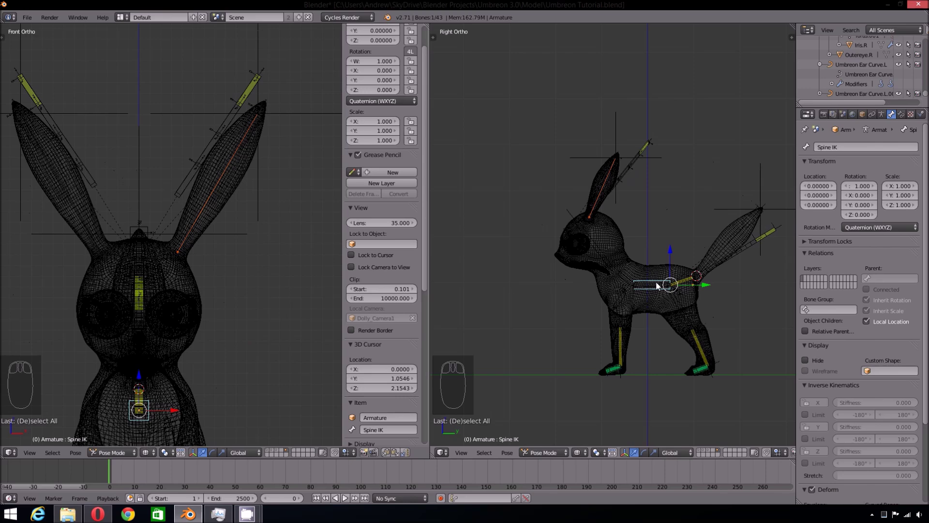
left_click(111, 482)
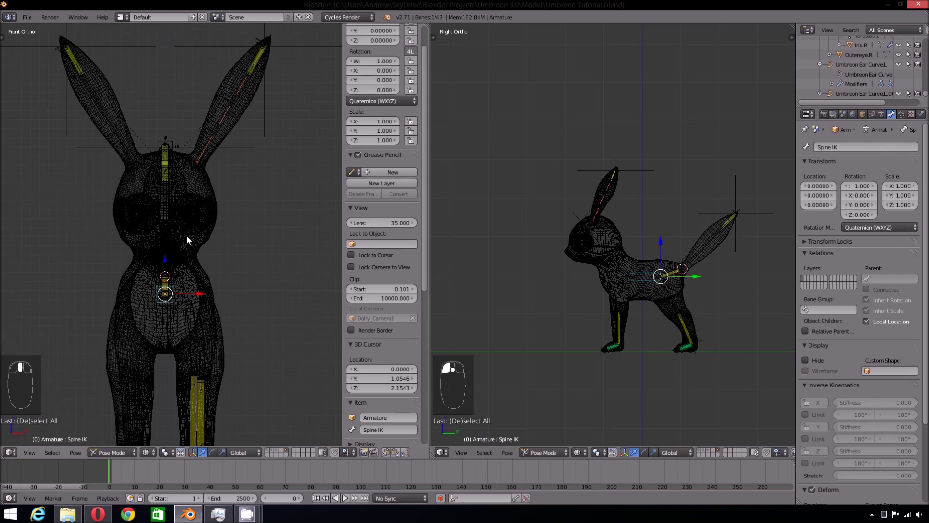
left_click(190, 240)
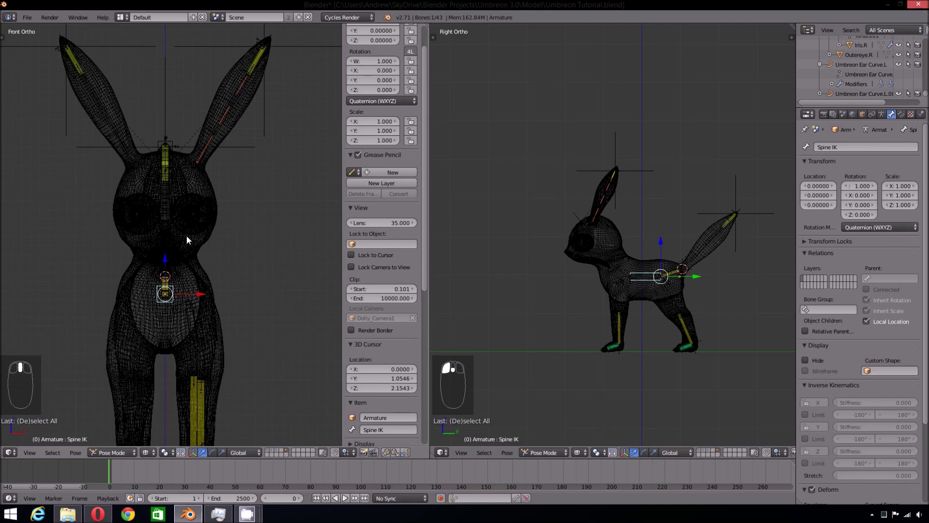